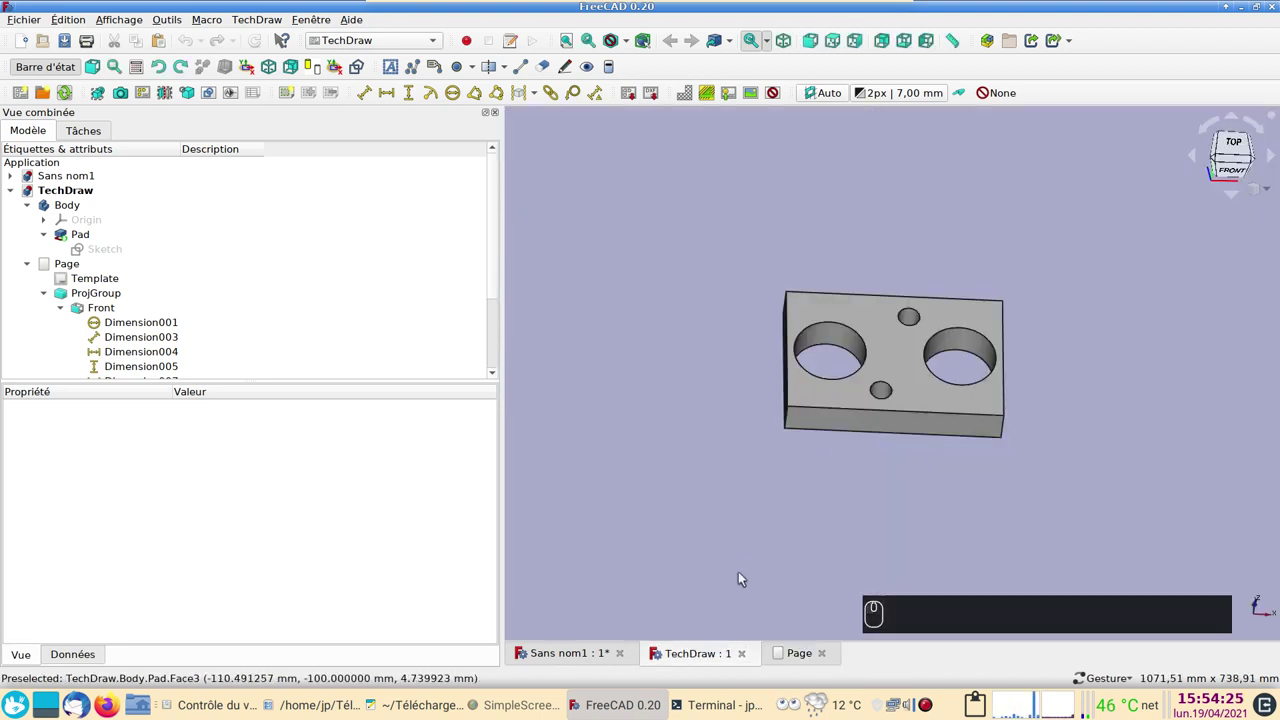
Step: Close the example TechDraw document, choosing 'Fermer sans enregistrer', and orbit the remaining plate model
click(778, 655)
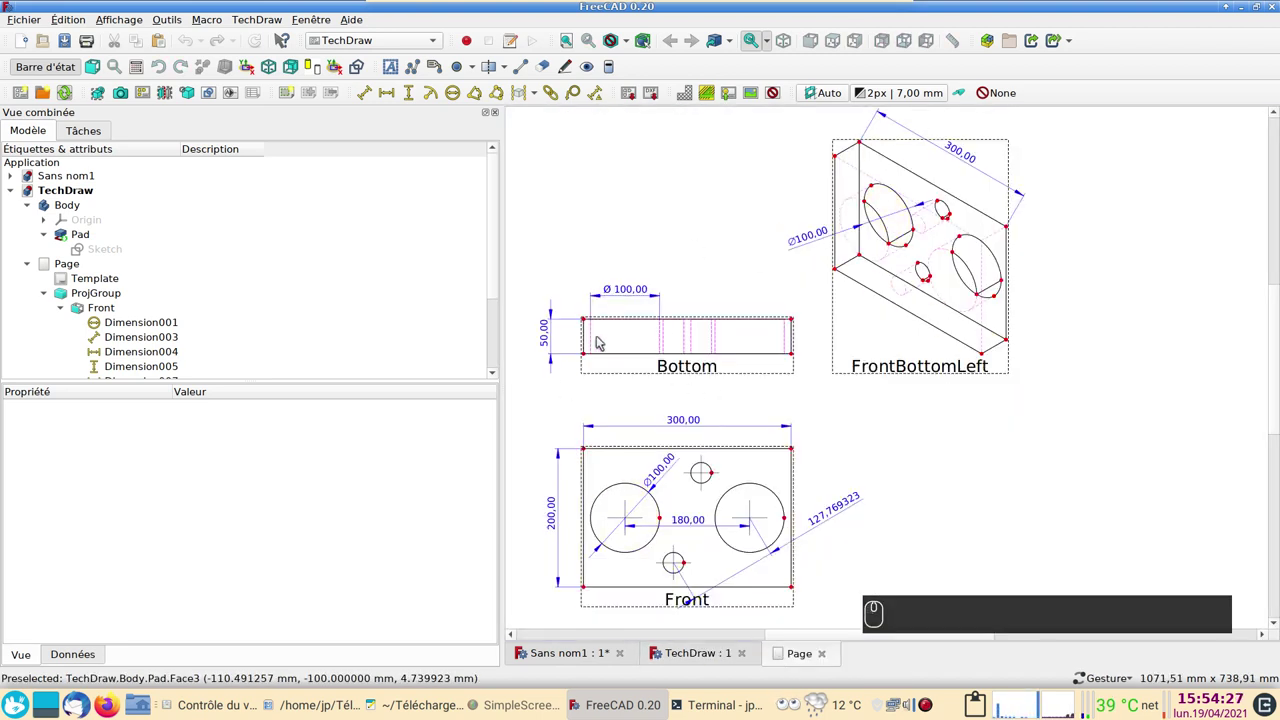
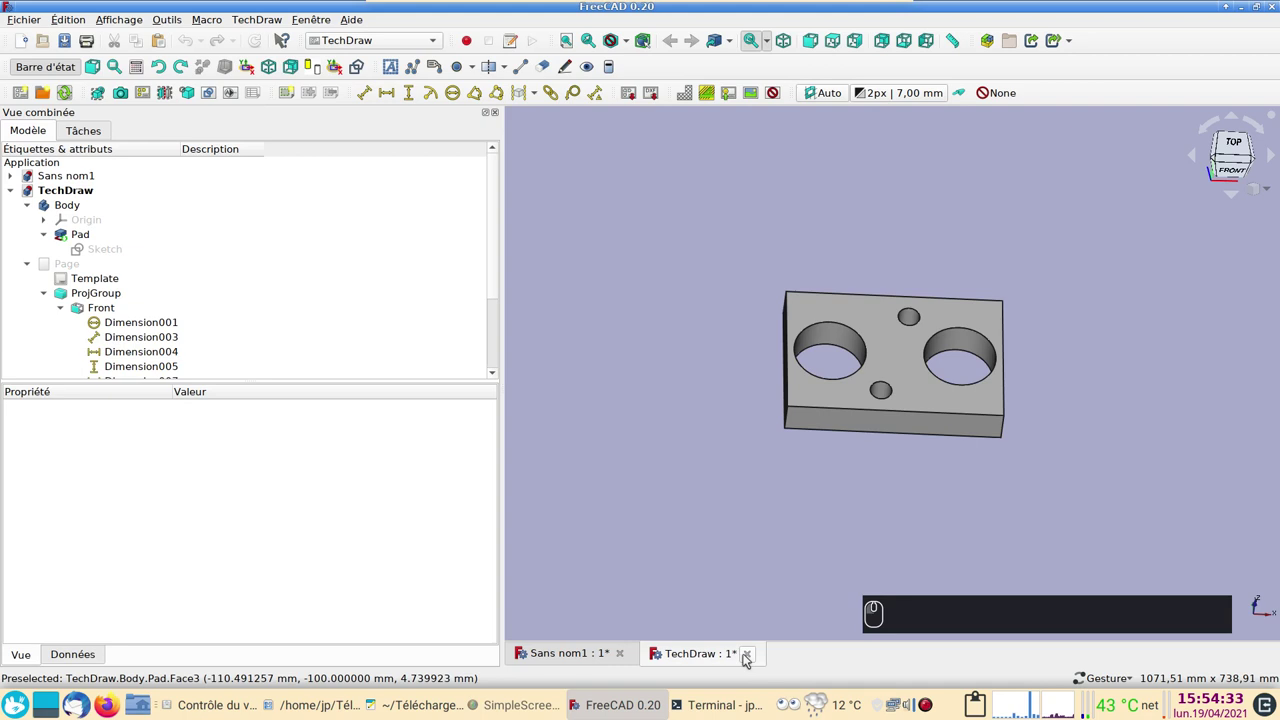
click(750, 658)
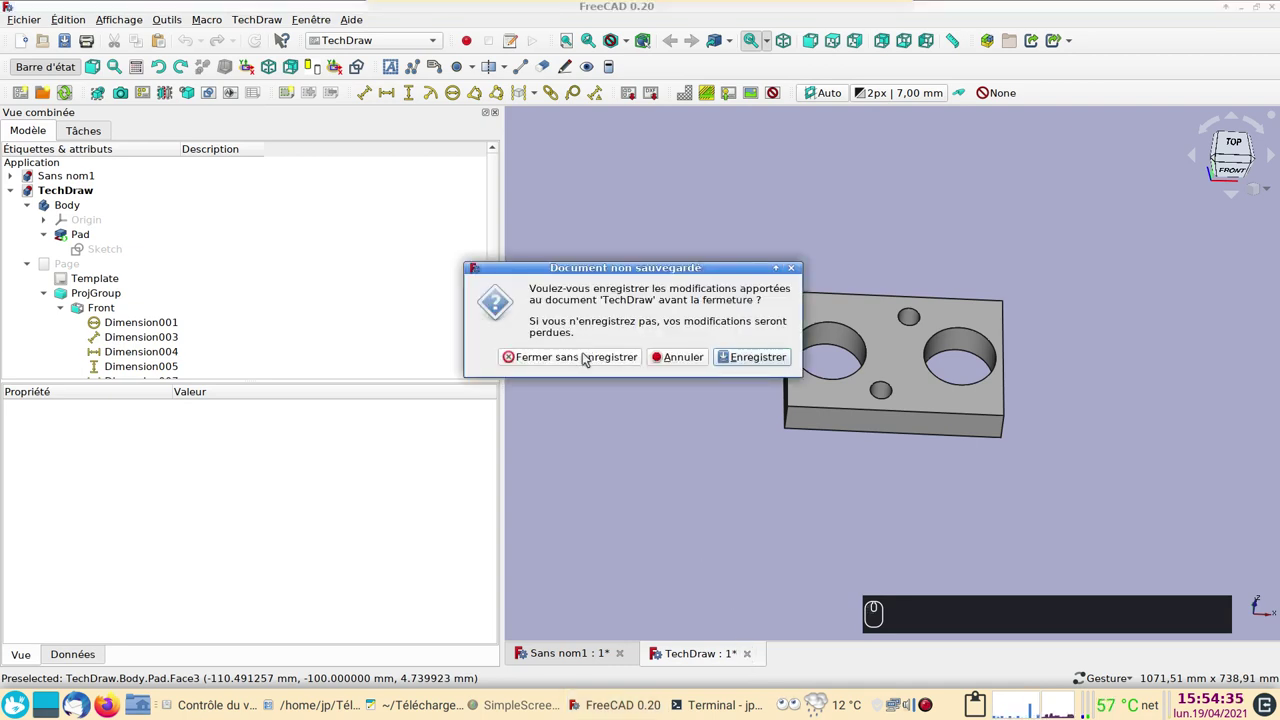
click(589, 360)
drag(783, 588, 788, 514)
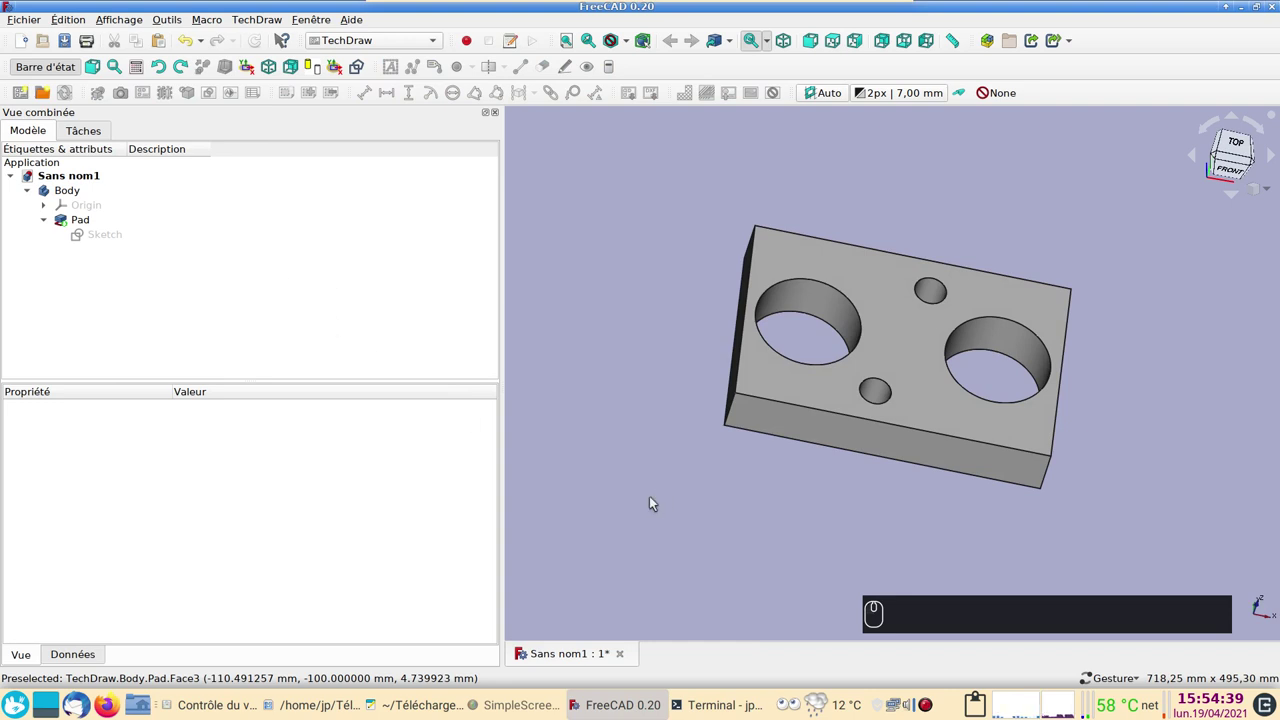
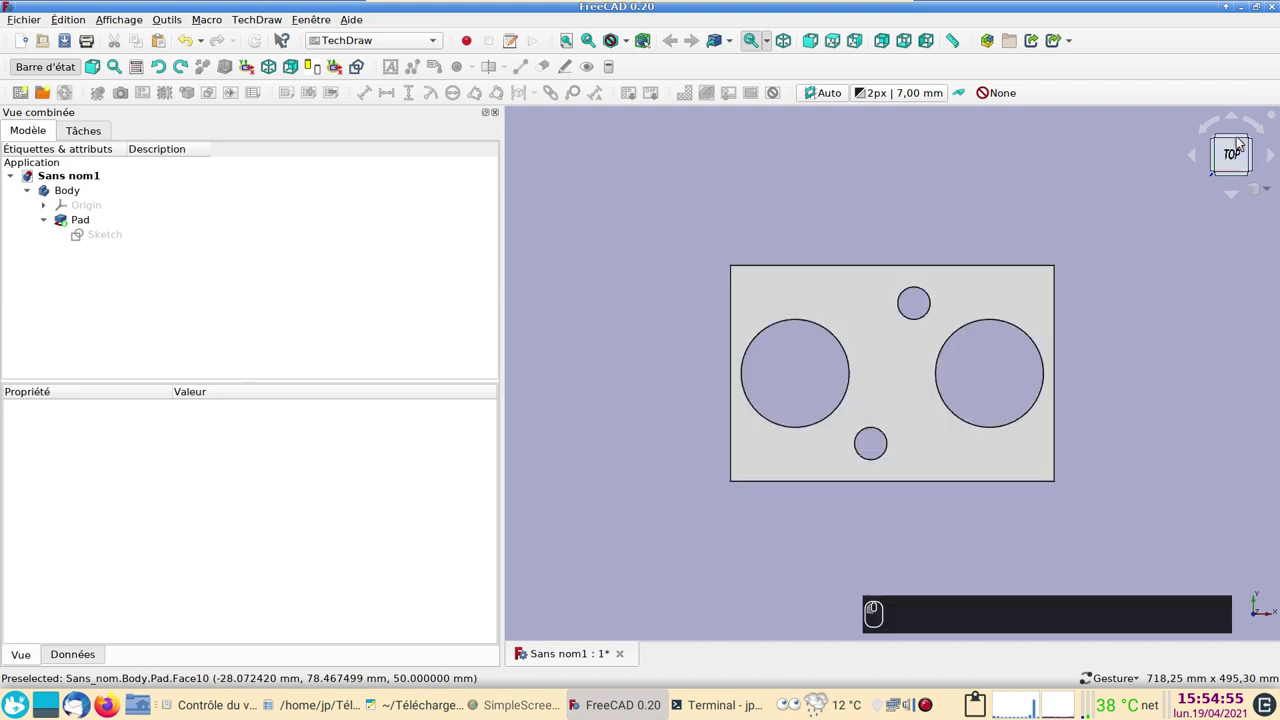
Step: Switch the 3D view of the plate to the top orientation
key(2)
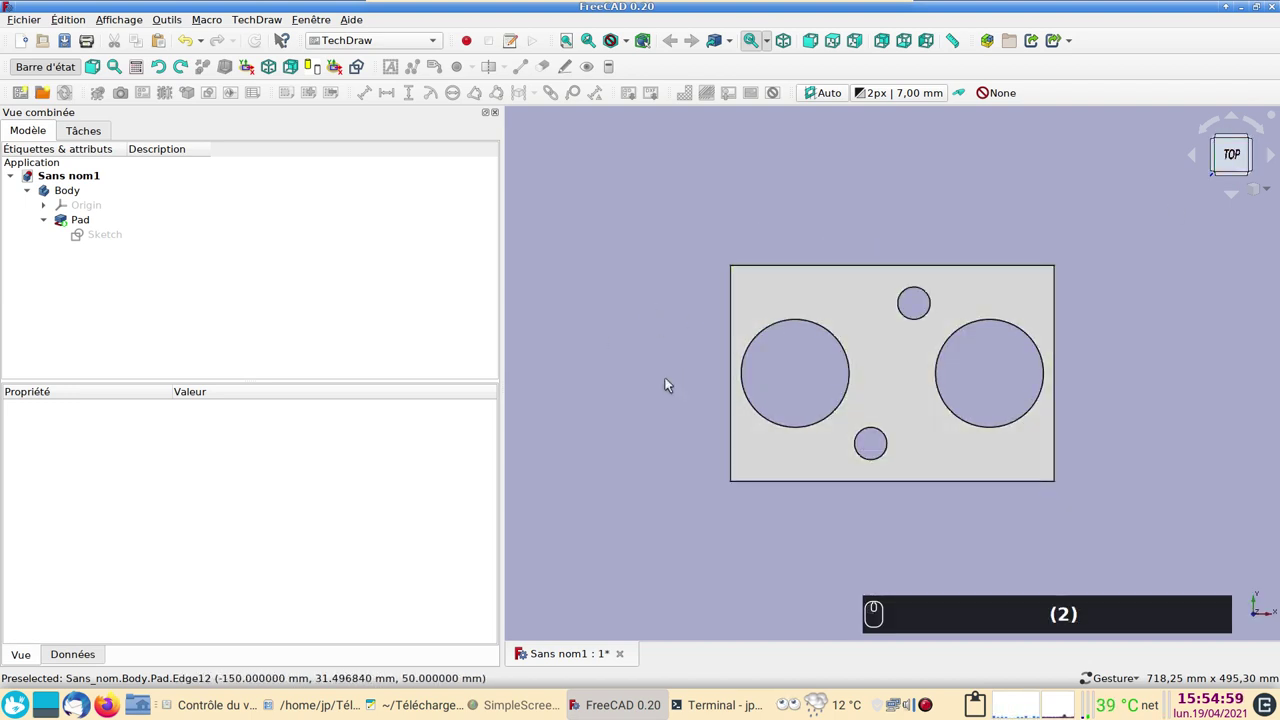
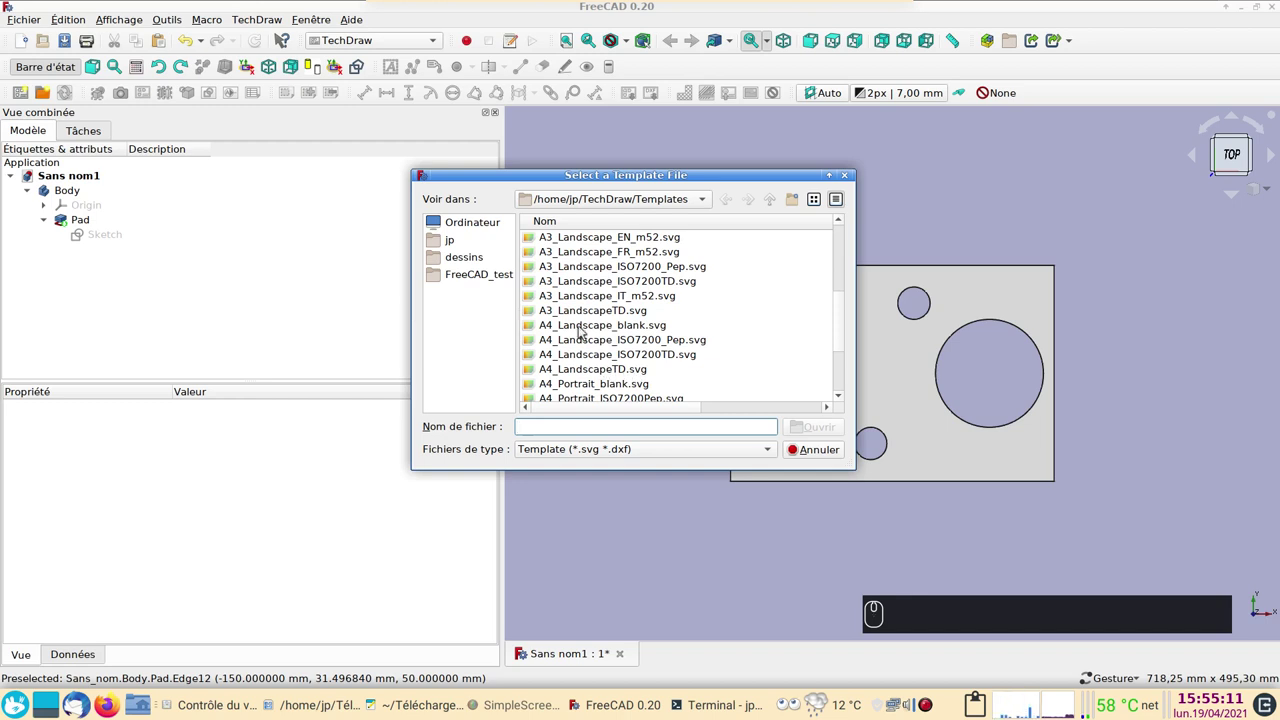
Step: Create a page from the A4 landscape template and select the Pad as the views' source
click(582, 330)
click(820, 422)
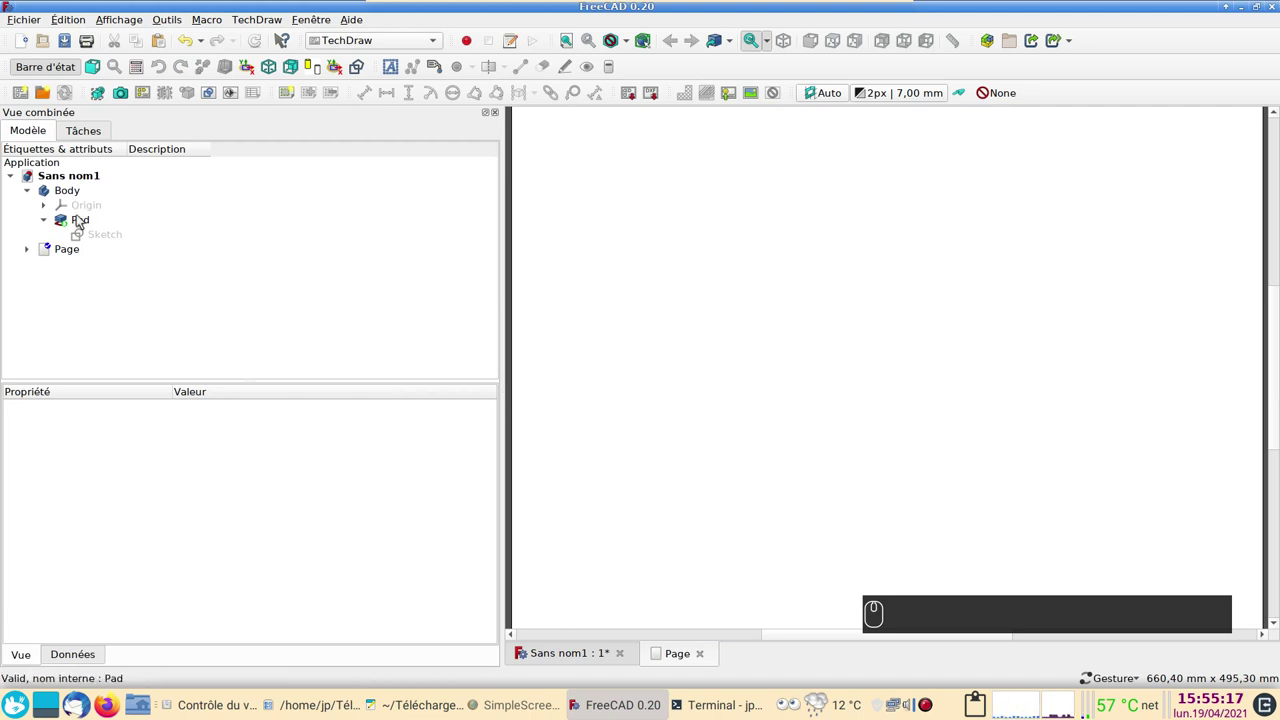
click(86, 221)
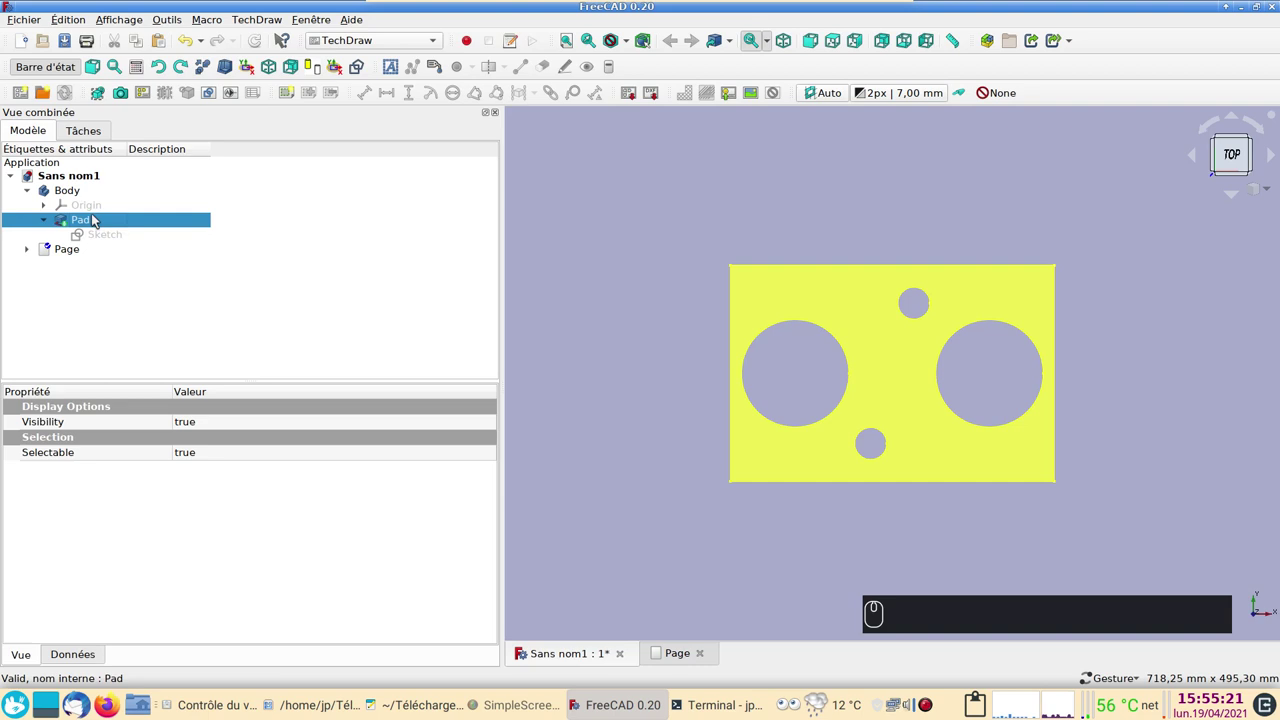
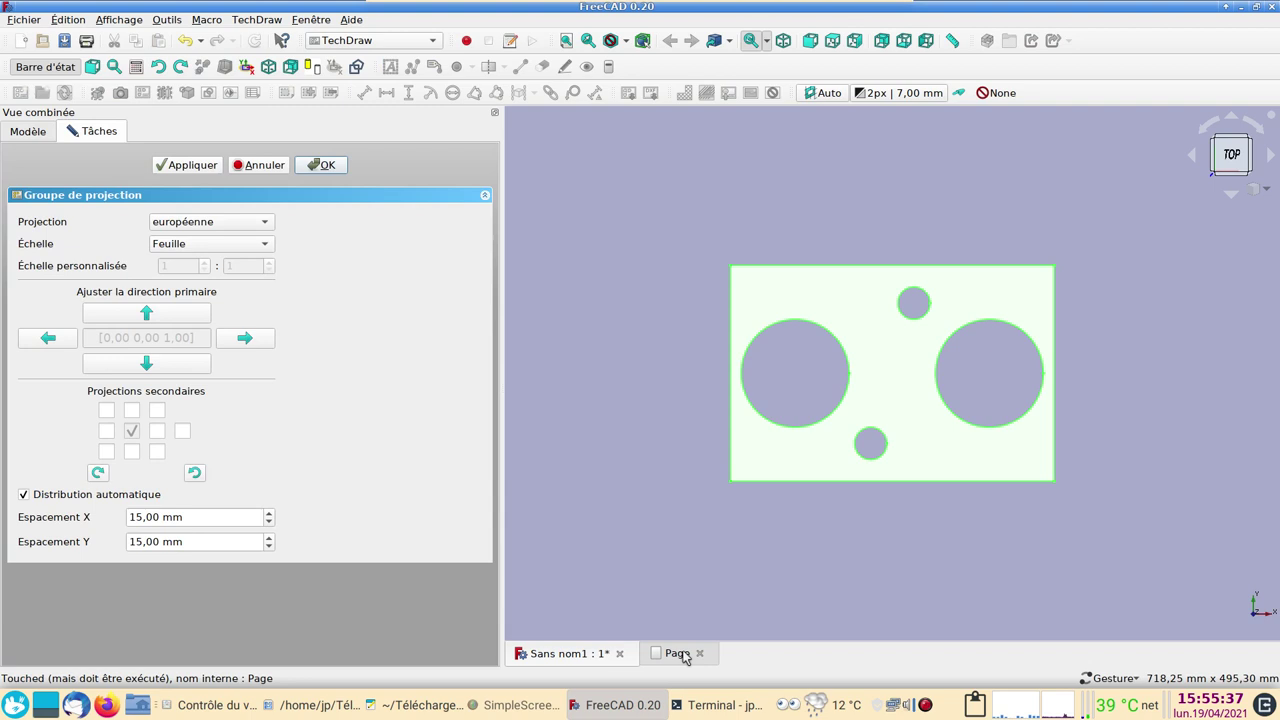
Step: Add the Bottom secondary view to the Pad's projection group and confirm the group
click(677, 657)
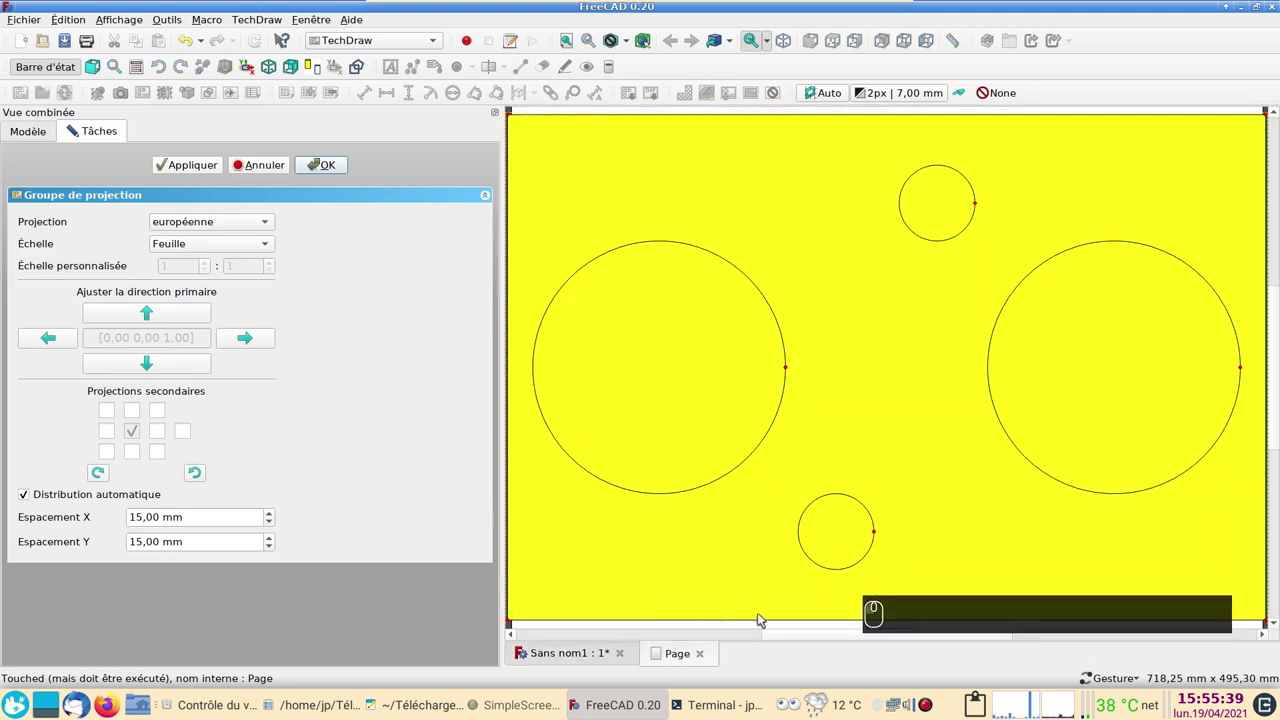
scroll(down, 3)
scroll(down, 3)
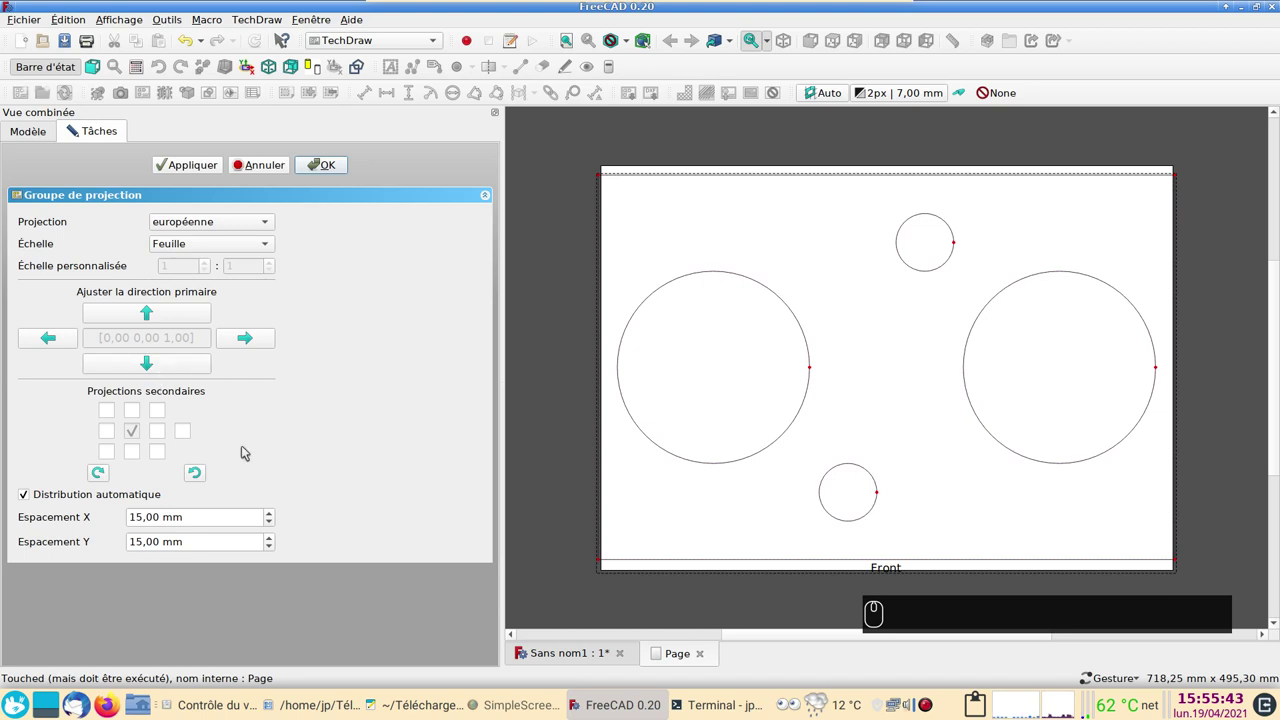
scroll(down, 3)
drag(627, 391, 559, 412)
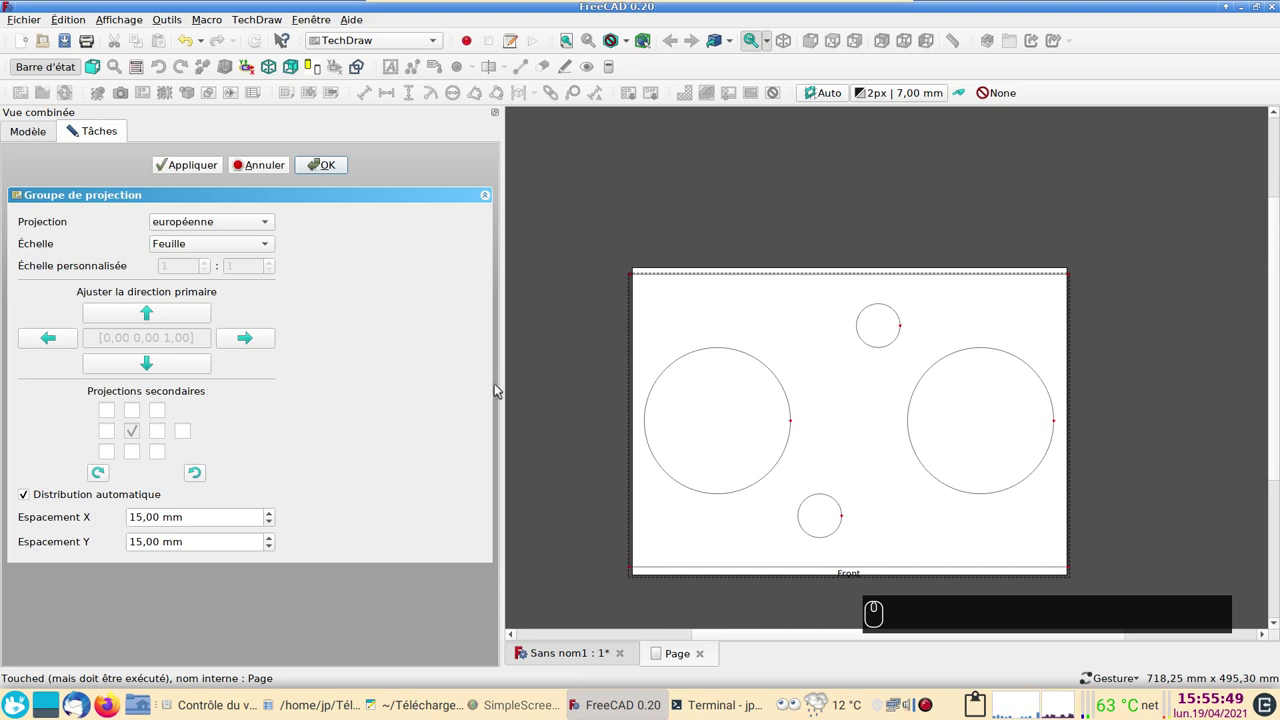
click(138, 417)
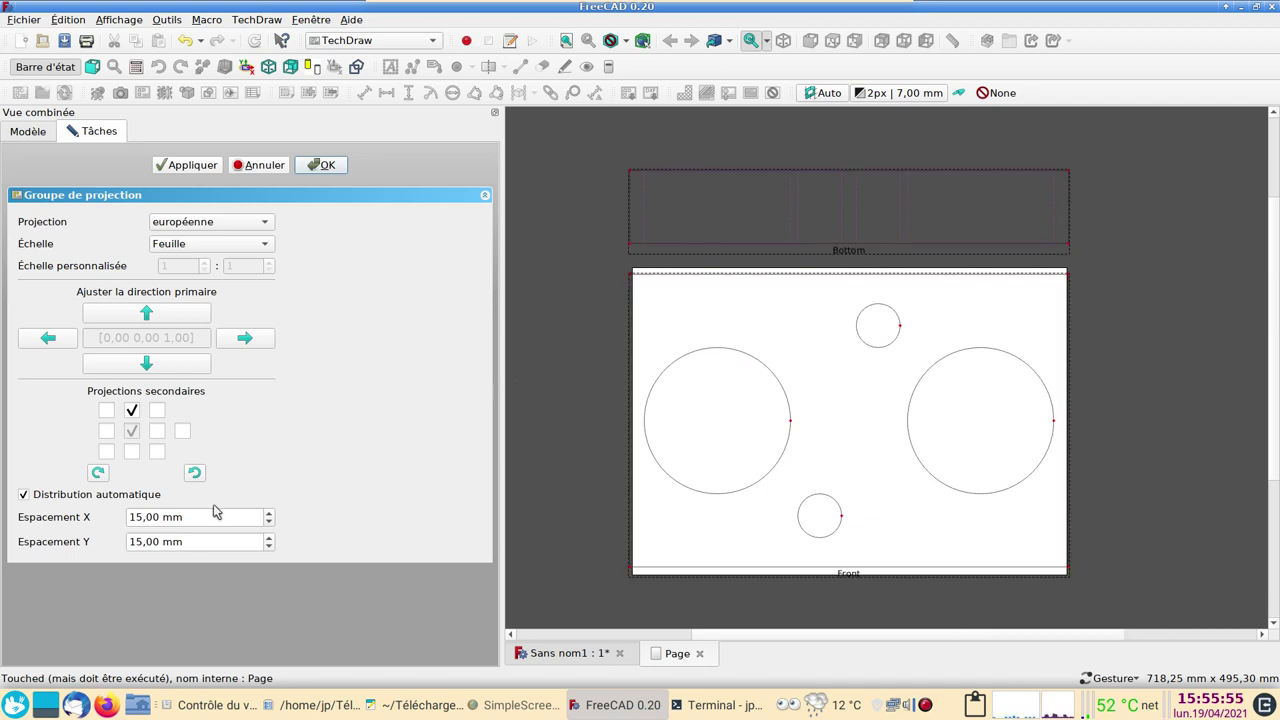
click(342, 165)
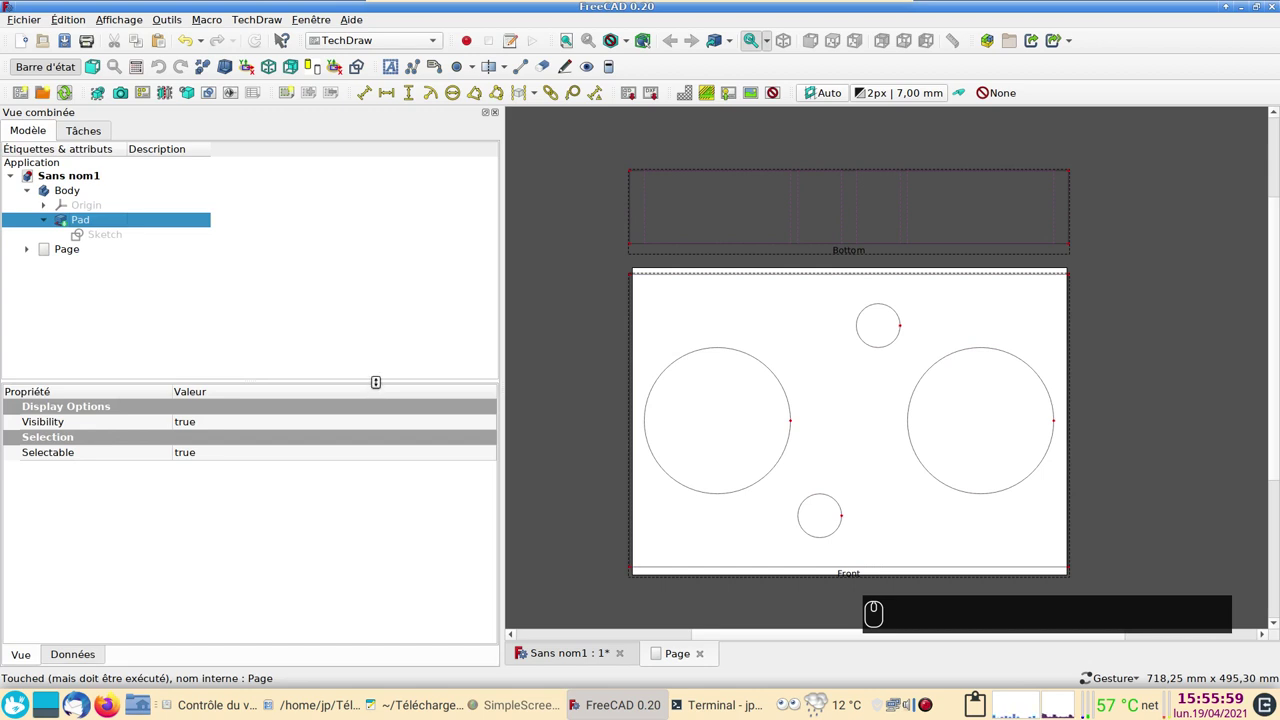
Step: Set the ProjGroup's Scale property in the Données tab to 0,25
click(35, 254)
click(77, 279)
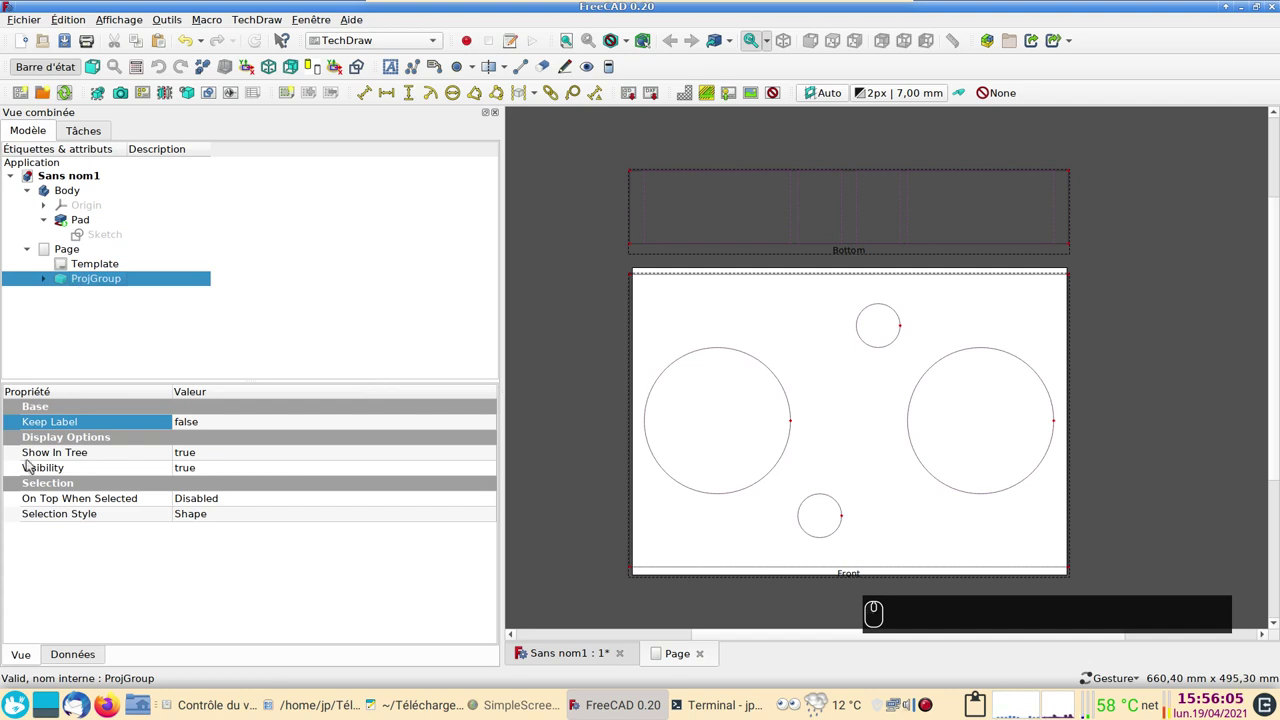
click(25, 651)
click(68, 664)
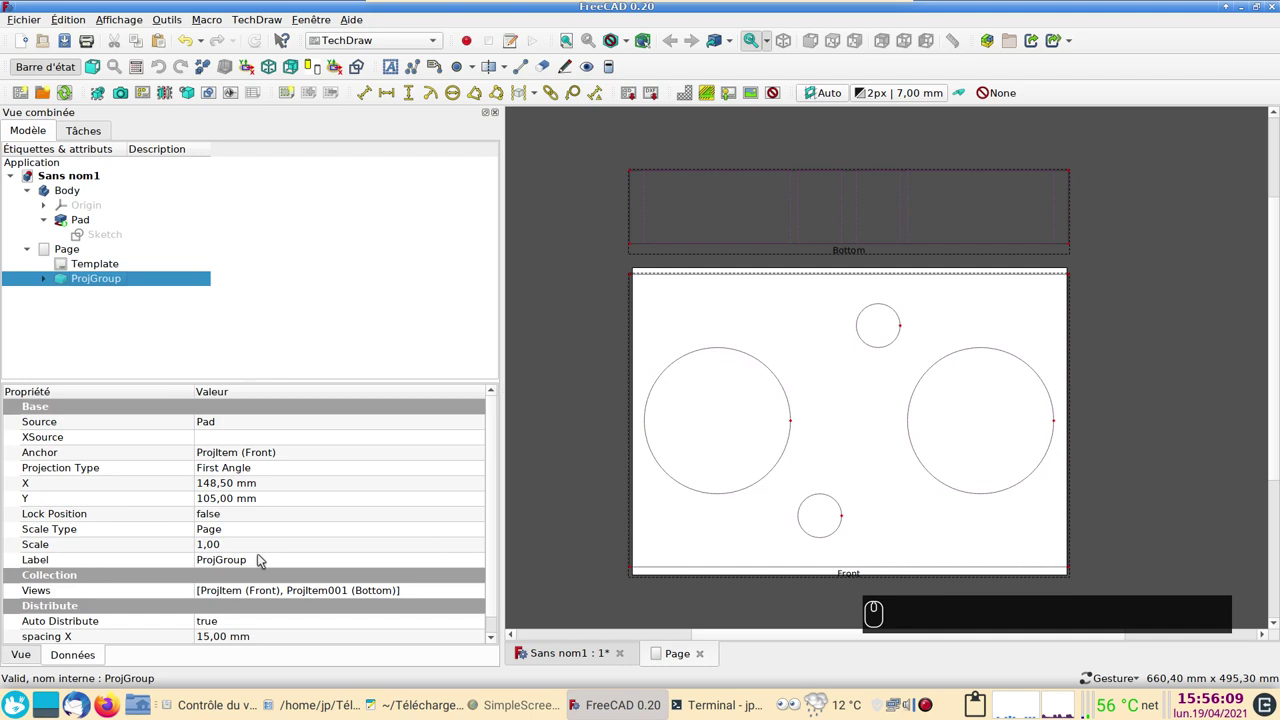
click(240, 550)
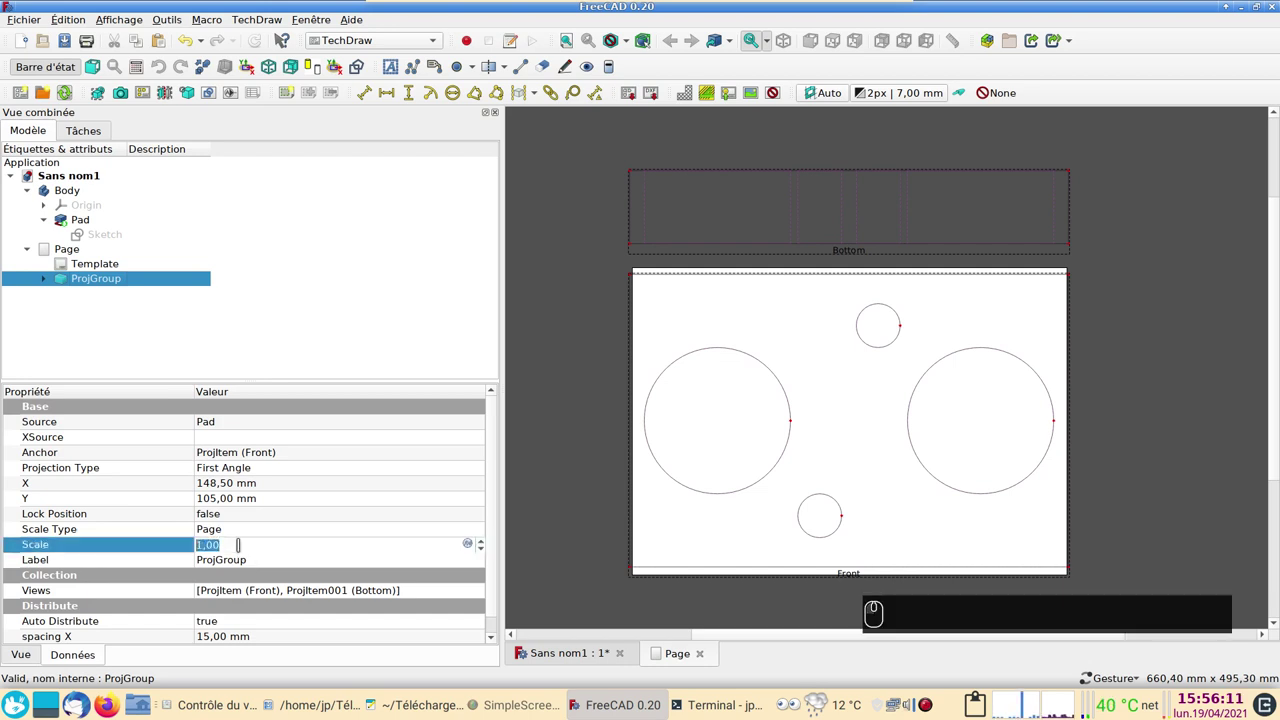
scroll(down, 3)
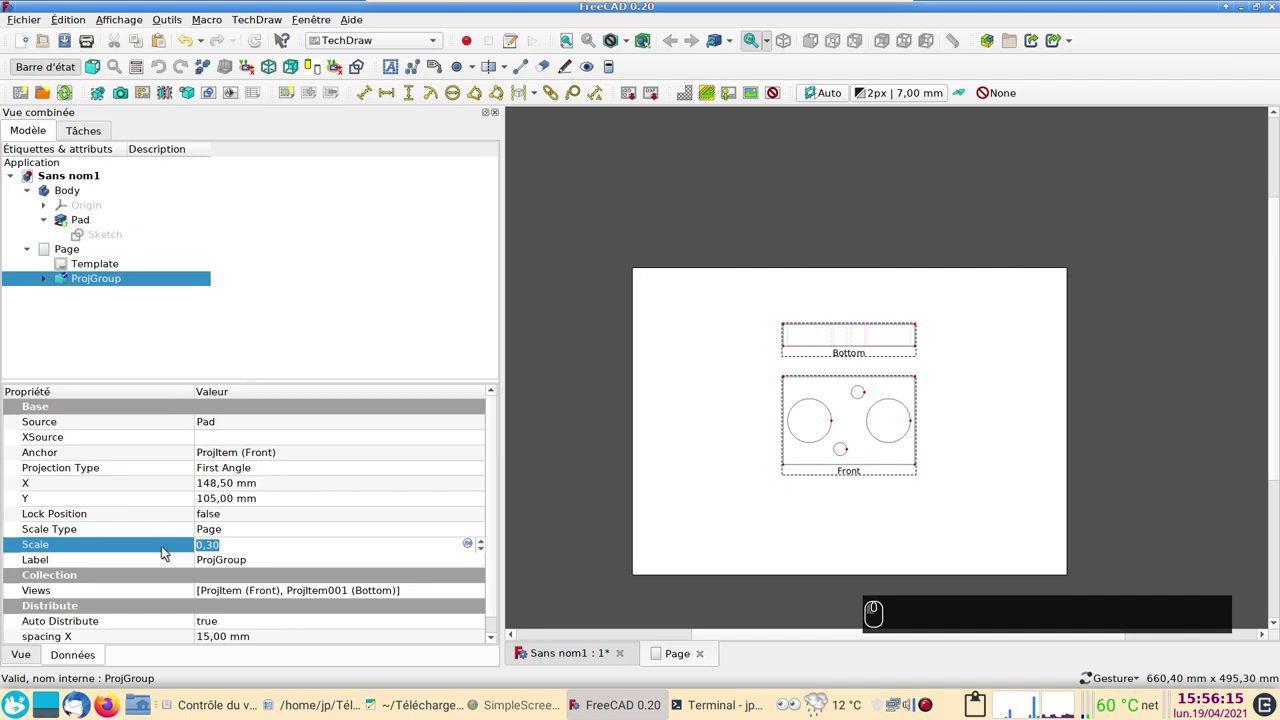
text((0) ,)
text((5))
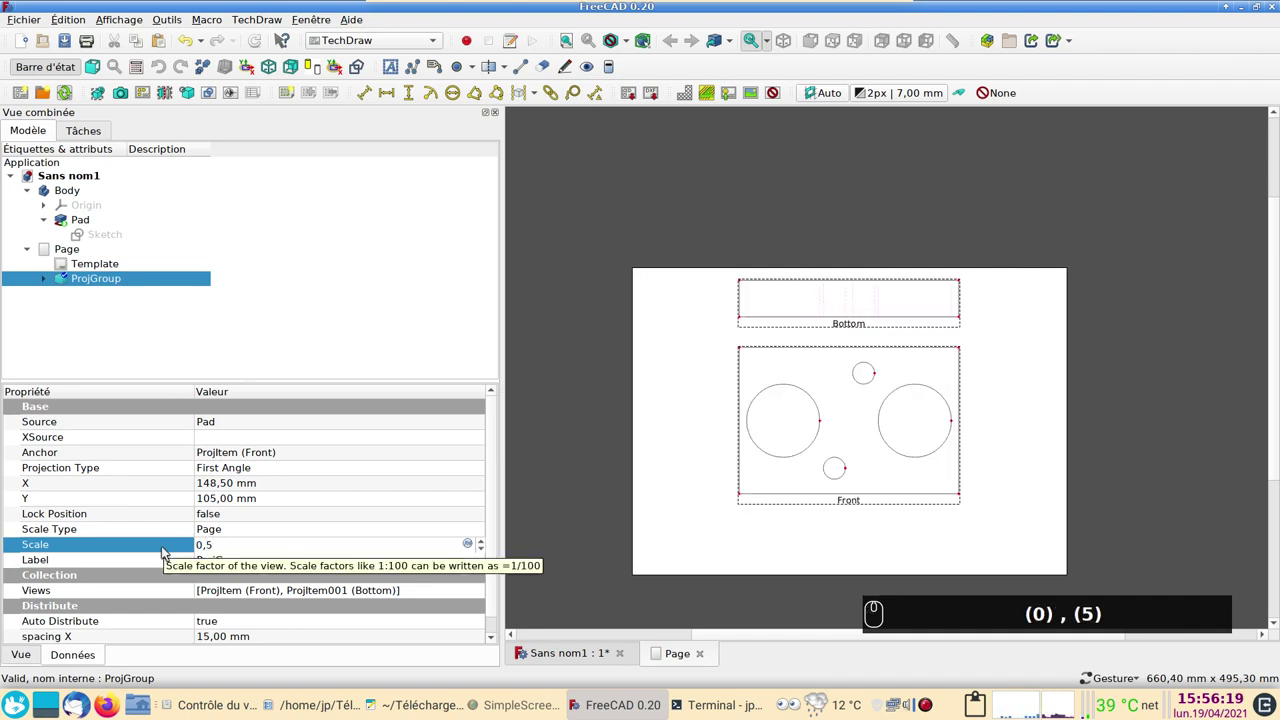
key(BackSpace)
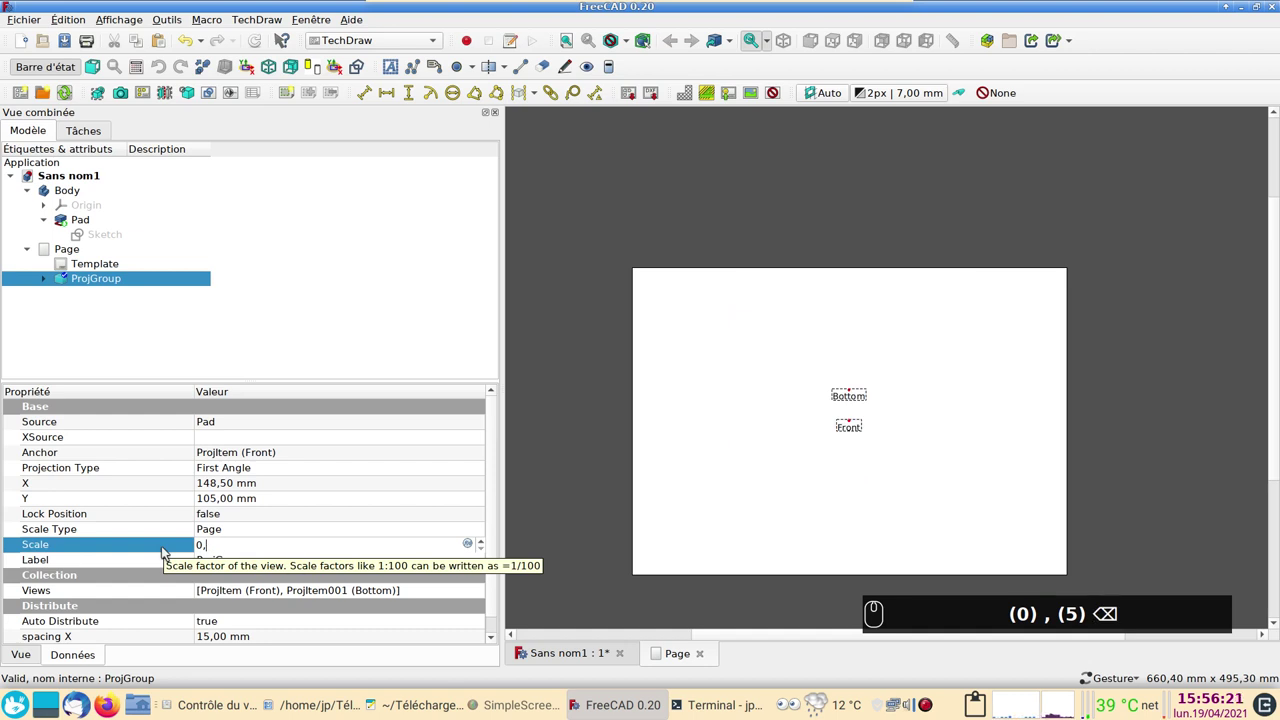
key(2)
key(5)
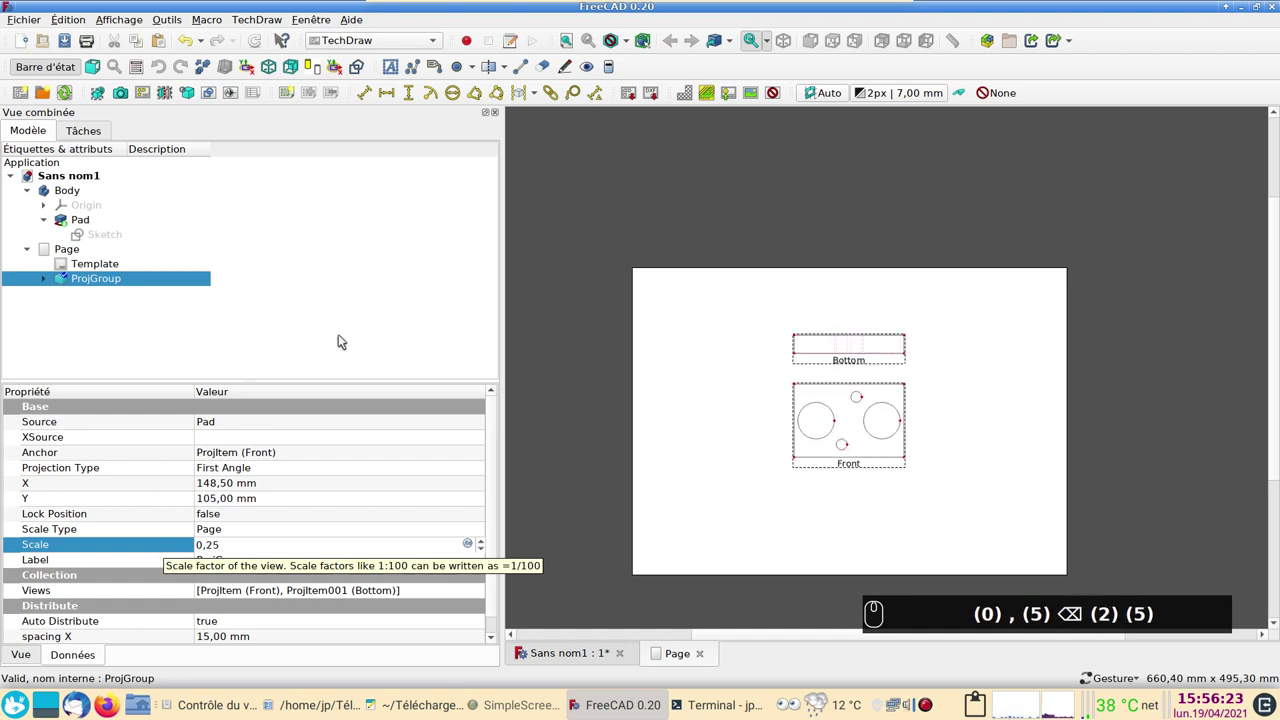
Step: Move the scaled Front and Bottom views toward the left side of the page
drag(850, 469, 908, 406)
text((0) , (5) ⌫ (2) (5)(0) , (5) ⌫ (2) (5)(0) , (5) ⌫ (2) (5))
text((0) , (5) ⌫ (2) (5))
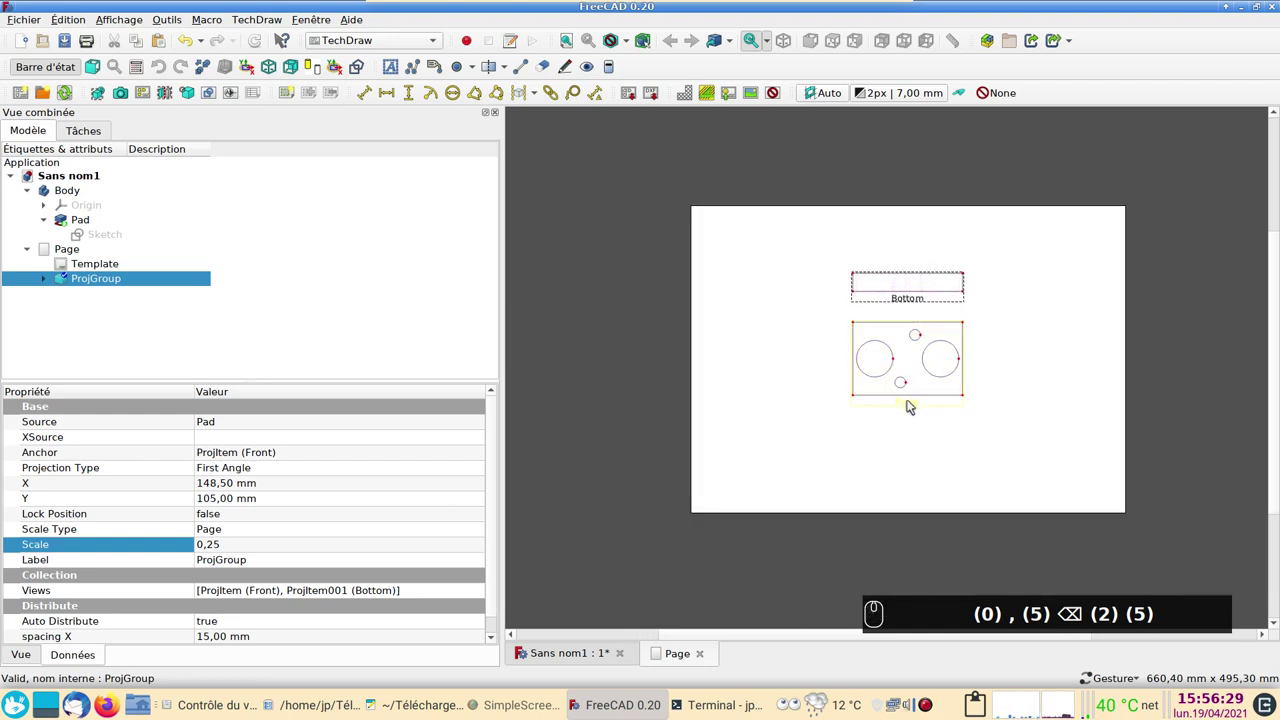
drag(914, 405, 791, 463)
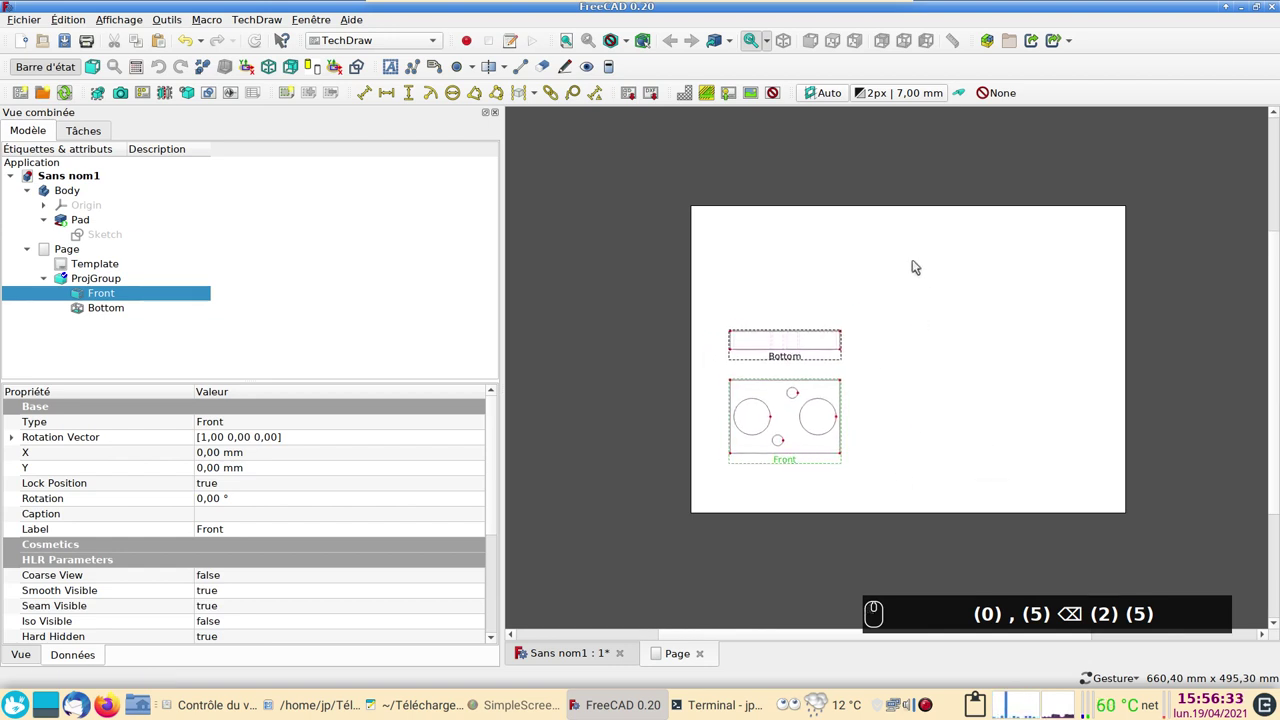
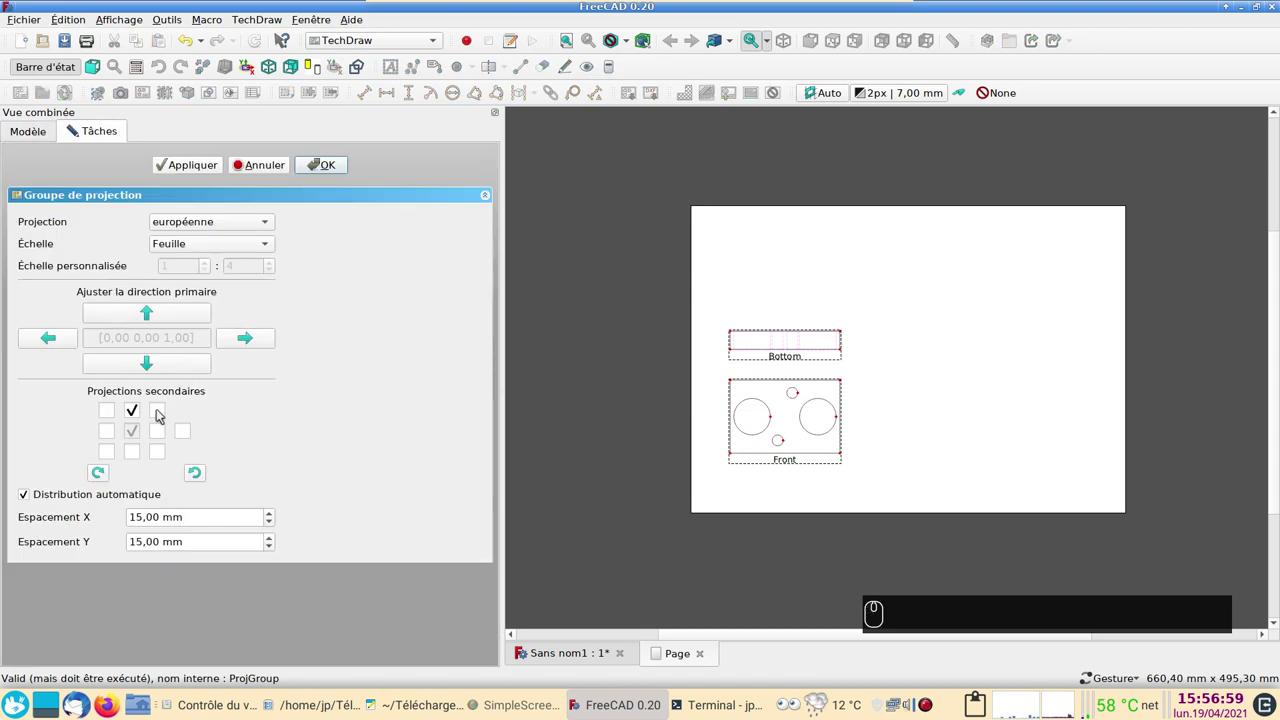
Step: Add the right-front-top isometric projection to the group and confirm the change
click(163, 413)
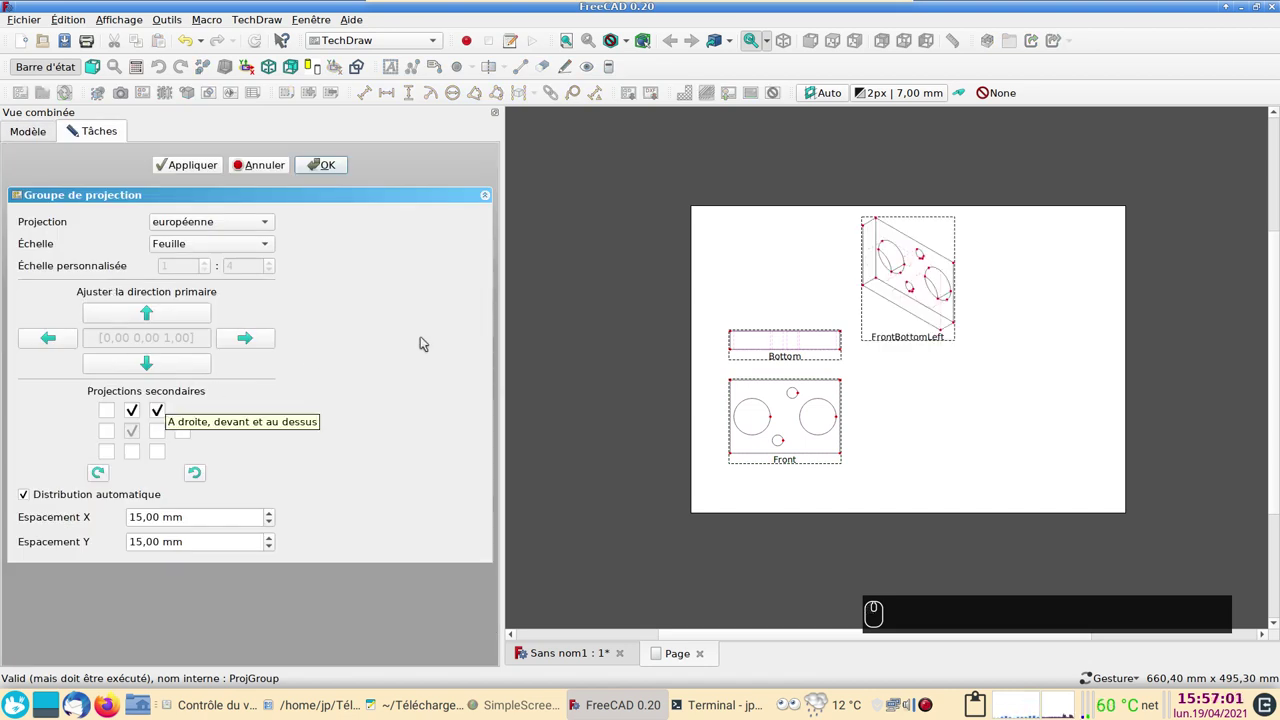
drag(898, 345, 913, 417)
click(326, 163)
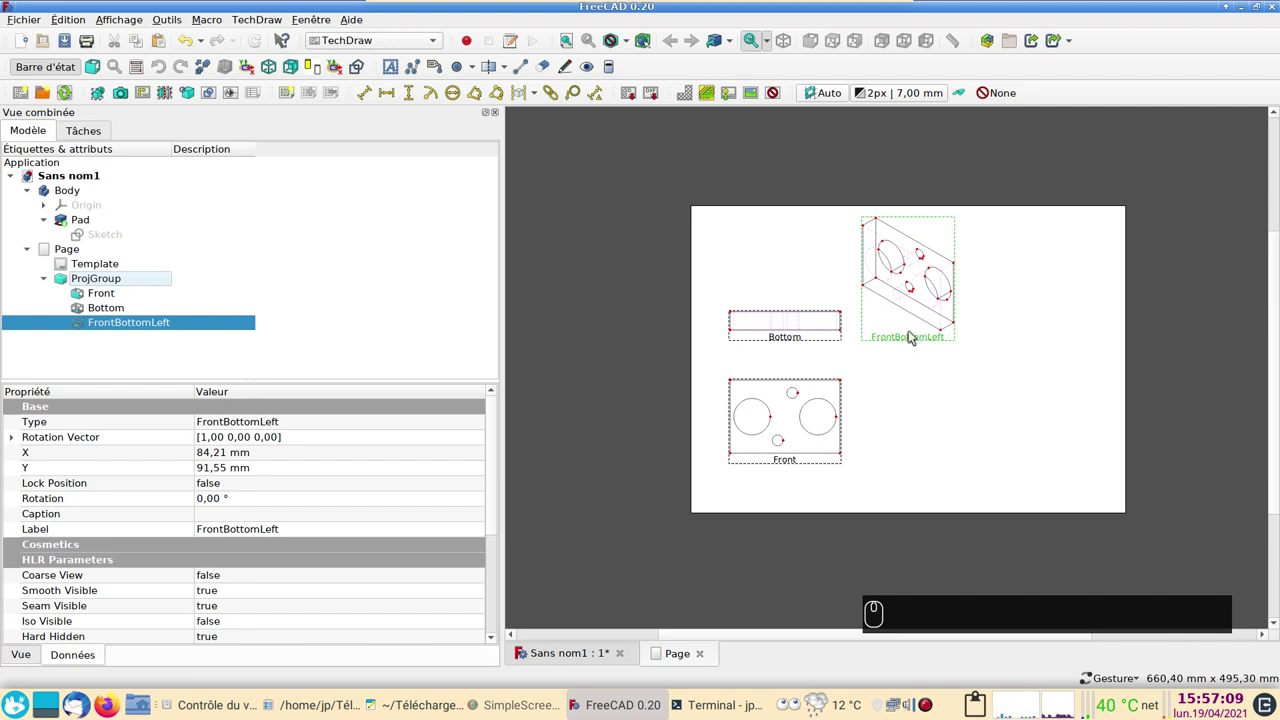
Step: Move the FrontBottomLeft view down beside Front and set its Lock Position to true
drag(916, 343, 928, 414)
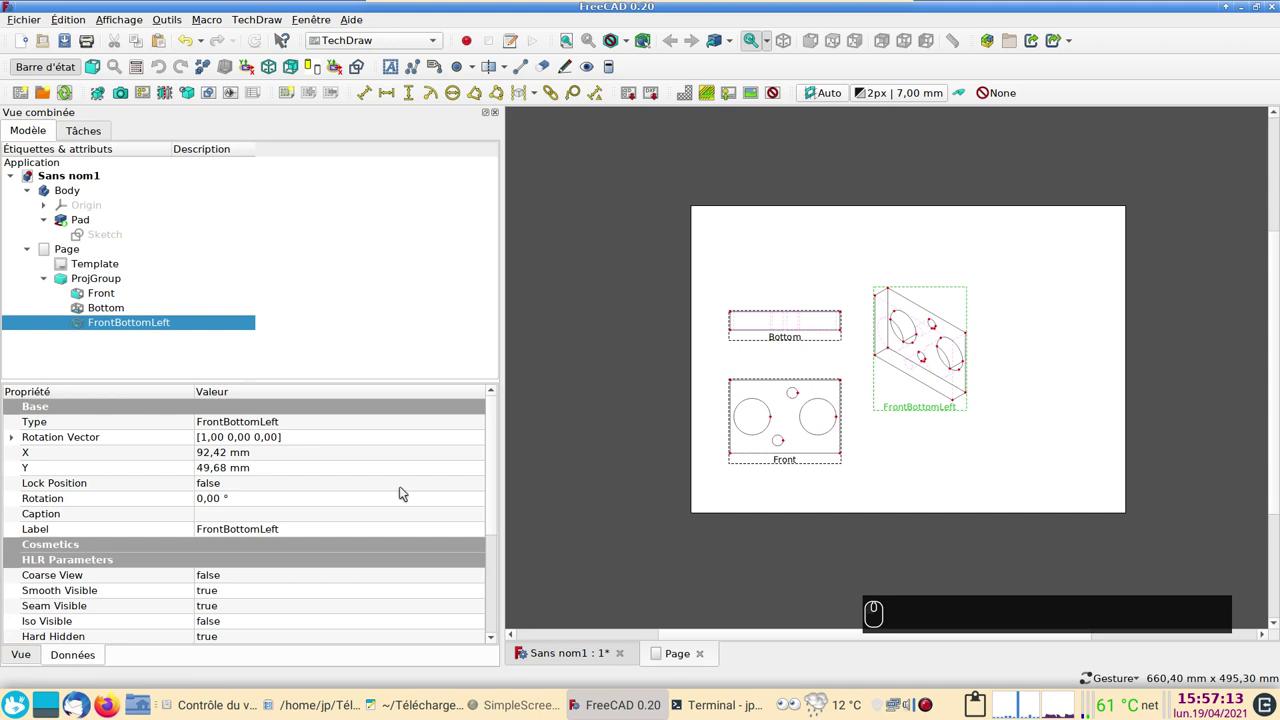
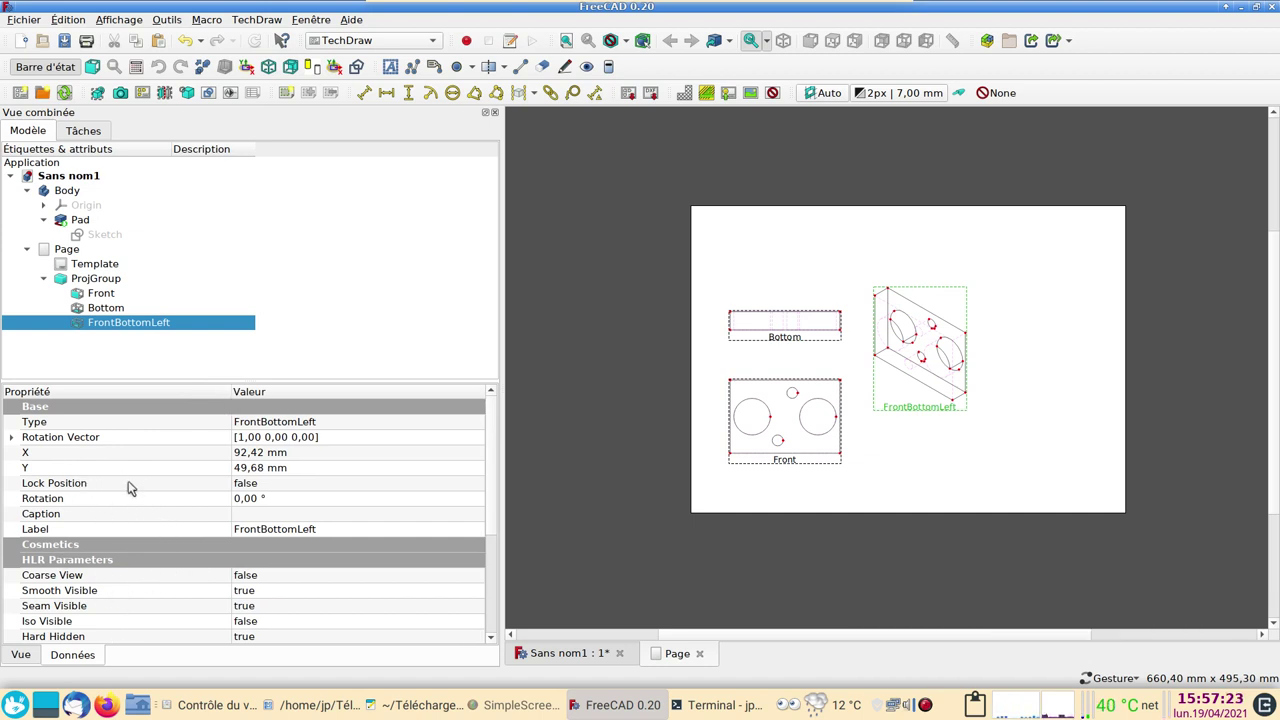
click(285, 480)
click(288, 483)
click(280, 506)
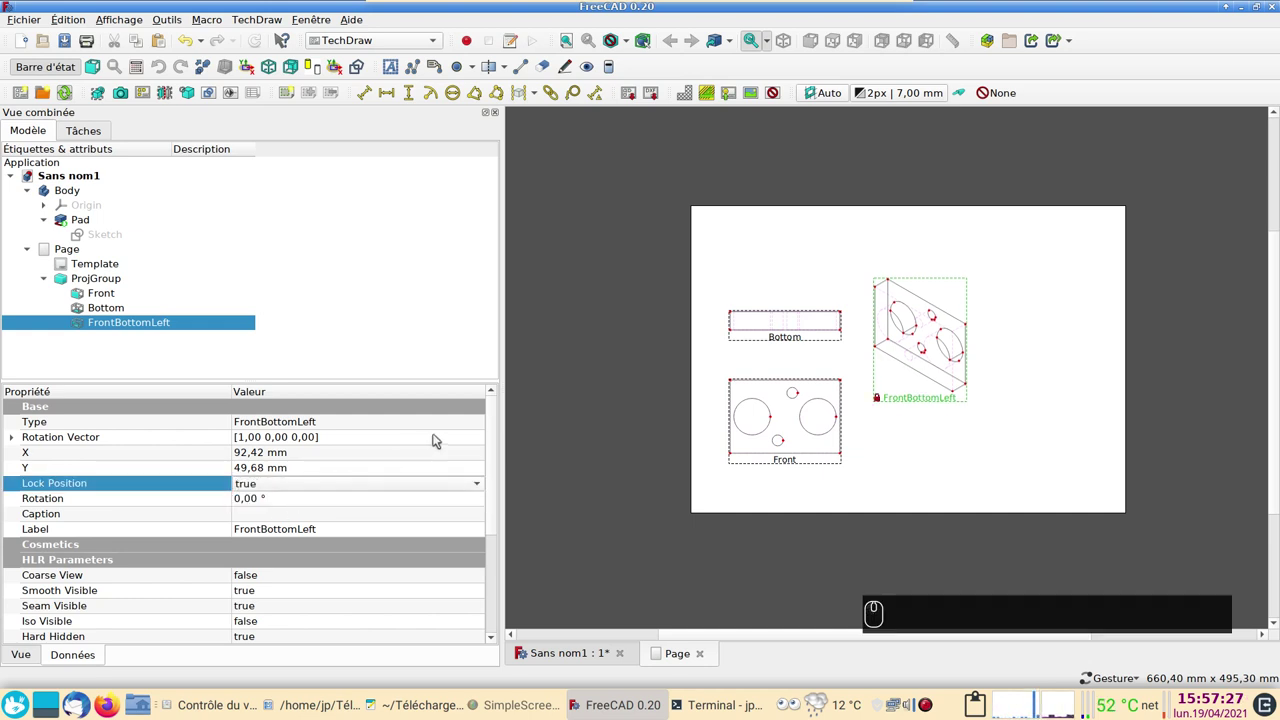
click(650, 513)
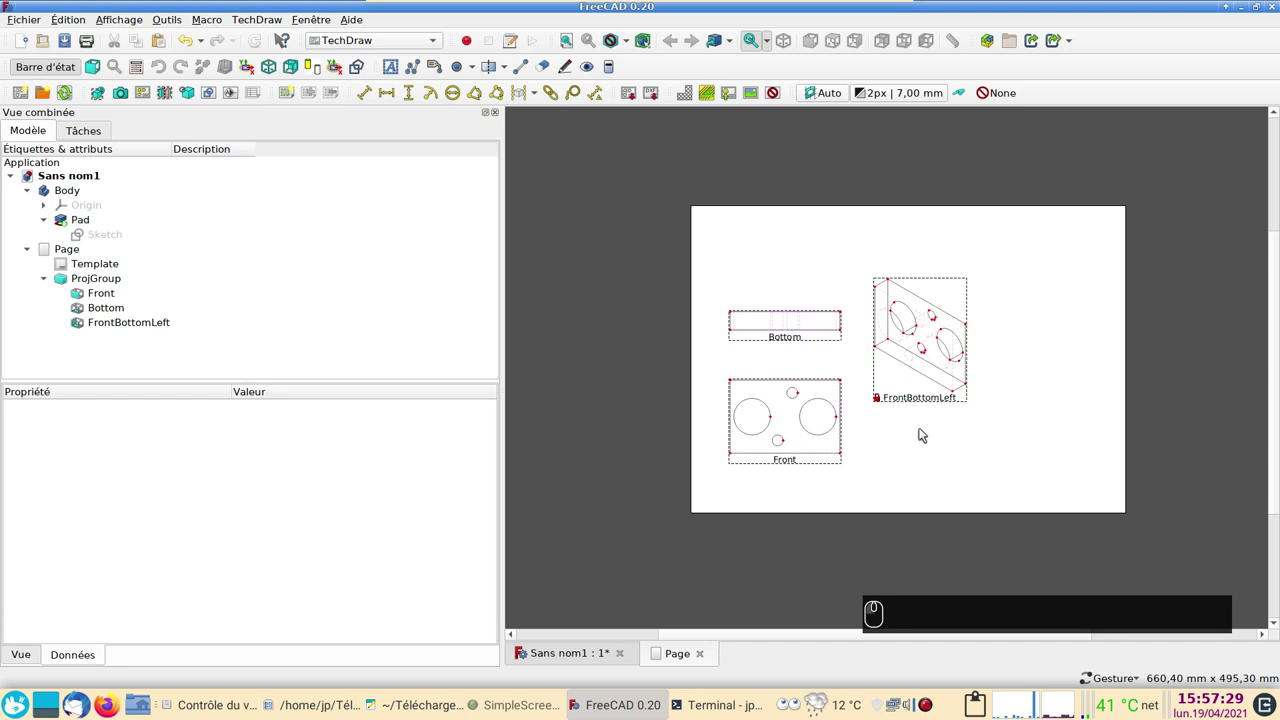
click(916, 403)
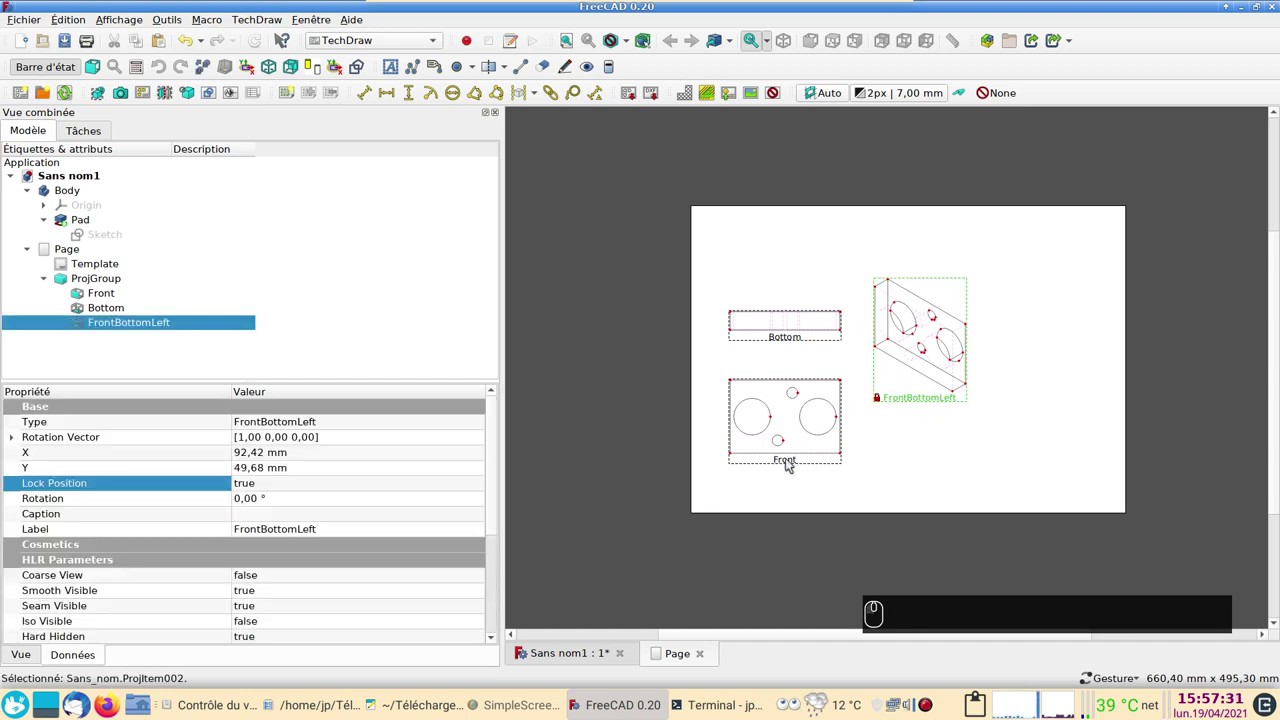
Step: Shift the Front and Bottom views slightly lower on the page and zoom in
drag(793, 463, 788, 475)
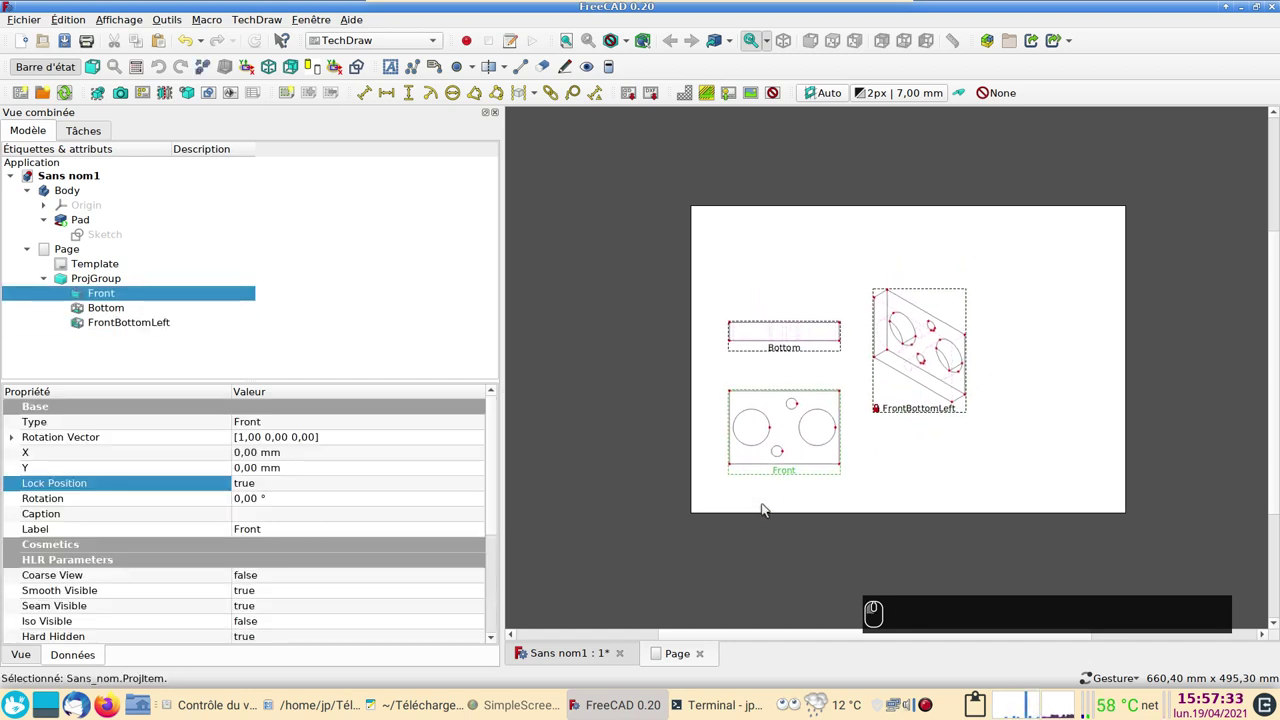
scroll(up, 3)
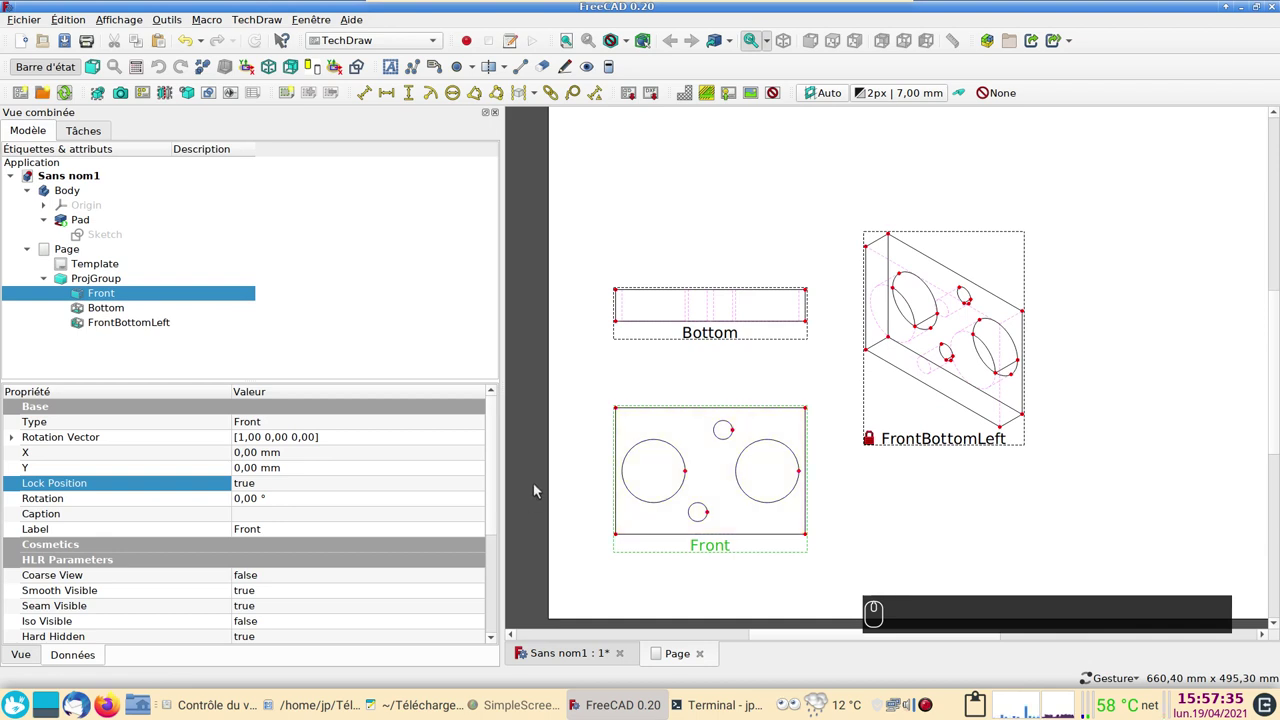
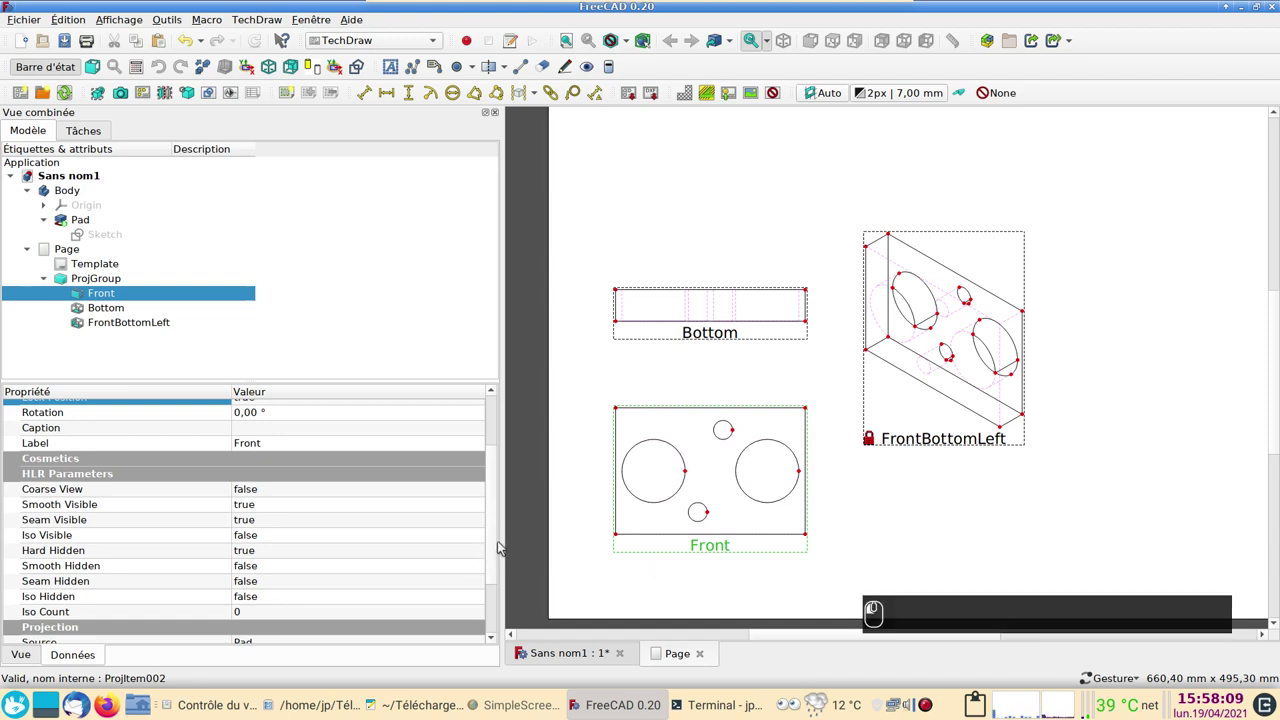
drag(496, 548, 514, 620)
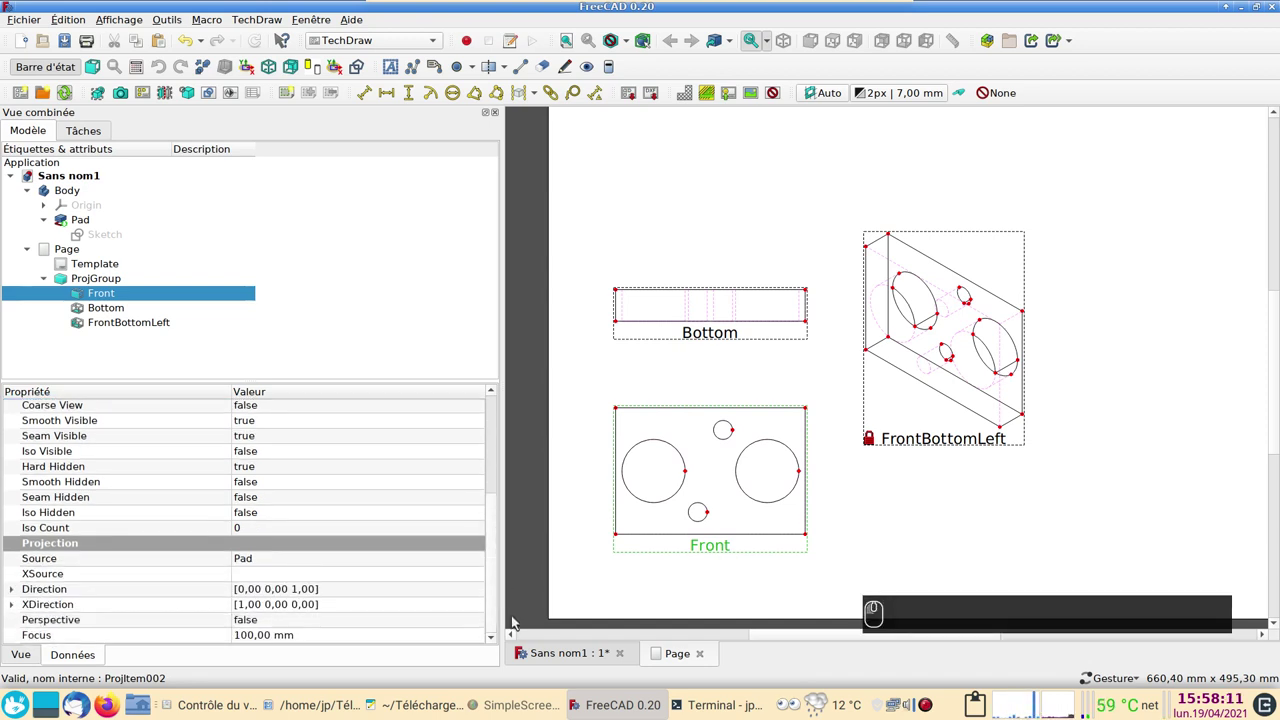
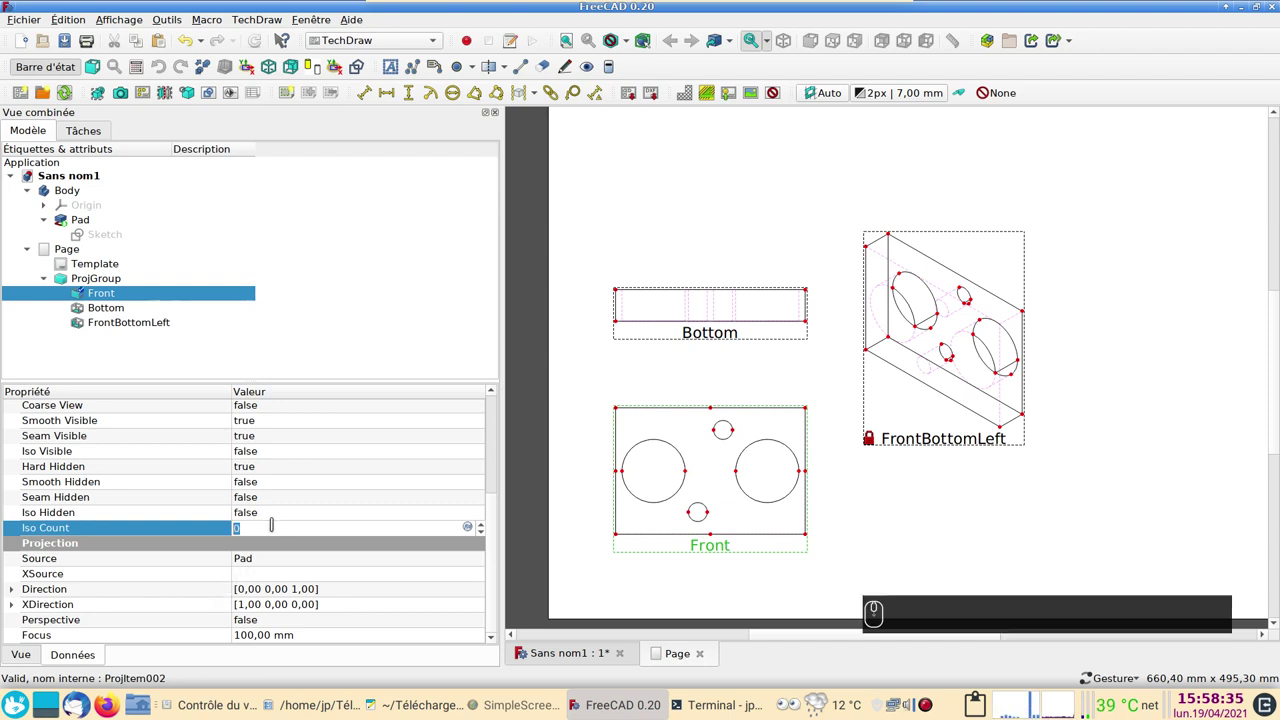
click(265, 46)
drag(267, 54, 353, 168)
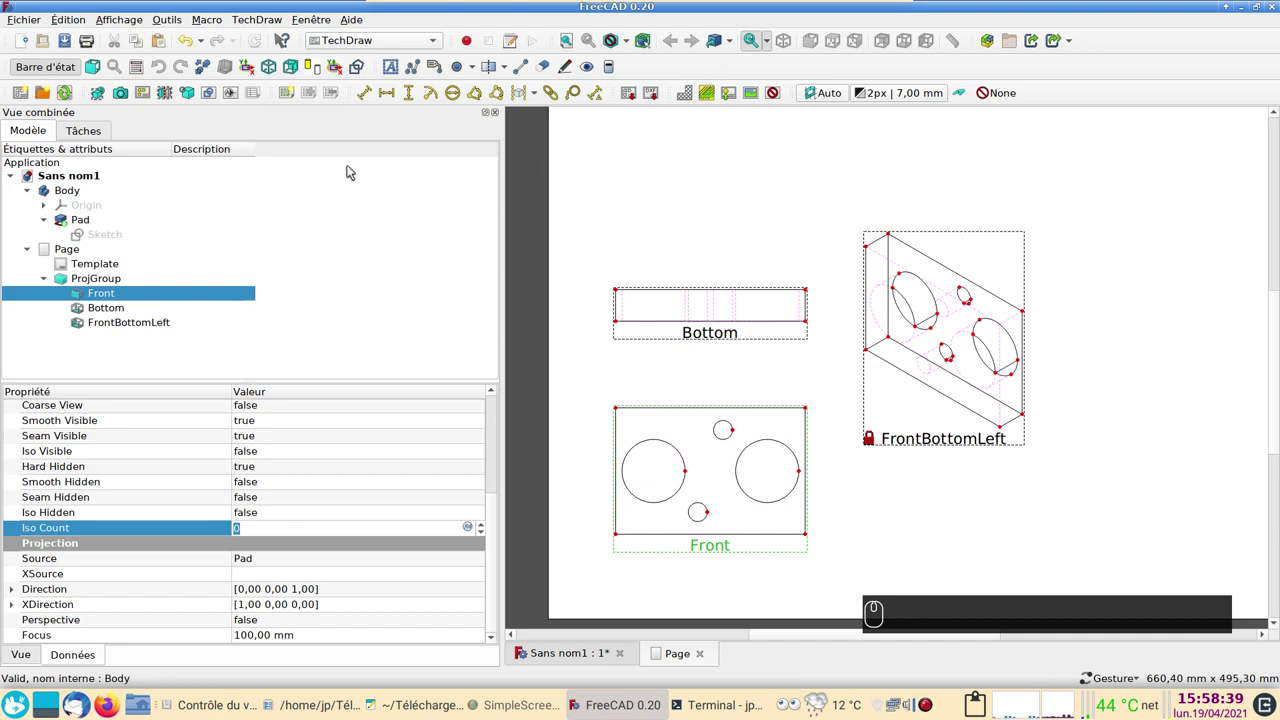
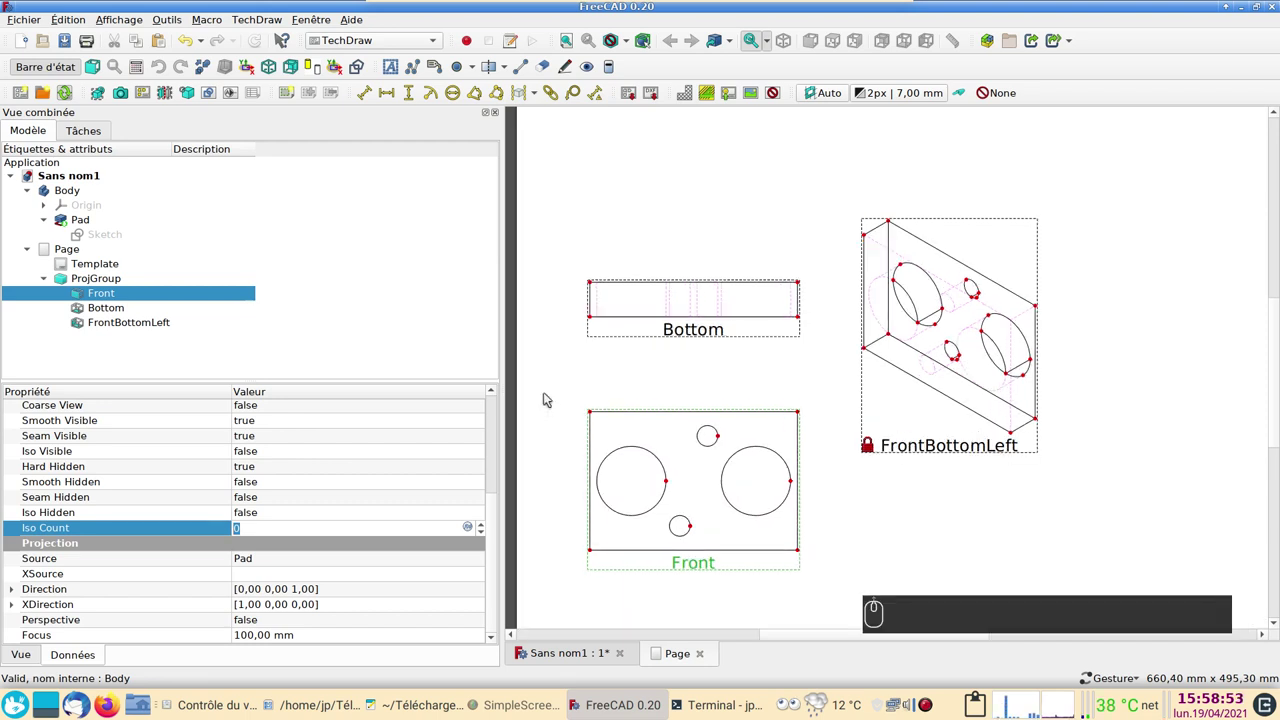
scroll(up, 3)
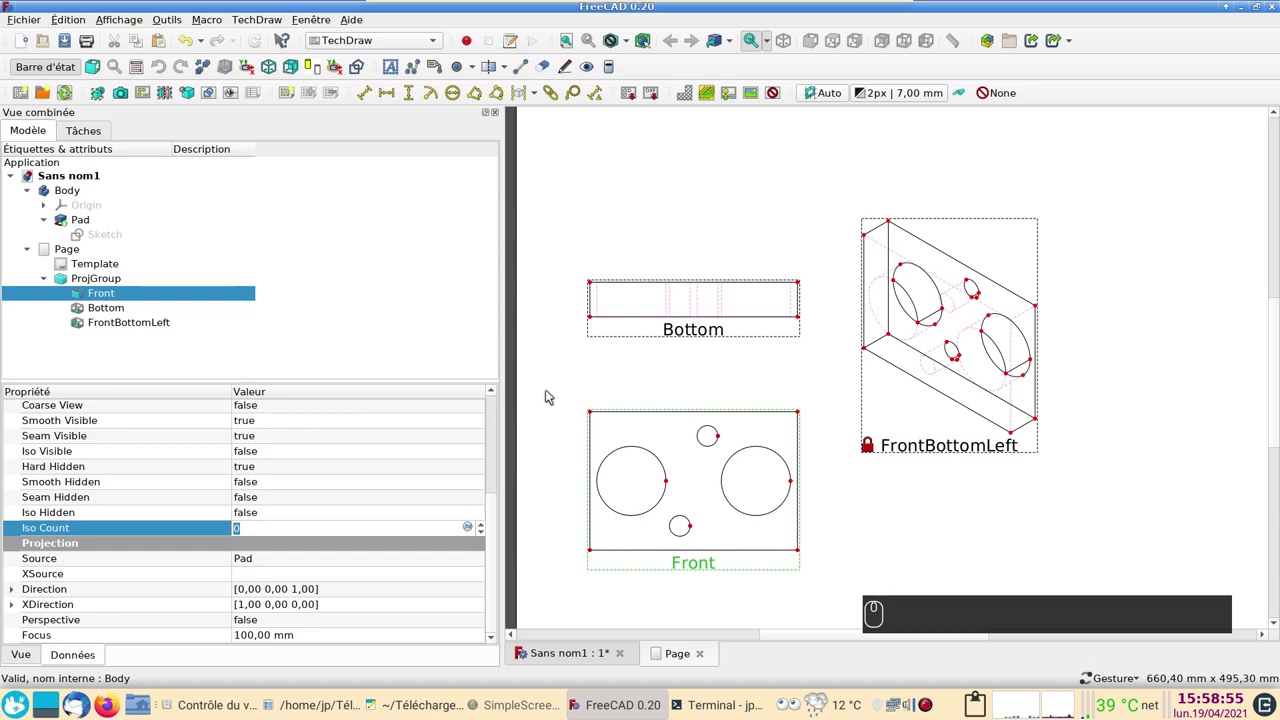
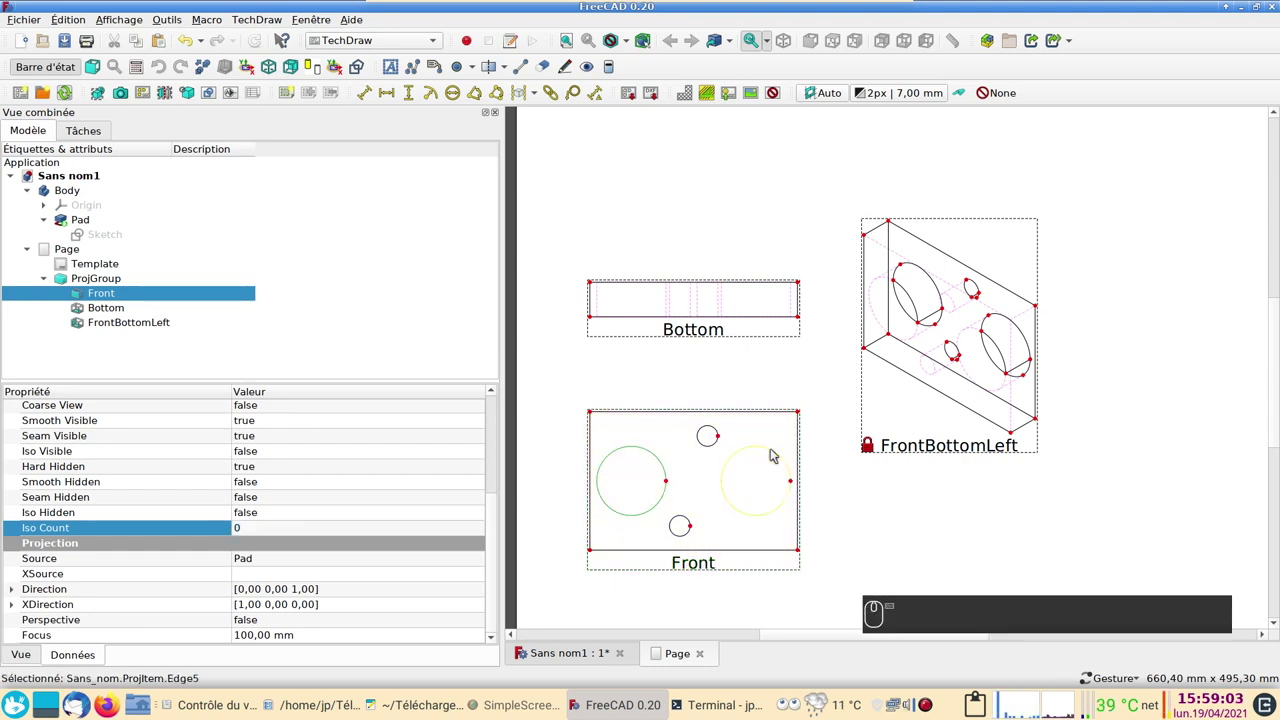
click(777, 454)
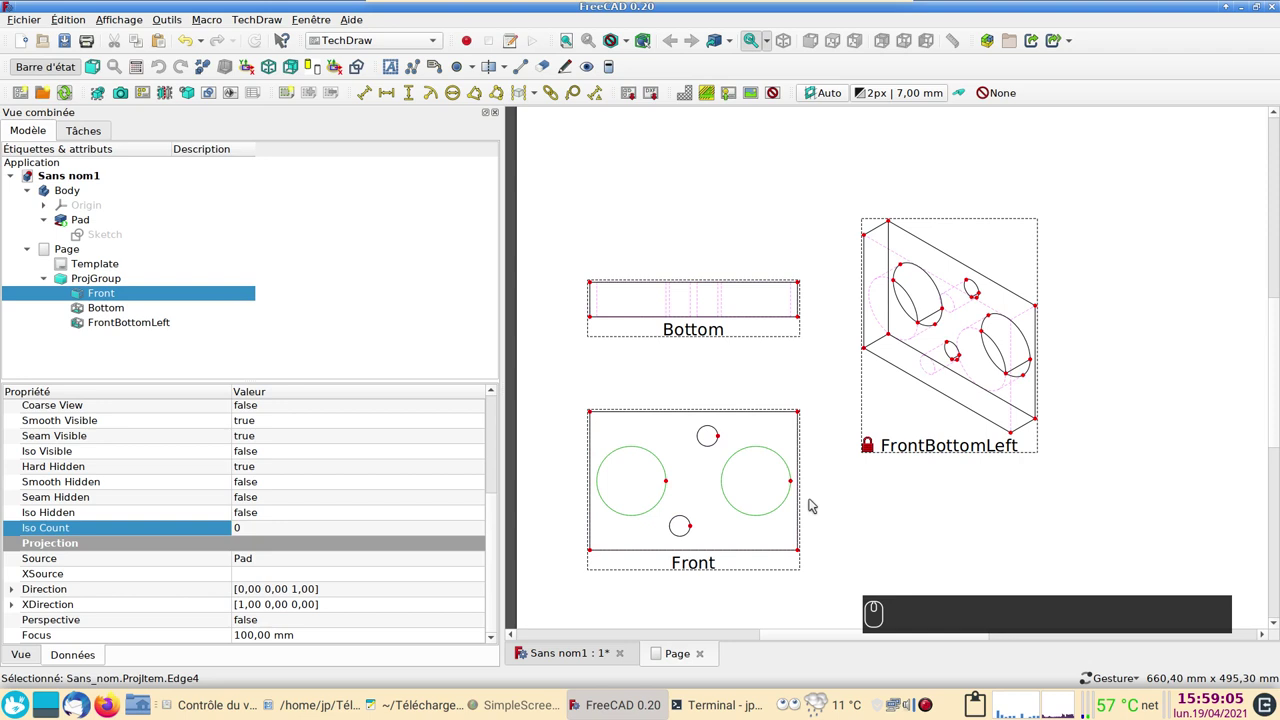
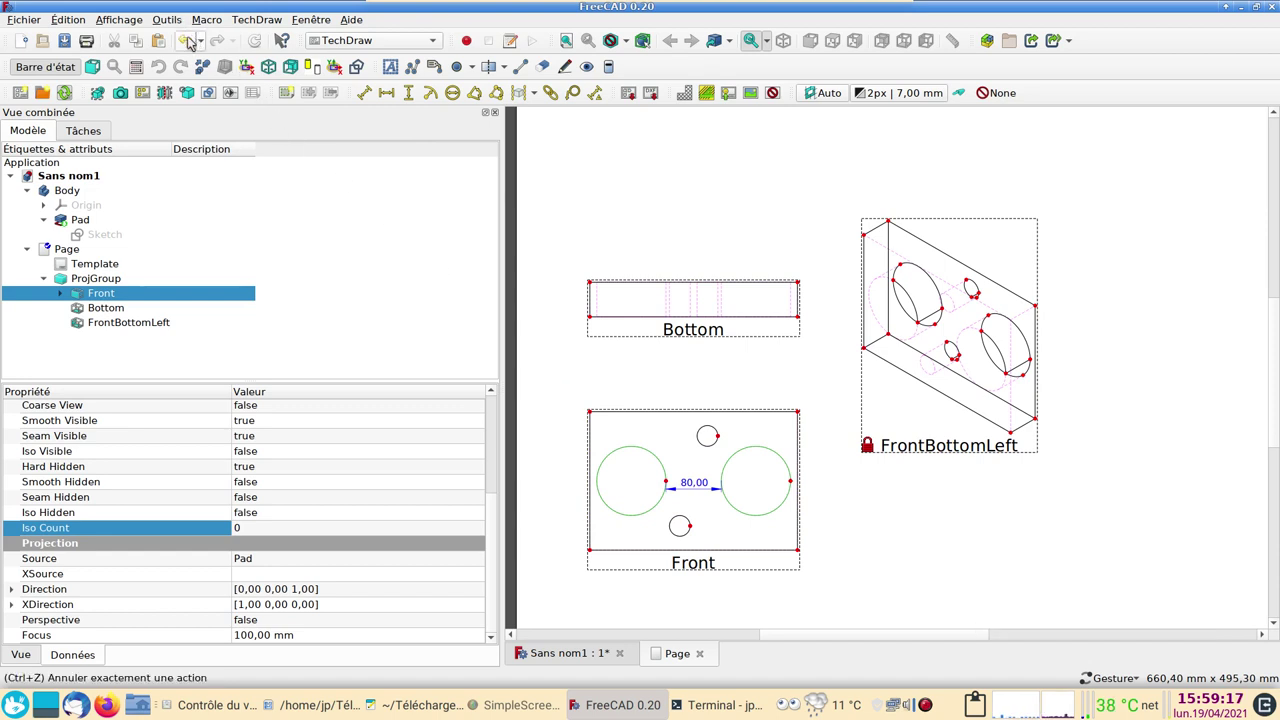
click(195, 42)
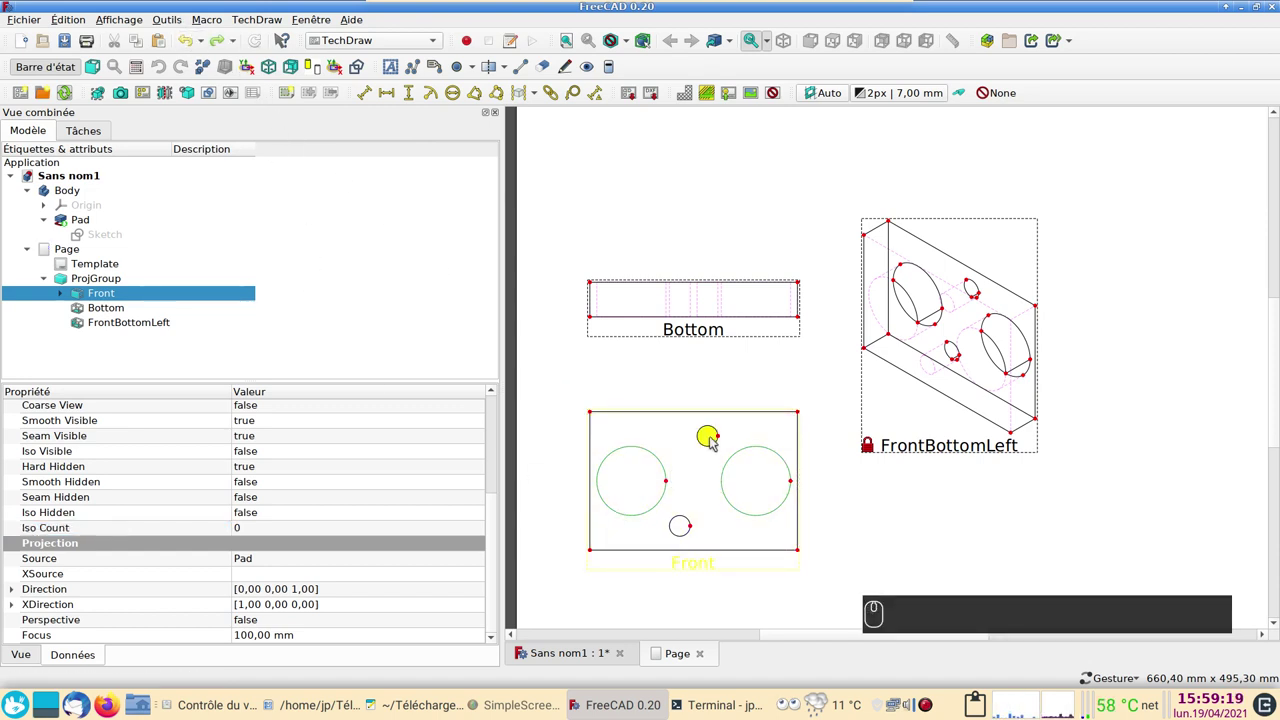
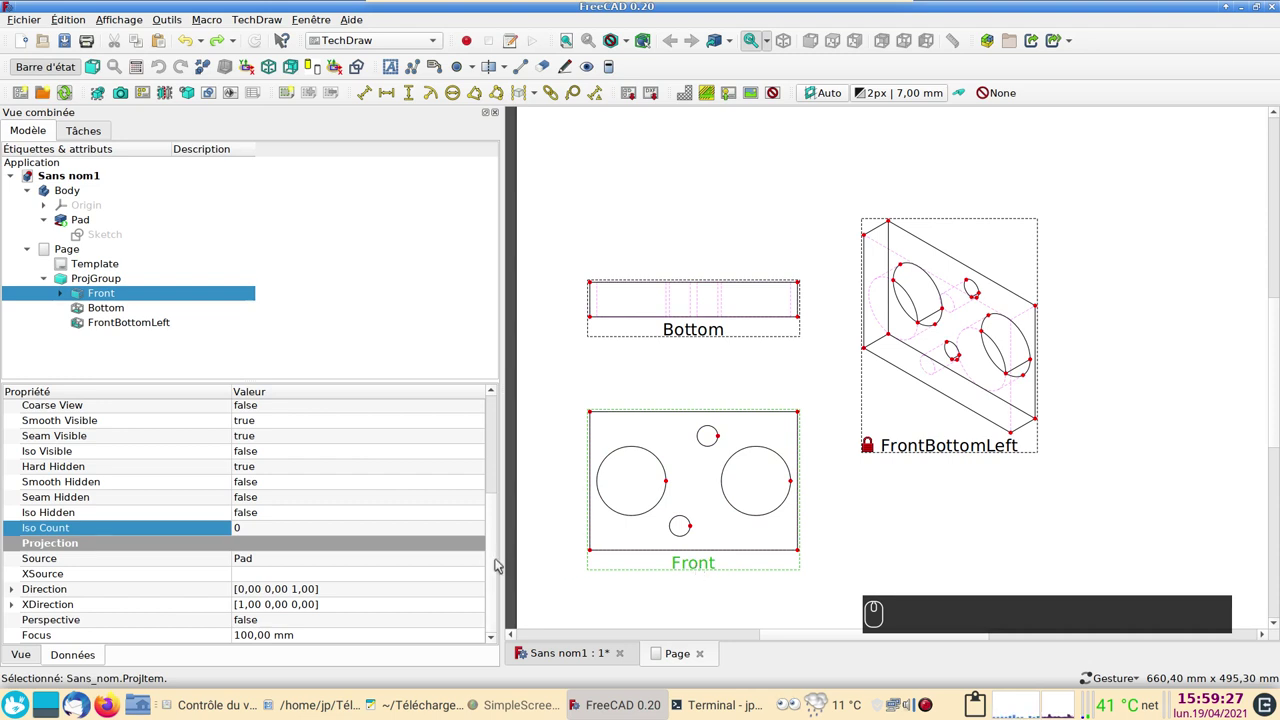
Step: Set the Front view's Center Scale to 4,50 to enlarge the hole centre marks
drag(497, 562, 500, 426)
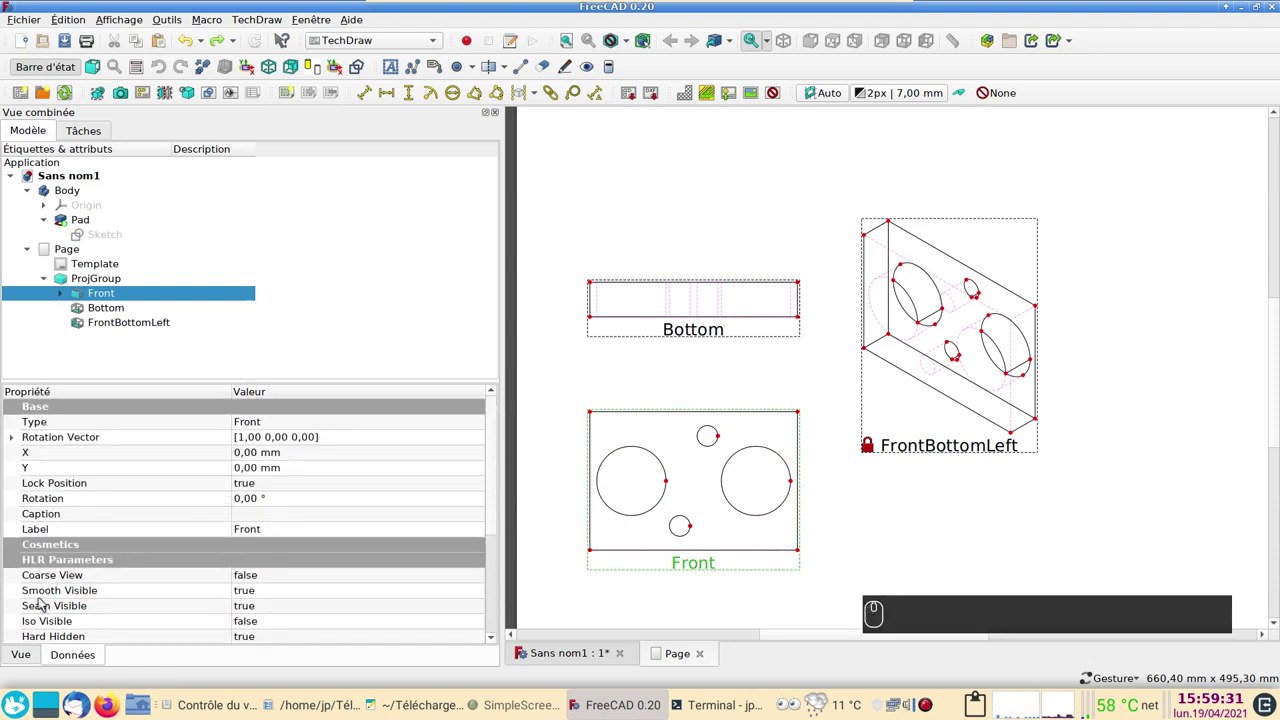
click(31, 660)
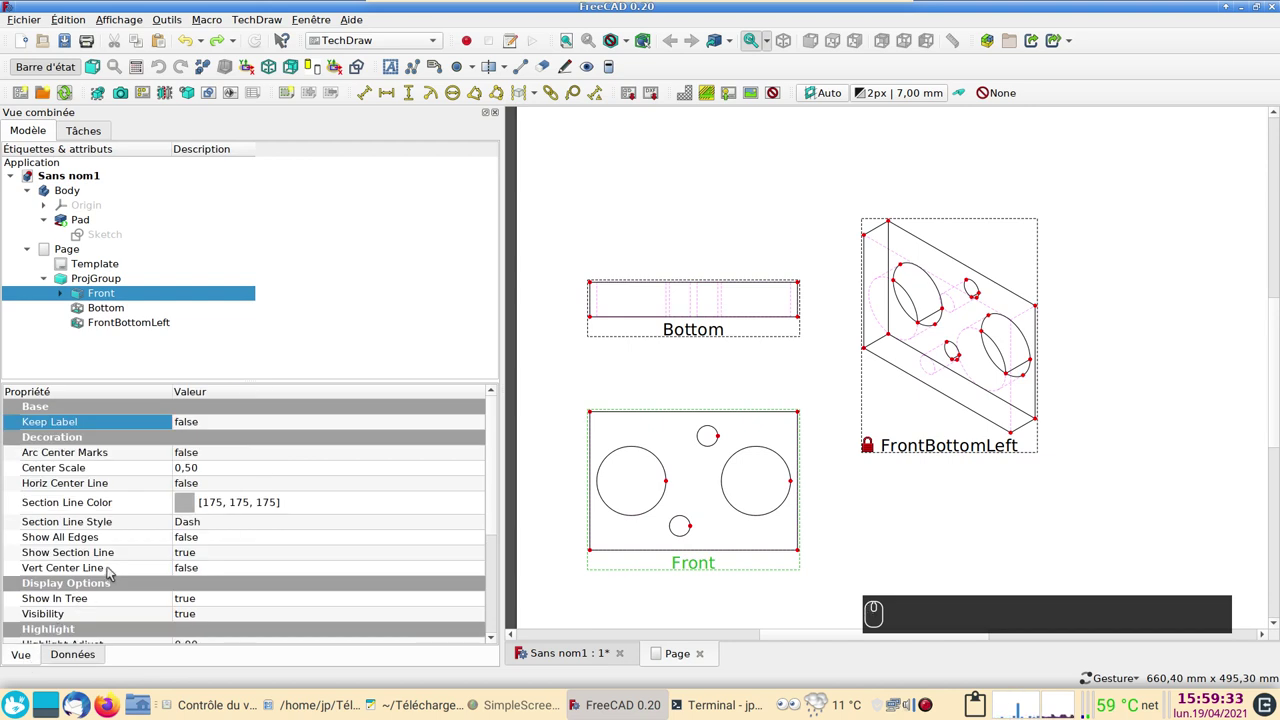
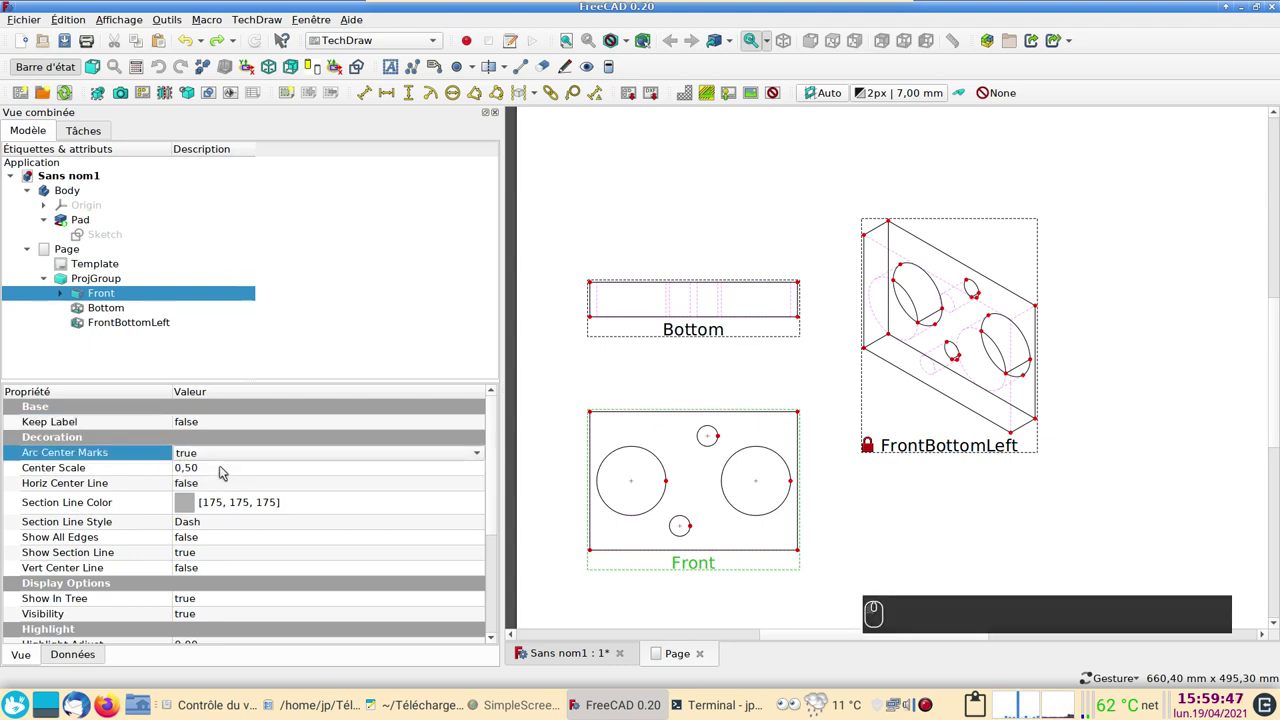
scroll(up, 3)
scroll(up, 3)
drag(592, 407, 256, 378)
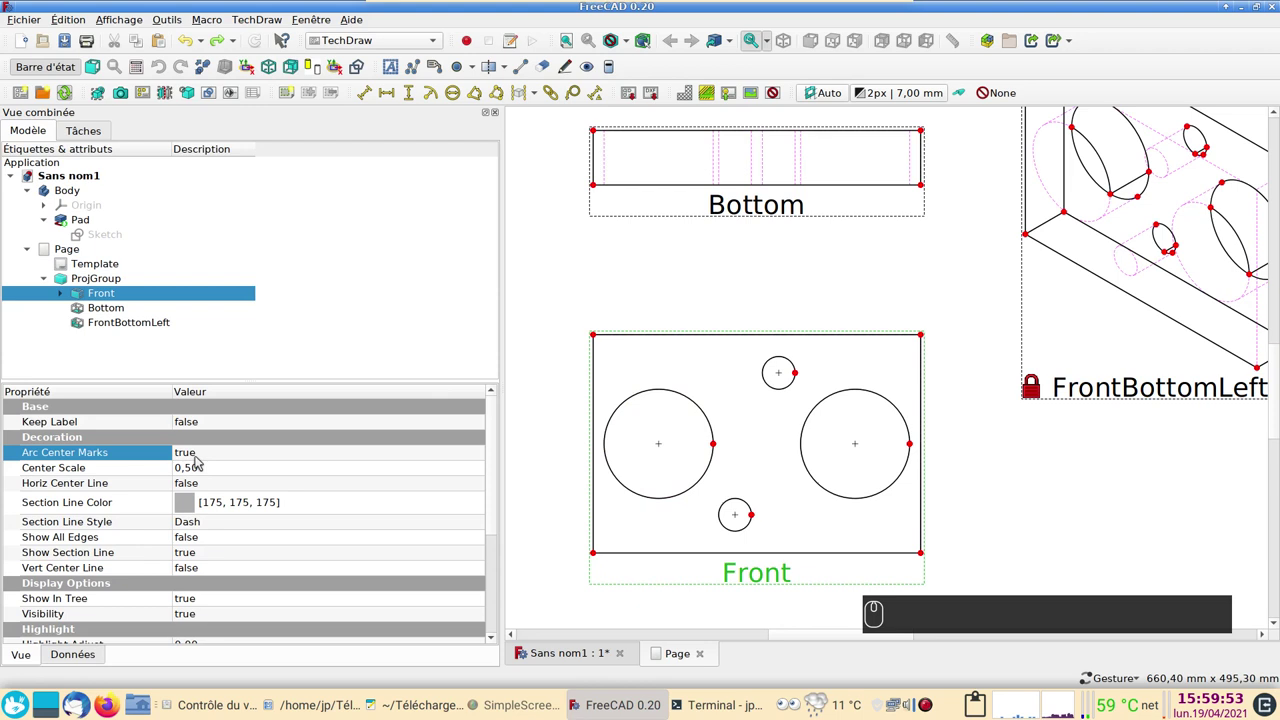
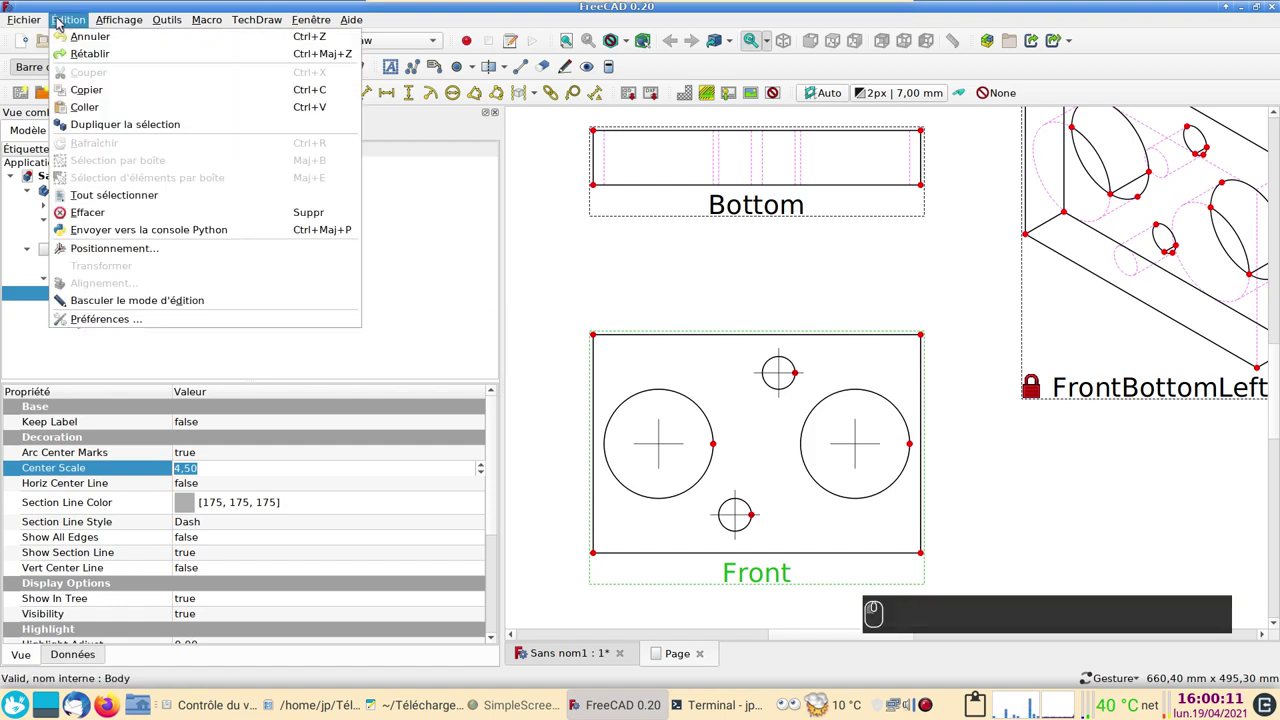
Step: Bring up the Edit > Preferences dialog on its General page
click(98, 319)
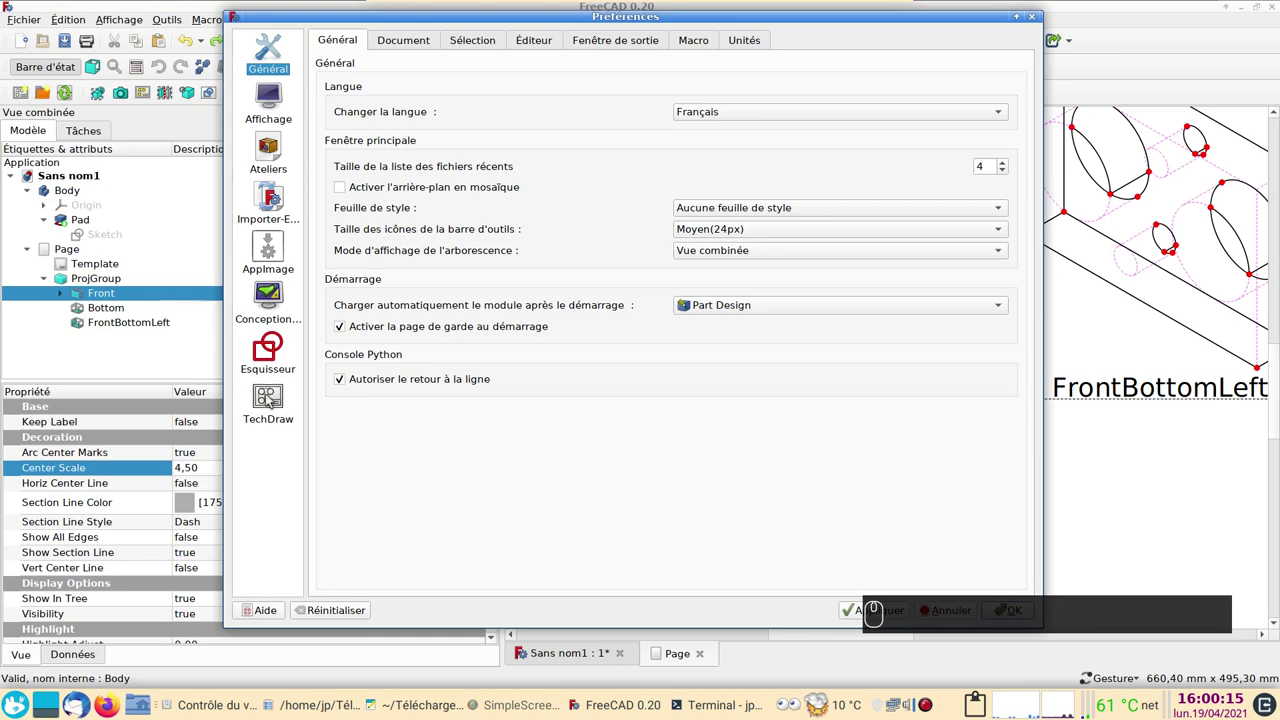
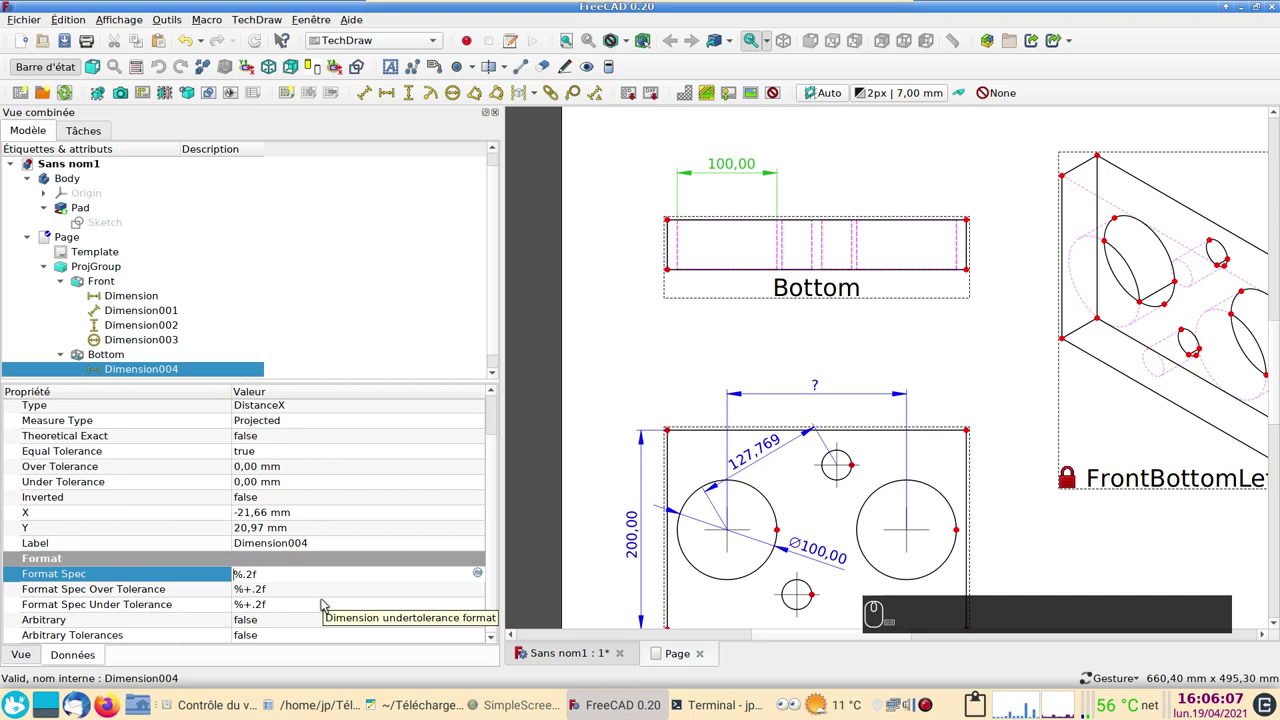
Step: Set Dimension004's format spec to 'Ø %.2f' so the Bottom 100 reads Ø 100.00
key(shift+alt+o)
key(space)
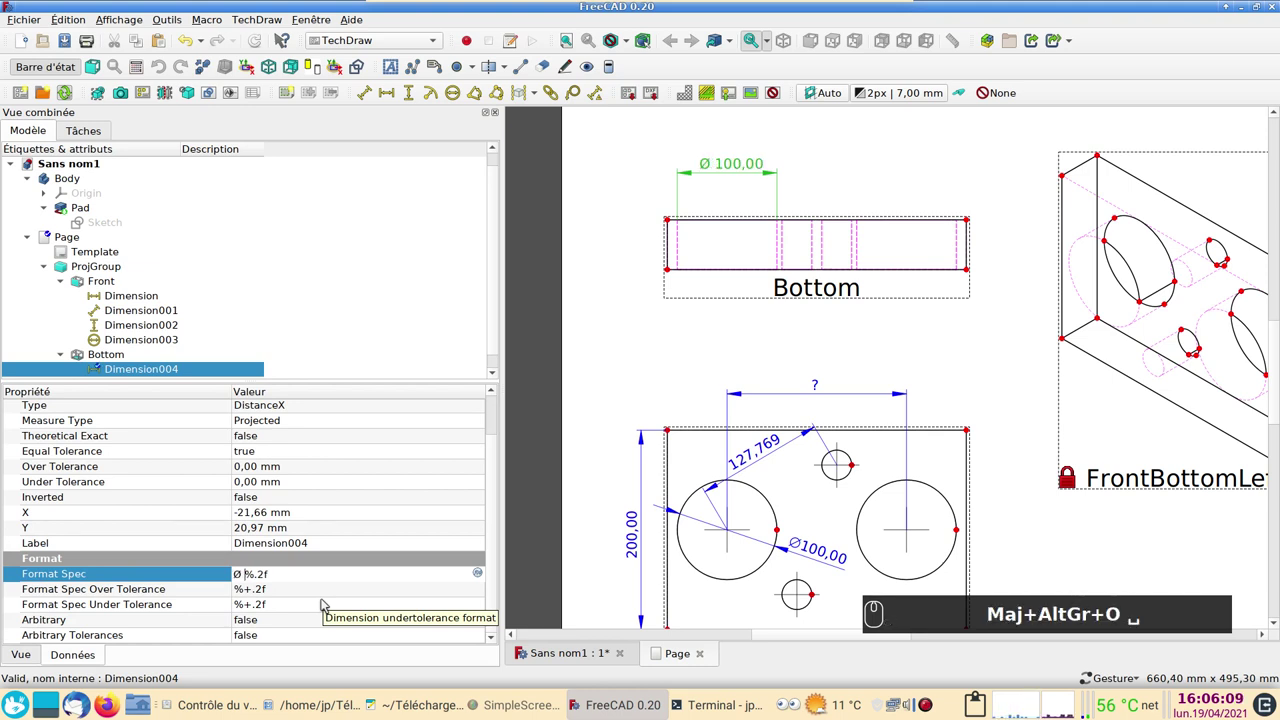
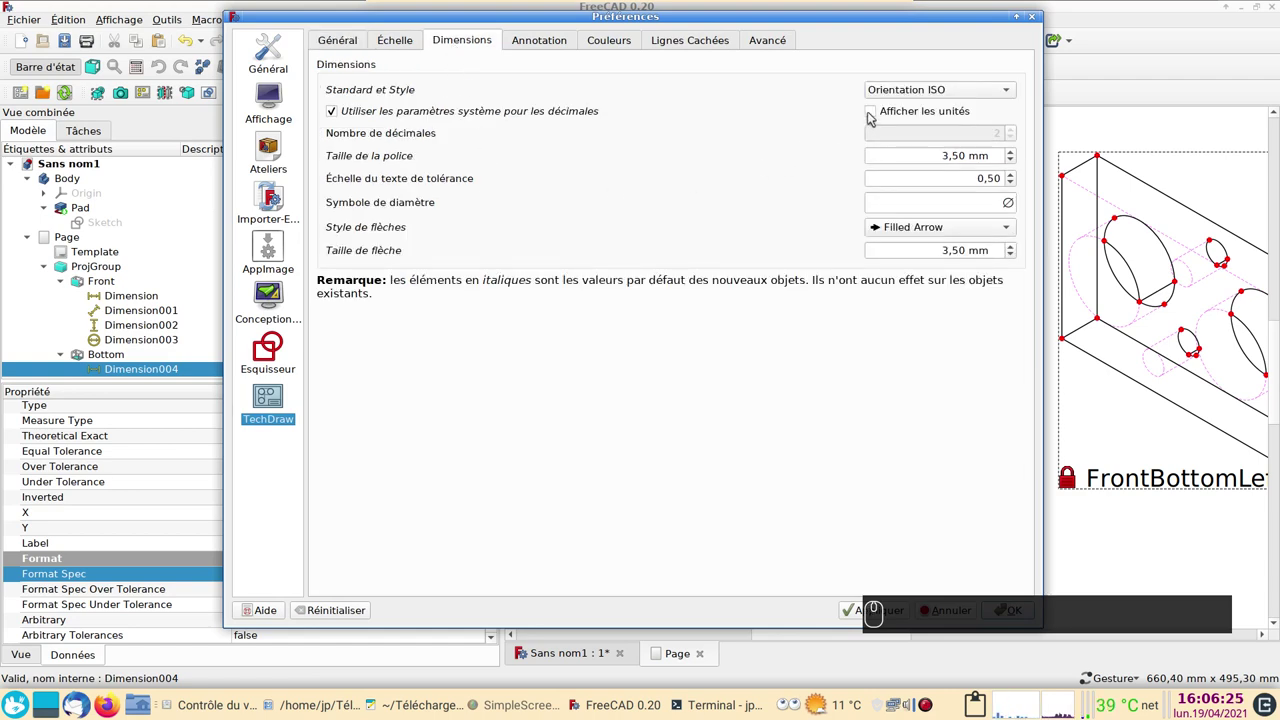
Step: Enable 'Afficher les unités' in the TechDraw Dimensions preferences and confirm with OK
click(875, 116)
key(⌨)
click(771, 400)
click(656, 551)
click(679, 559)
click(787, 555)
click(772, 540)
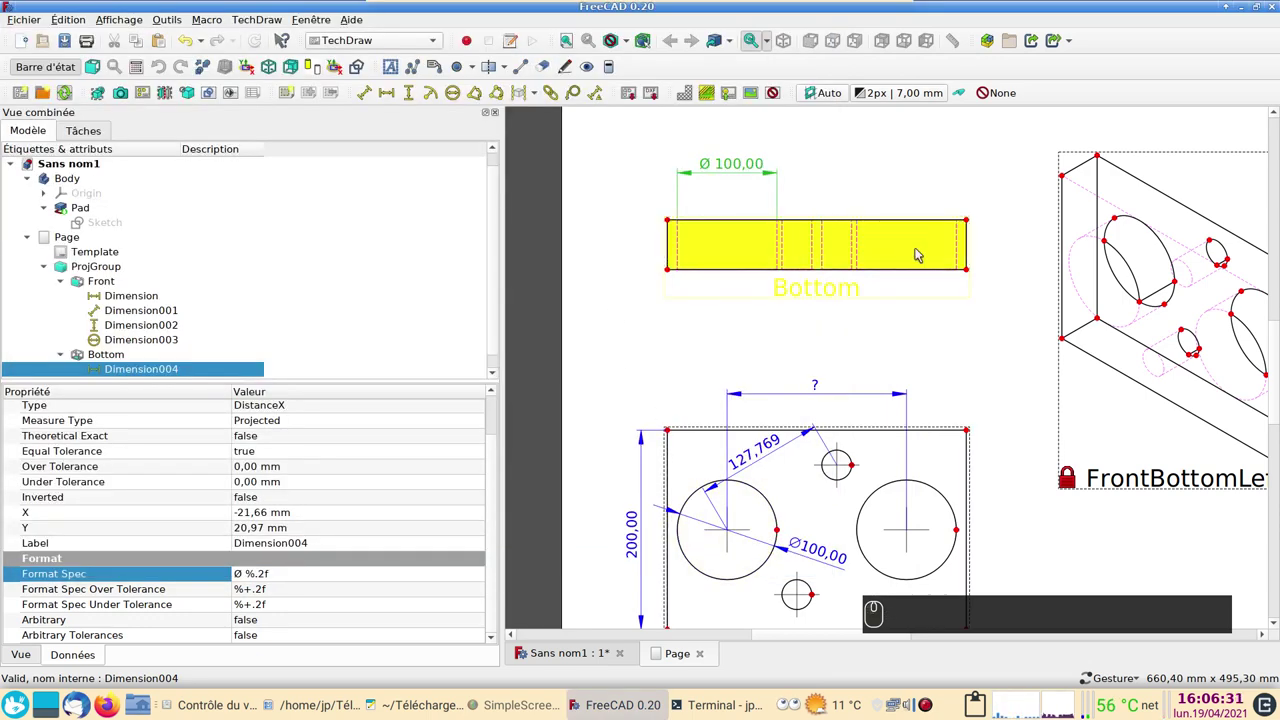
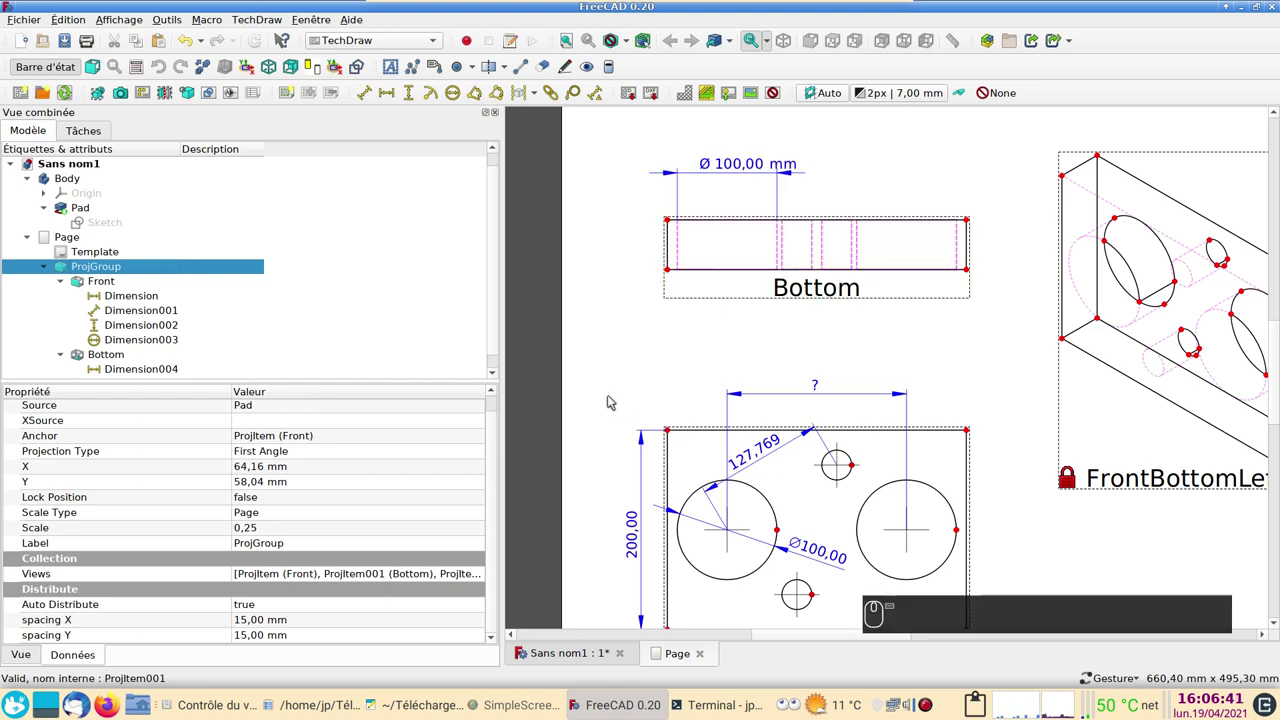
Step: Select everything and recompute so all dimensions show mm, e.g. Ø 100,00 mm and 200,00 mm
key(ctrl+a)
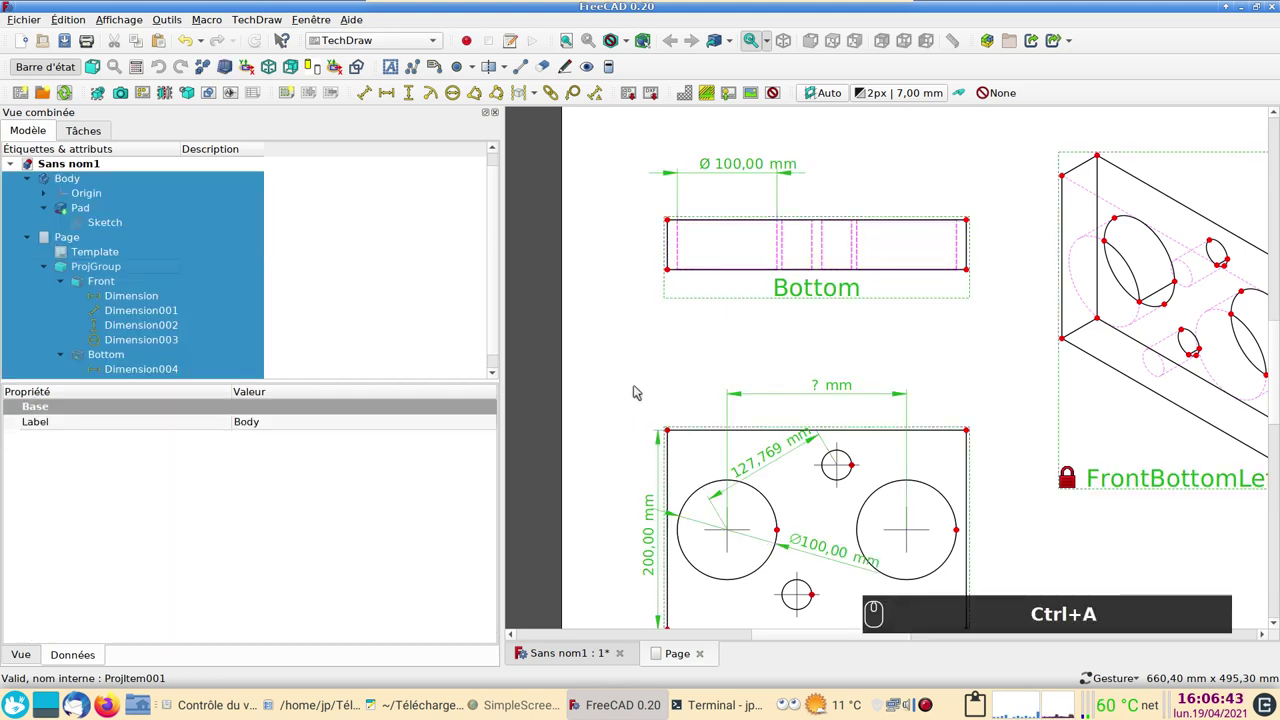
scroll(down, 3)
scroll(up, 3)
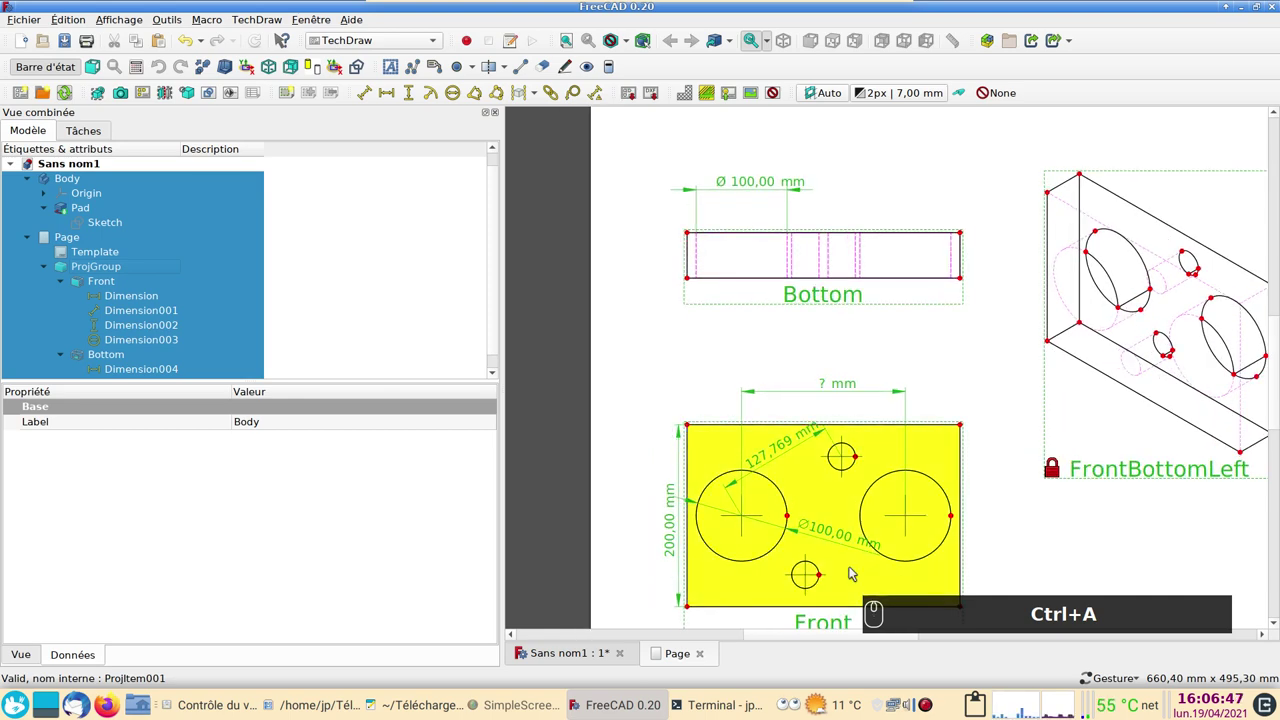
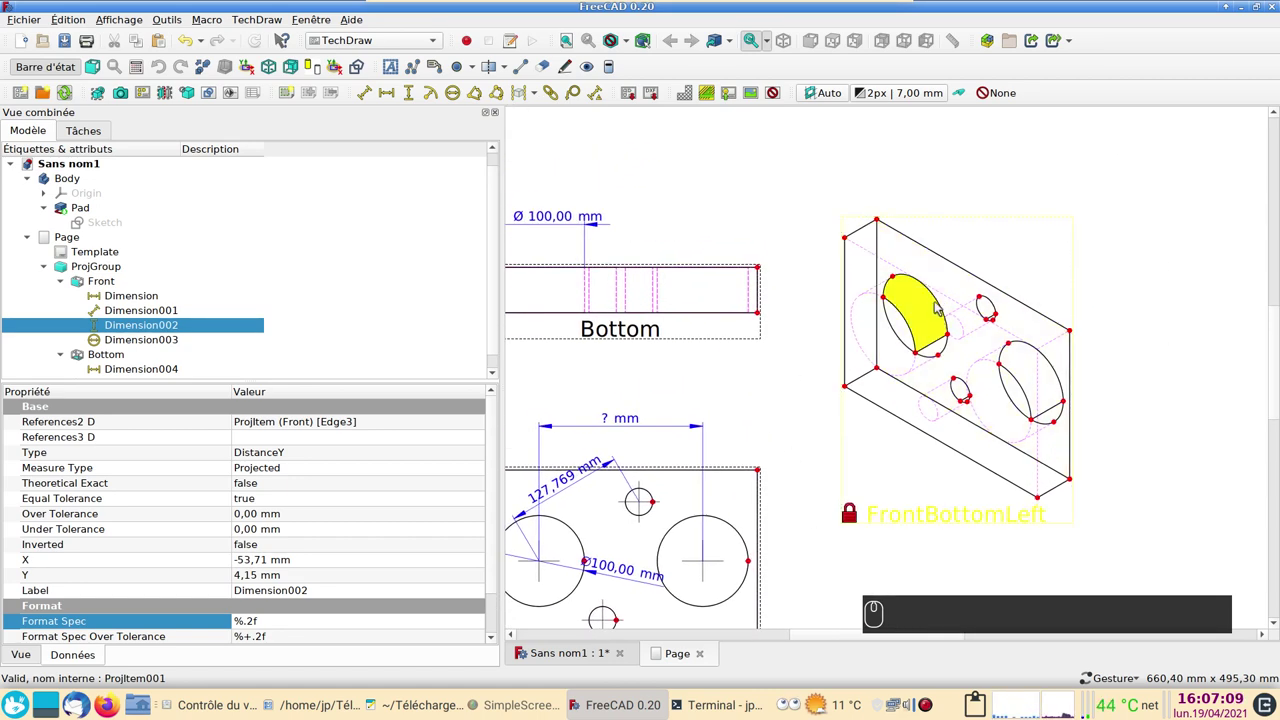
Step: Add an approximate Ø78,87 mm diameter dimension to the isometric view's large hole, accepting the ellipse warning
click(943, 302)
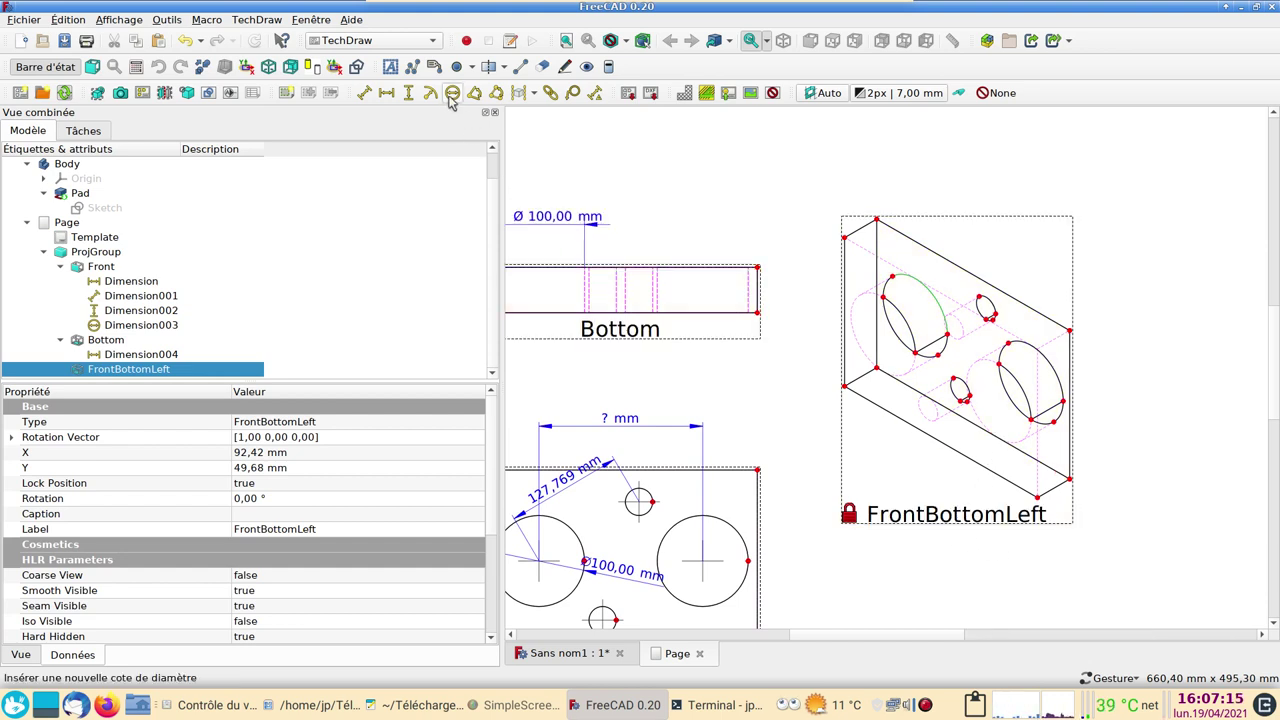
click(456, 100)
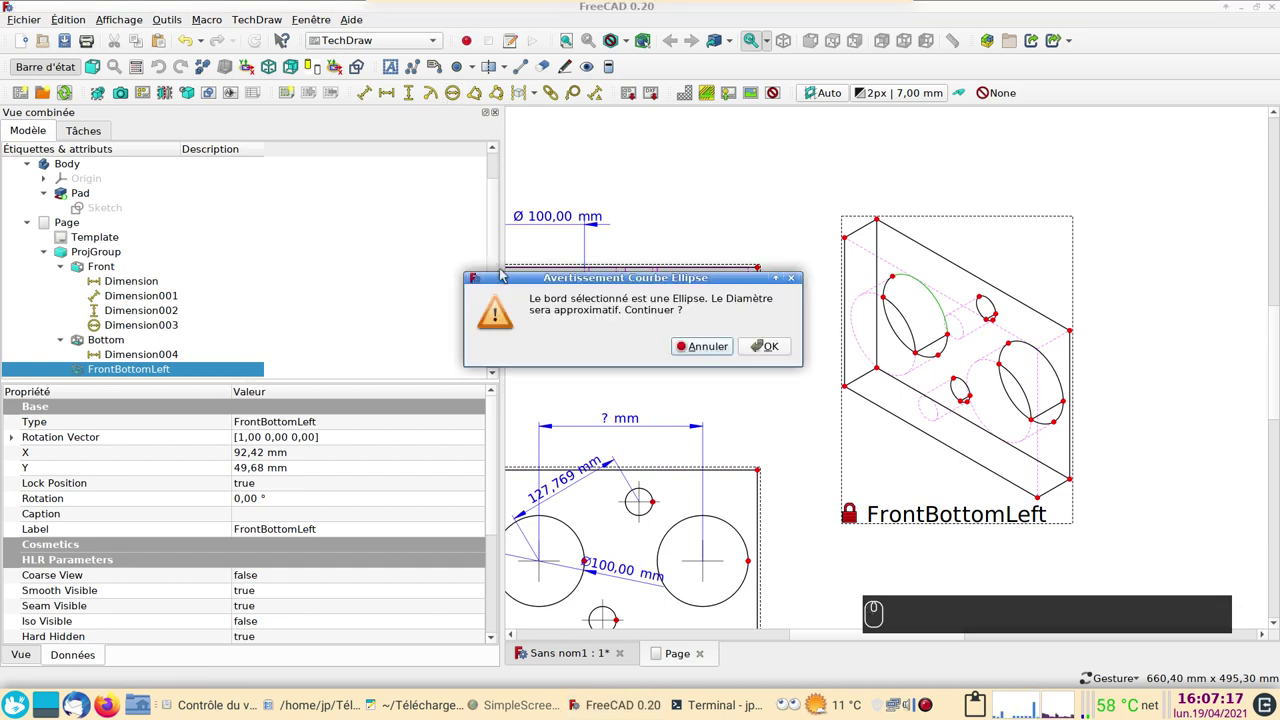
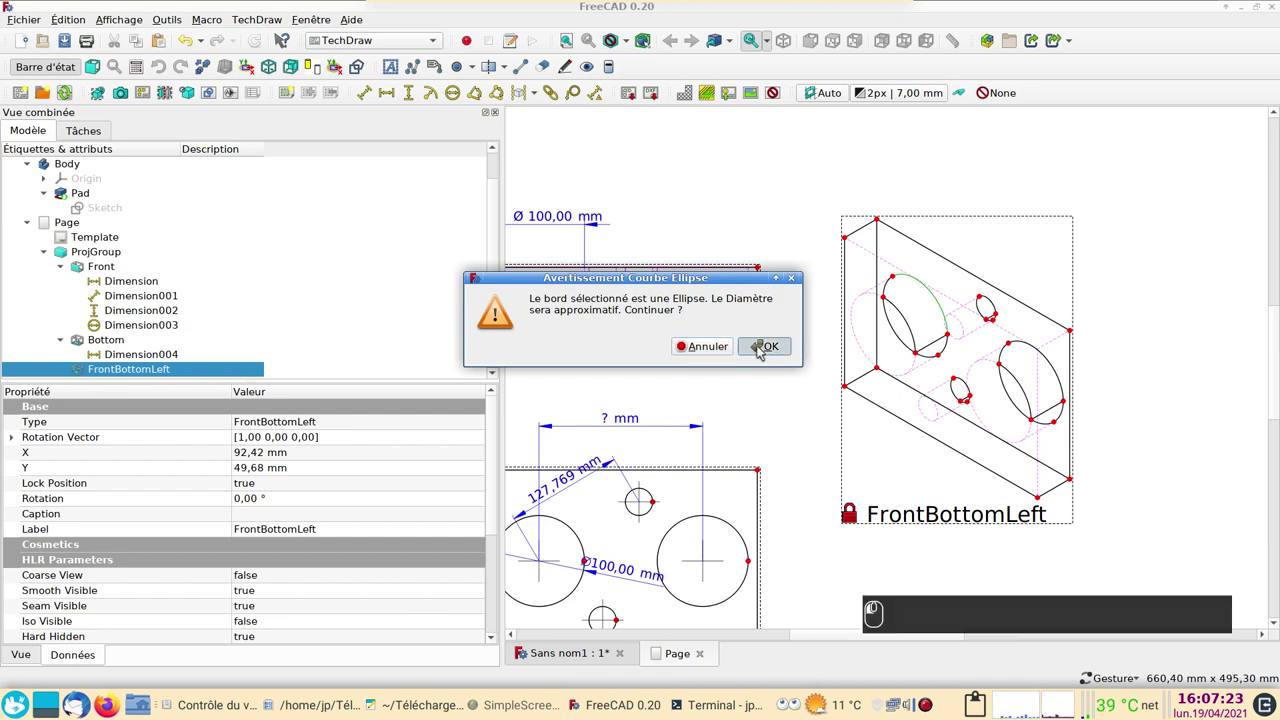
drag(969, 356, 837, 380)
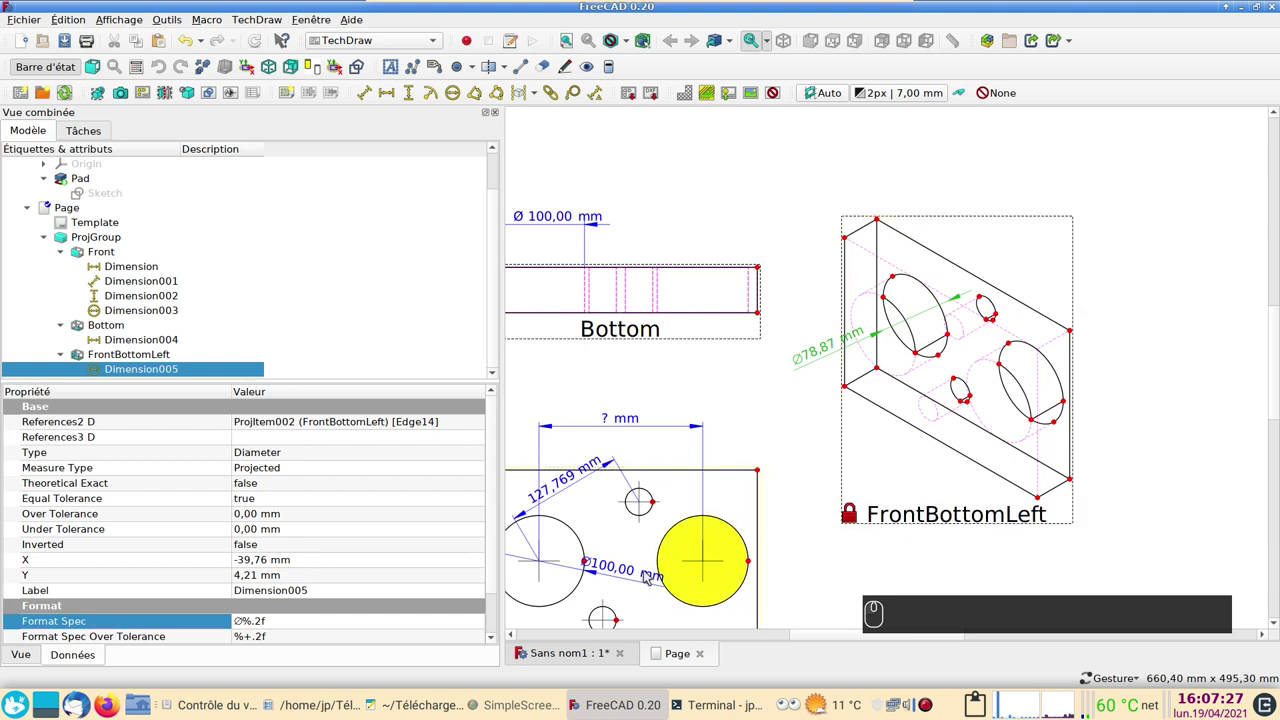
drag(626, 574, 647, 580)
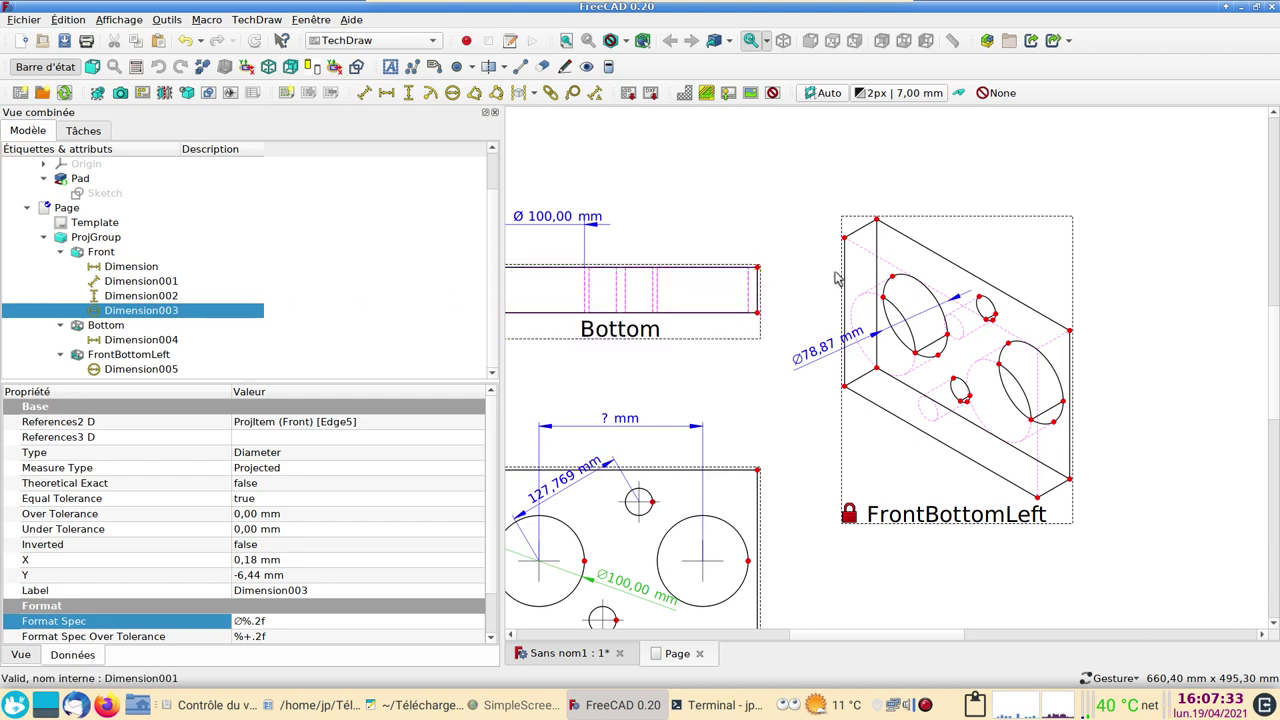
Step: Compare with the Front view's diameter and reselect the new isometric Dimension005
click(823, 359)
drag(502, 284, 455, 354)
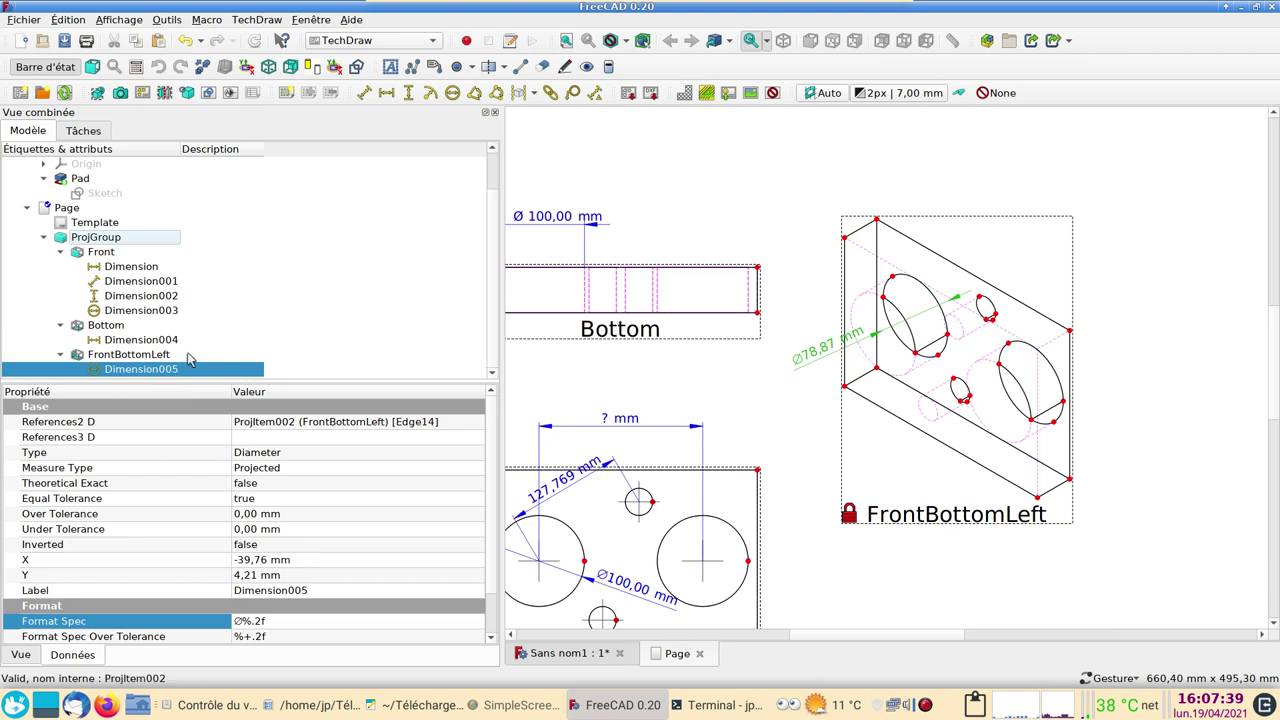
Step: Select the large hole's edge, Pad.Edge18, on the 3D model
click(547, 662)
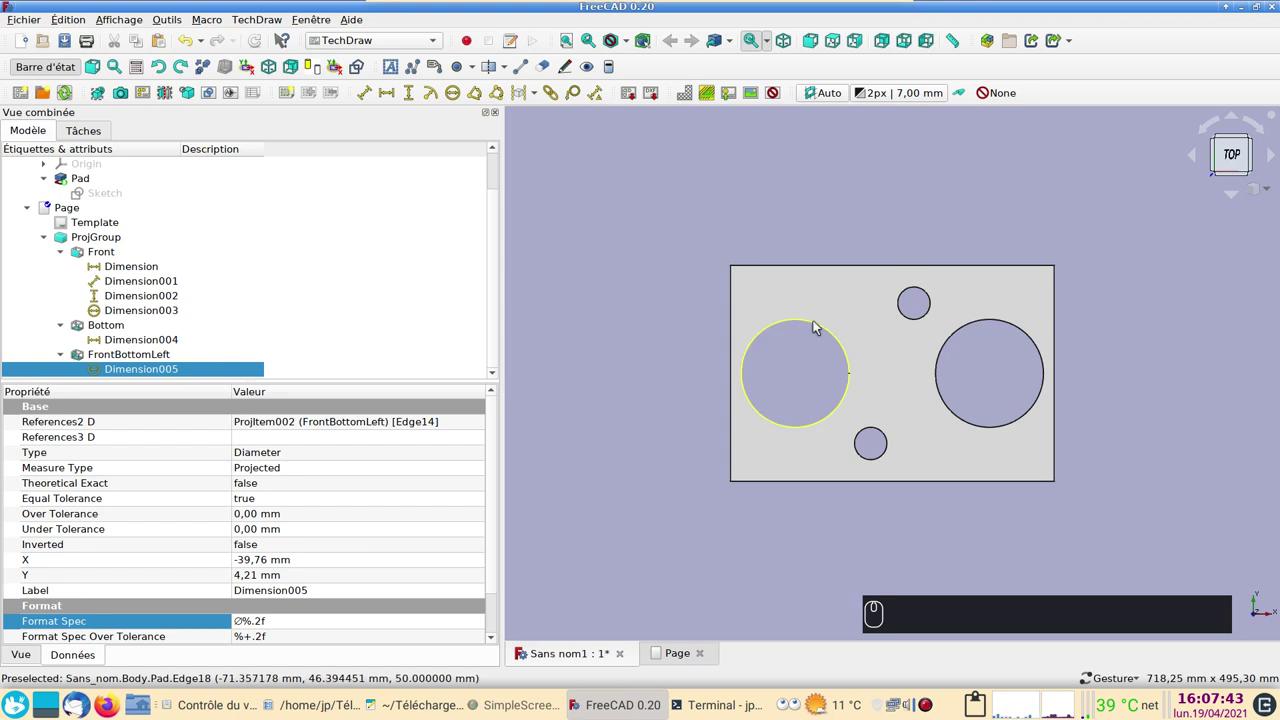
click(816, 325)
drag(704, 554, 842, 472)
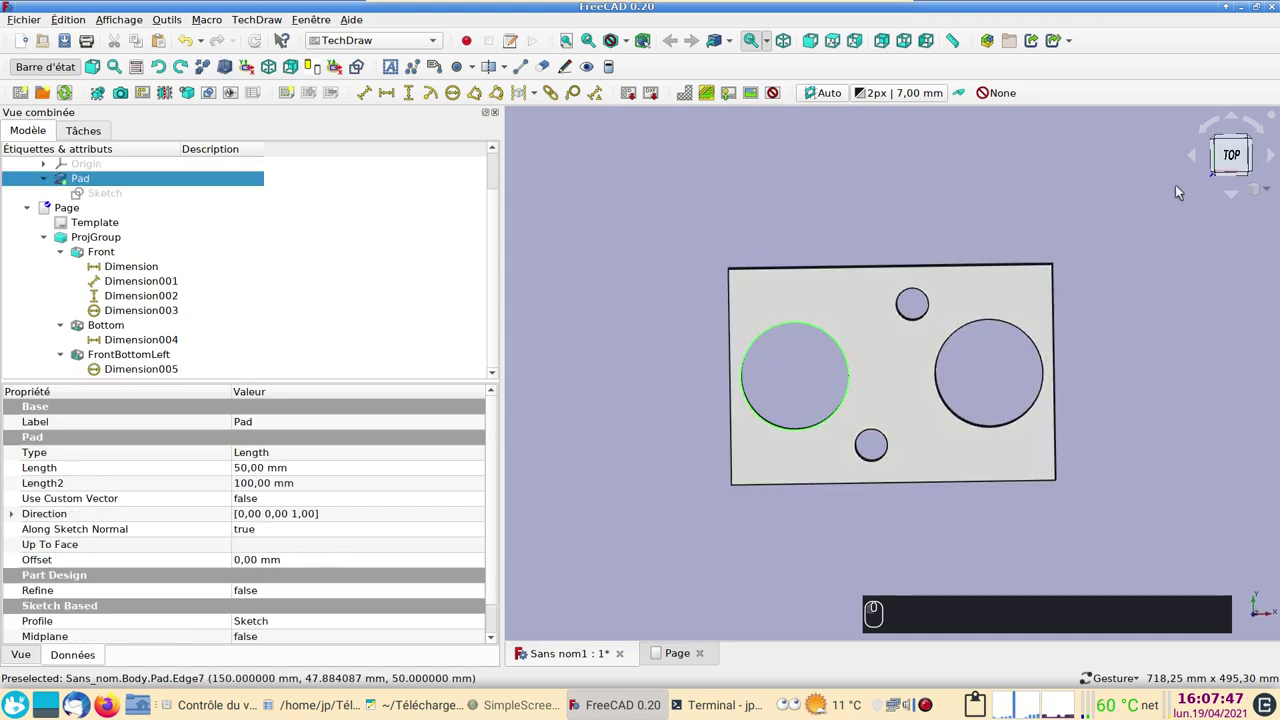
click(1232, 152)
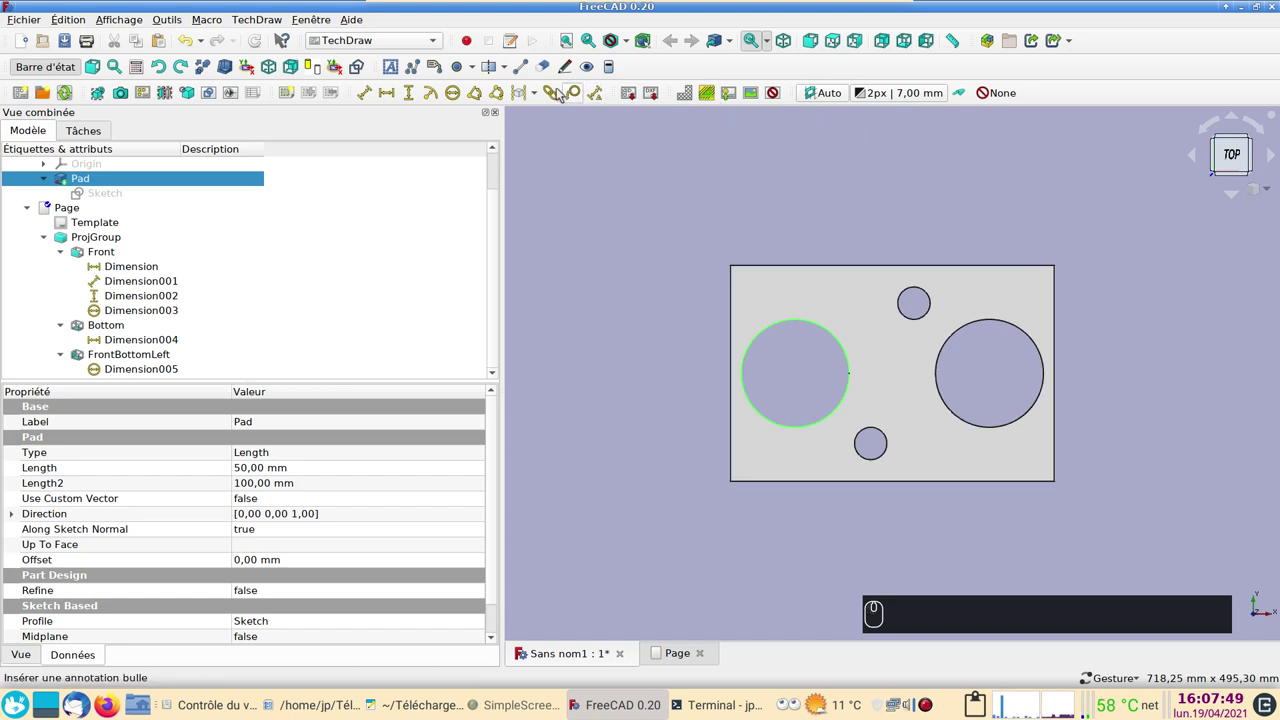
Step: Link Dimension005 to that 3D edge via Link Dimension and return to the page
click(546, 95)
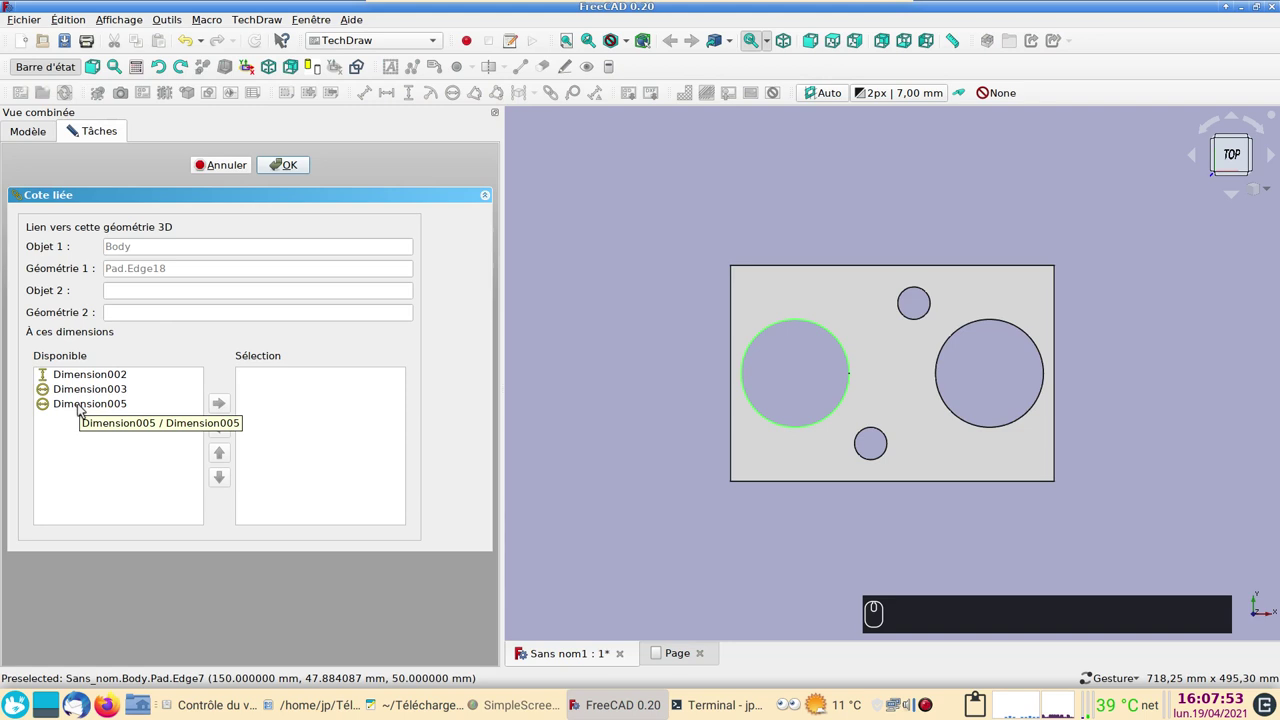
click(84, 408)
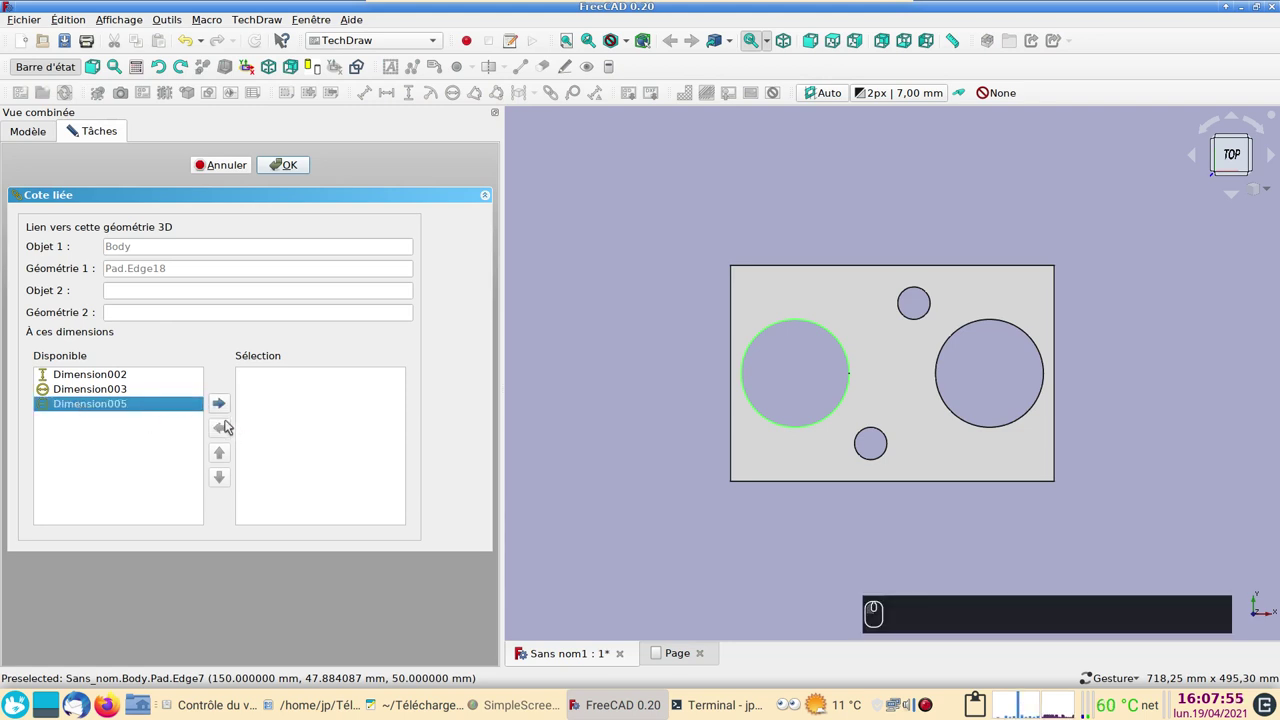
click(219, 403)
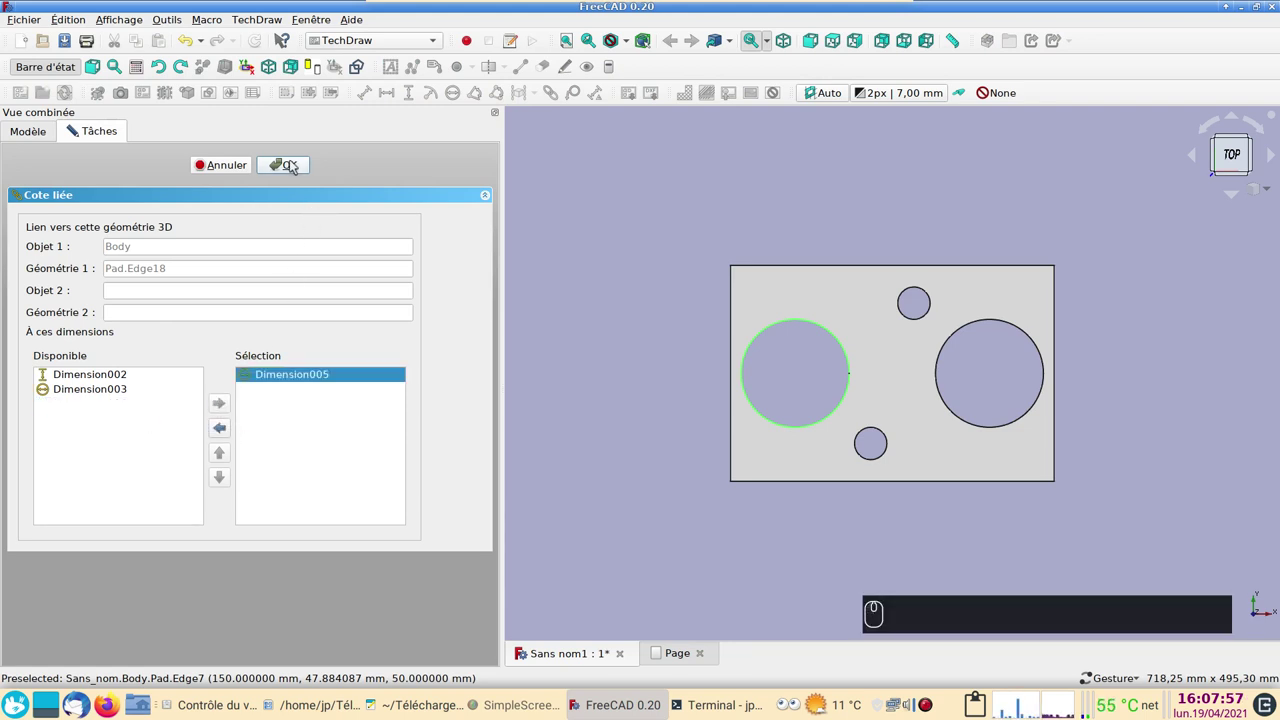
click(292, 164)
click(664, 654)
Step: Recompute so the linked diameter reads Ø100,00 mm, then add a 244,95 mm length dimension to the isometric top edge
click(660, 642)
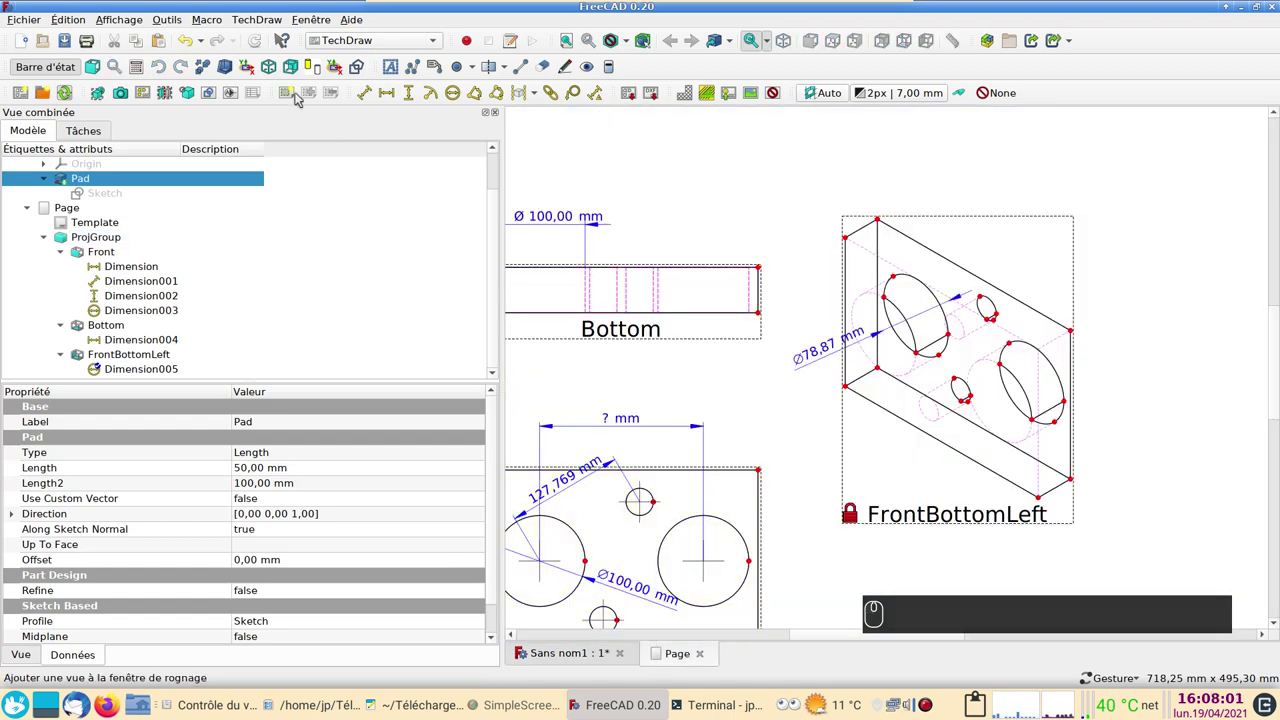
click(262, 43)
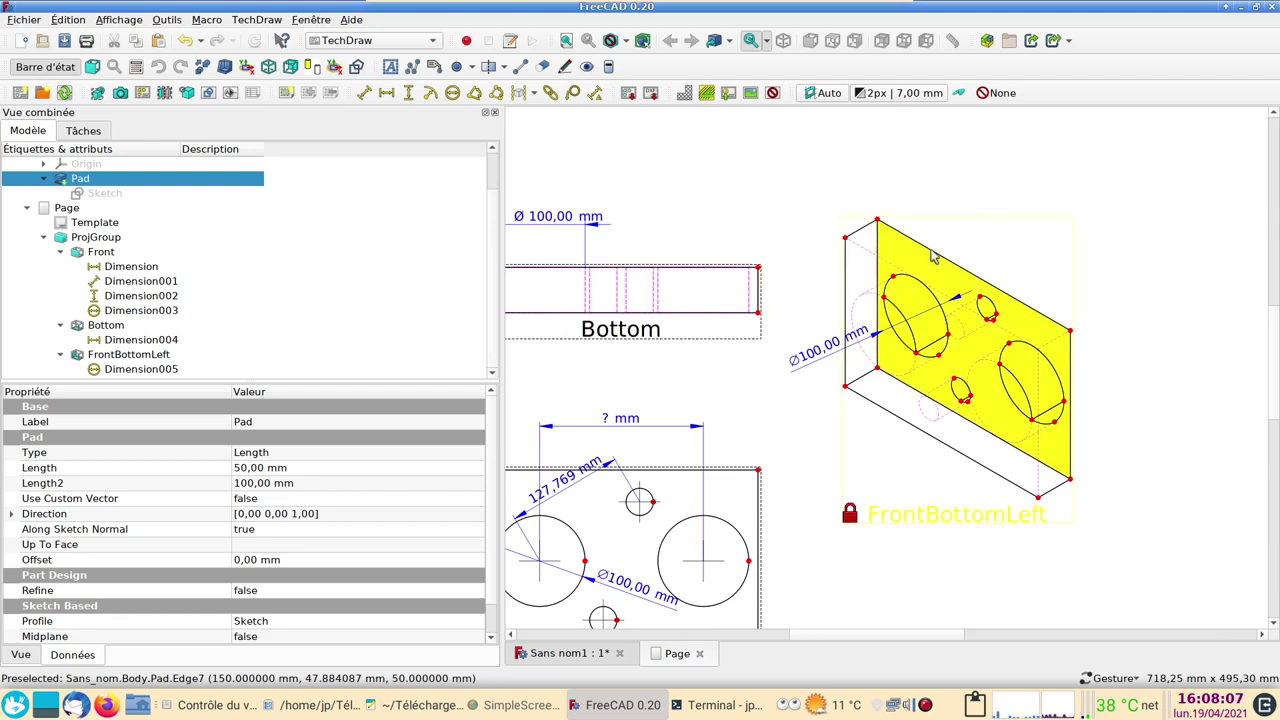
click(969, 272)
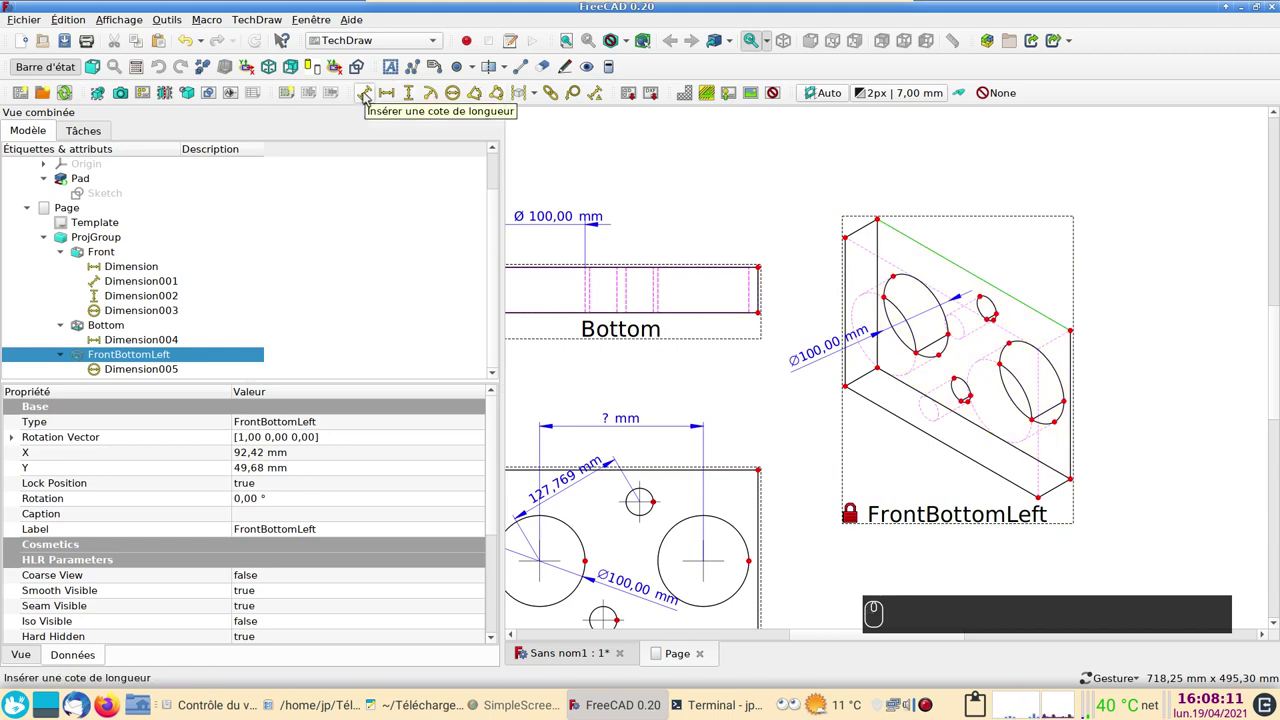
click(369, 96)
drag(975, 271, 991, 229)
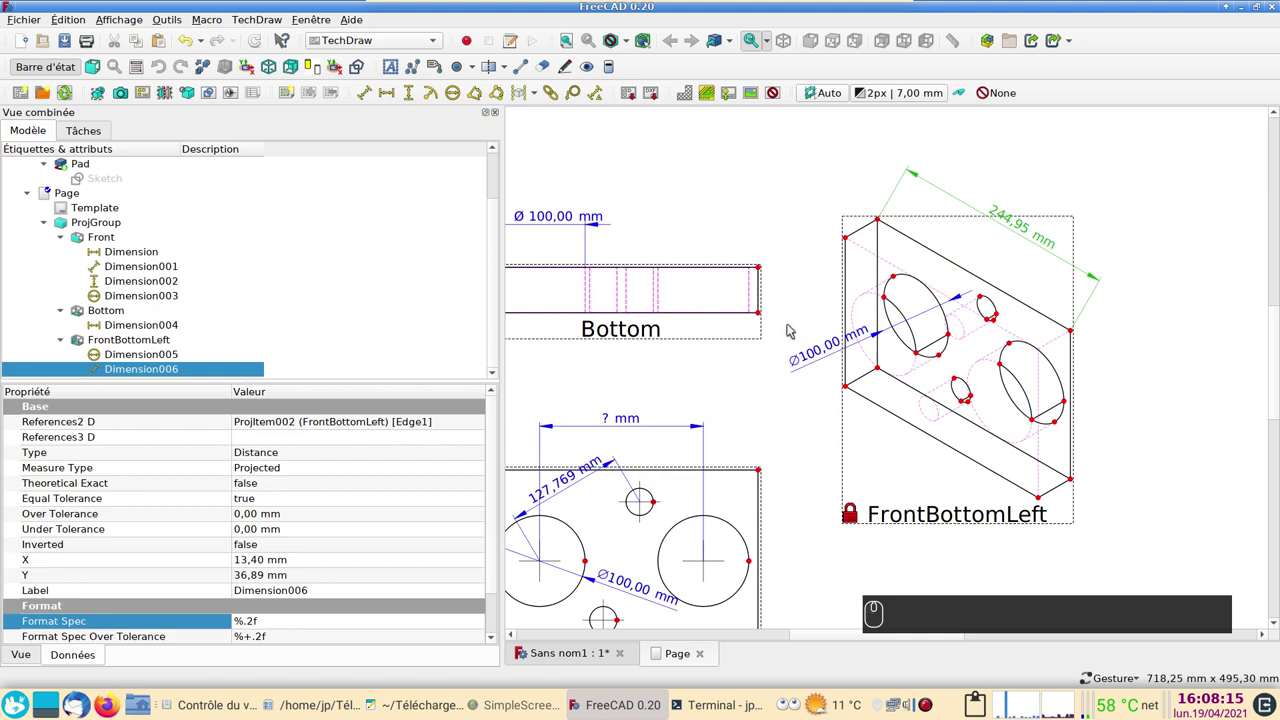
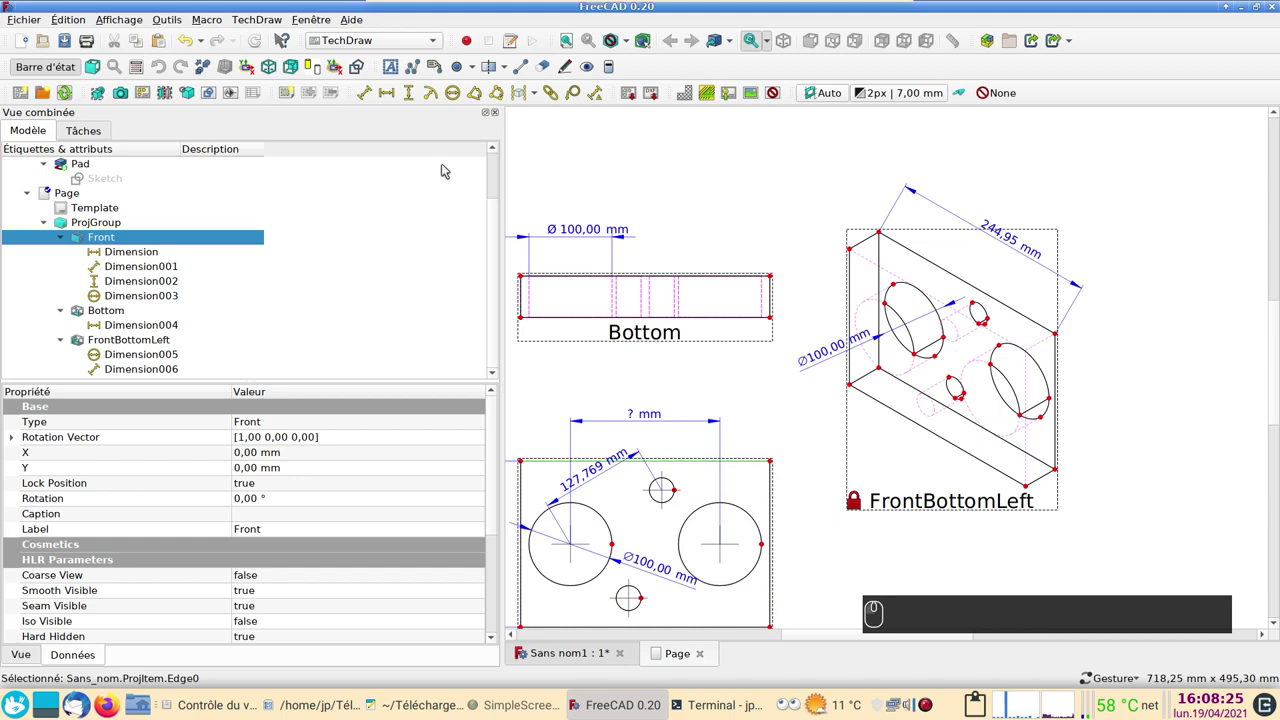
Step: Add a horizontal 300,00 mm dimension above the Front view's top edge
click(390, 98)
drag(644, 469, 654, 372)
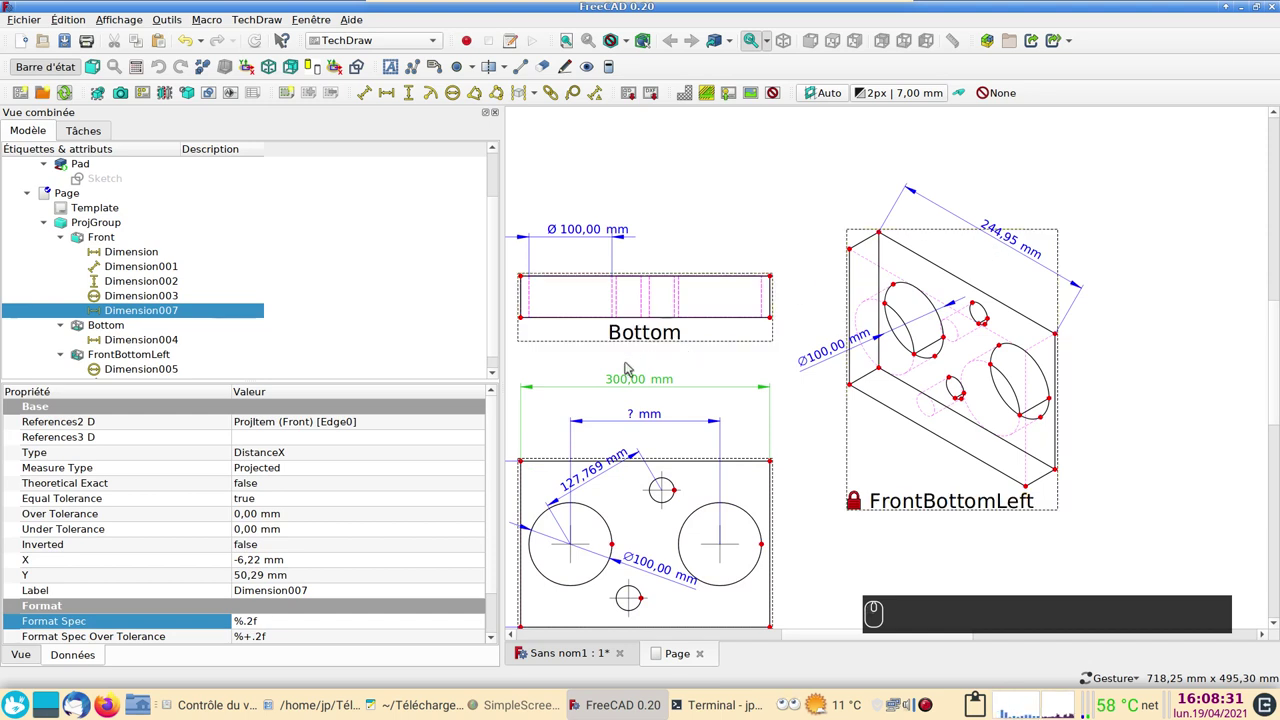
click(1005, 238)
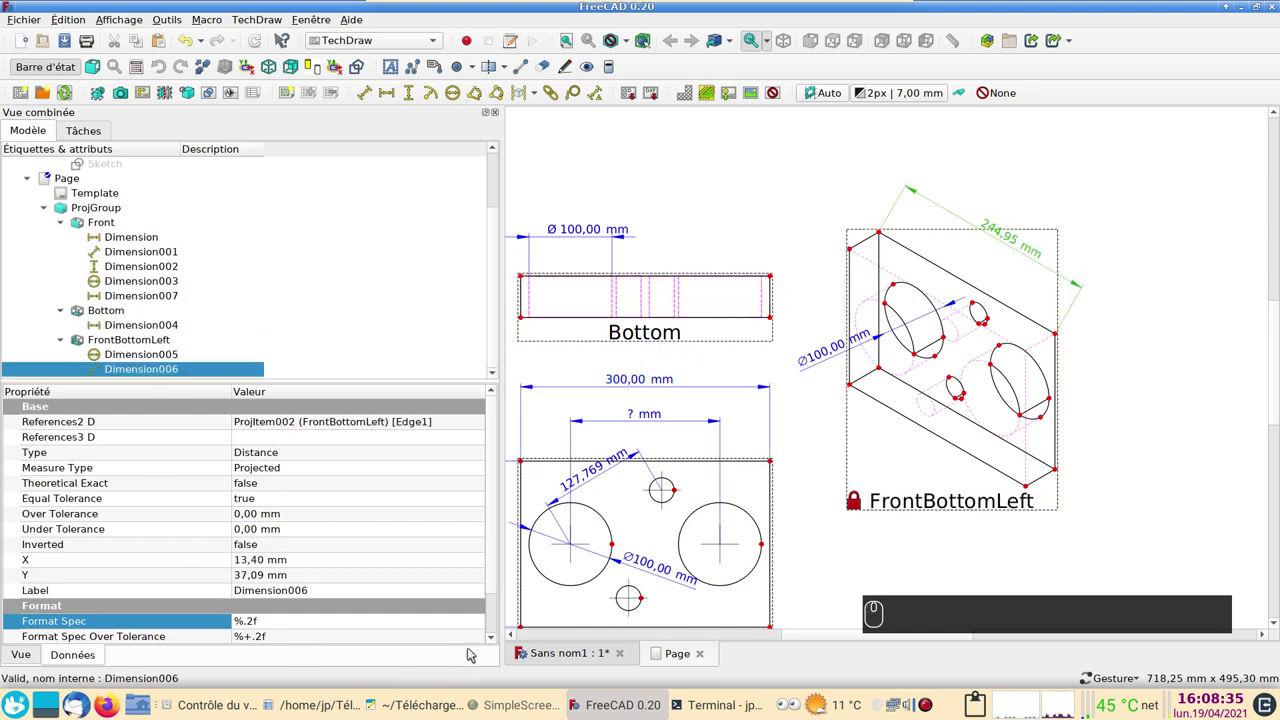
Step: Link Dimension006 to the plate's 3D top edge Pad.Edge4 so the isometric length reads 300,00 mm
click(560, 663)
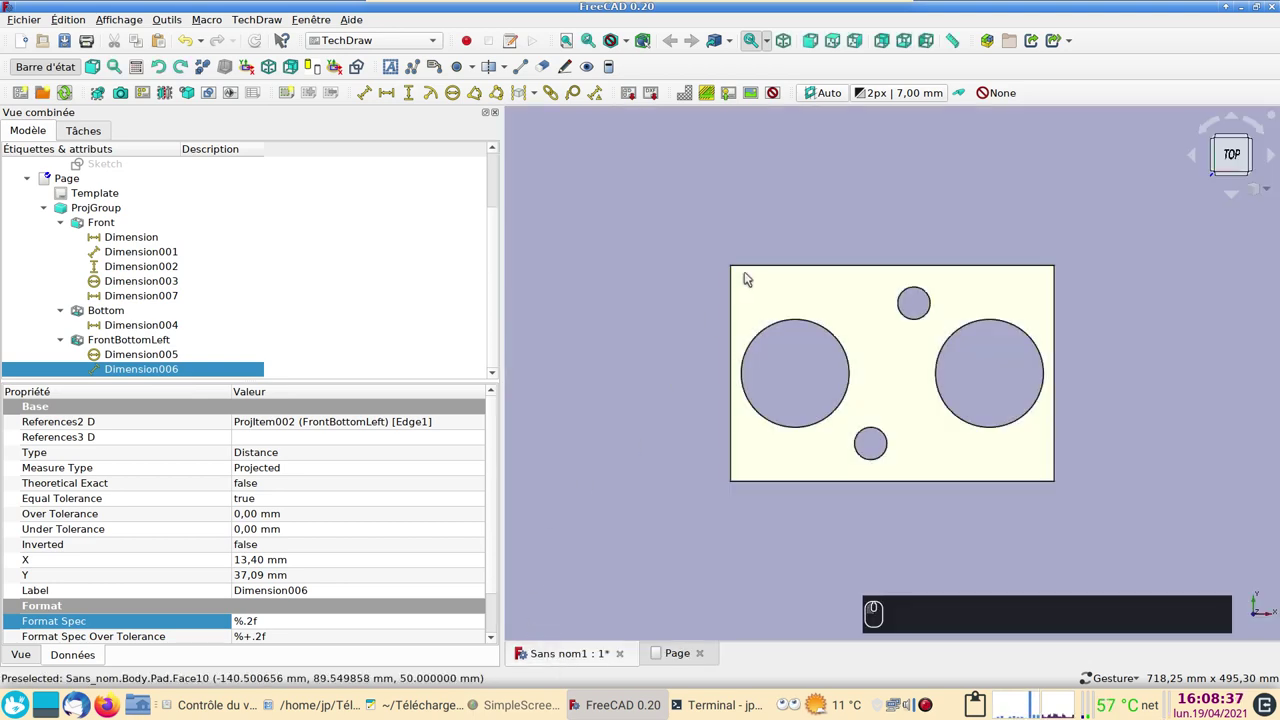
click(768, 264)
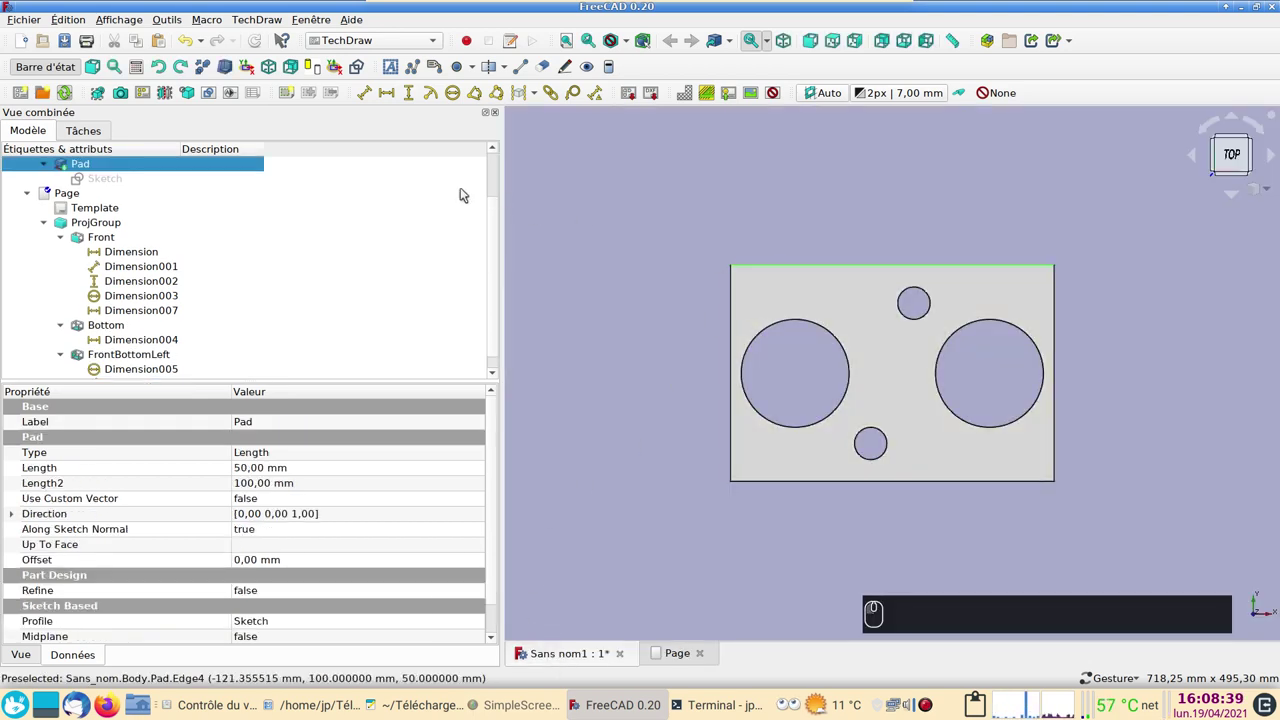
click(549, 98)
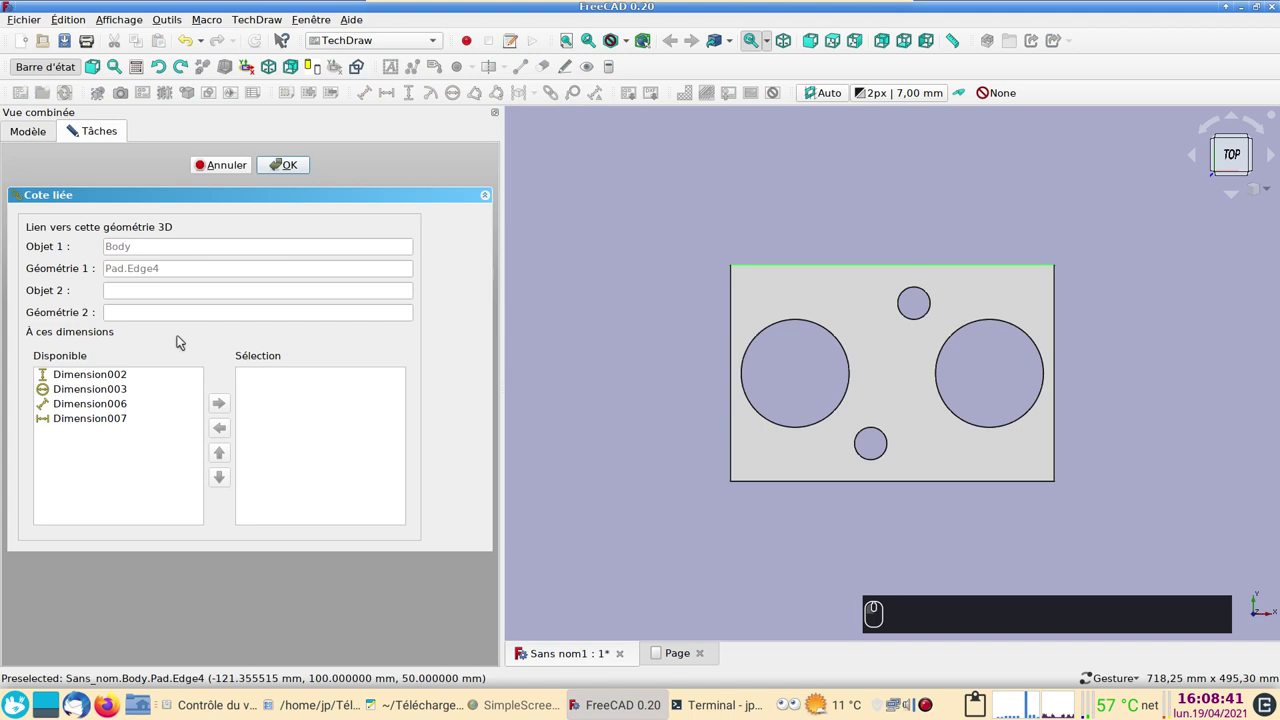
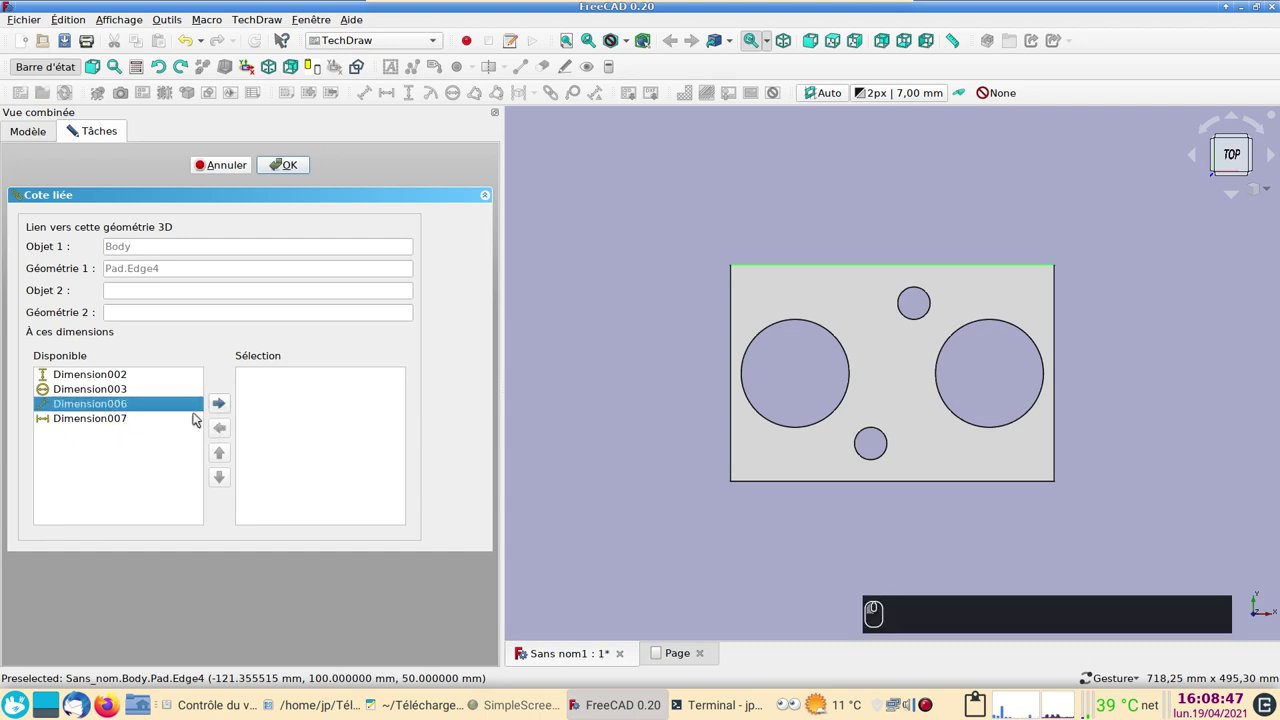
click(229, 409)
click(292, 170)
click(668, 661)
click(252, 43)
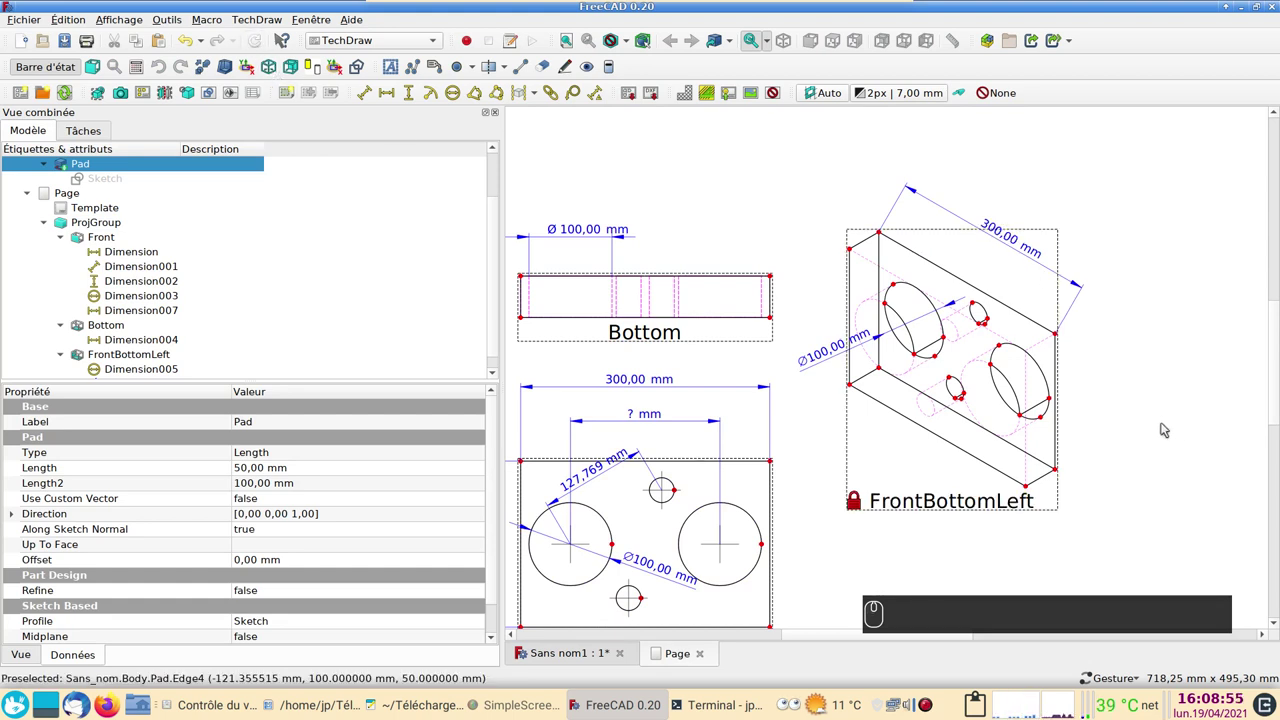
scroll(down, 3)
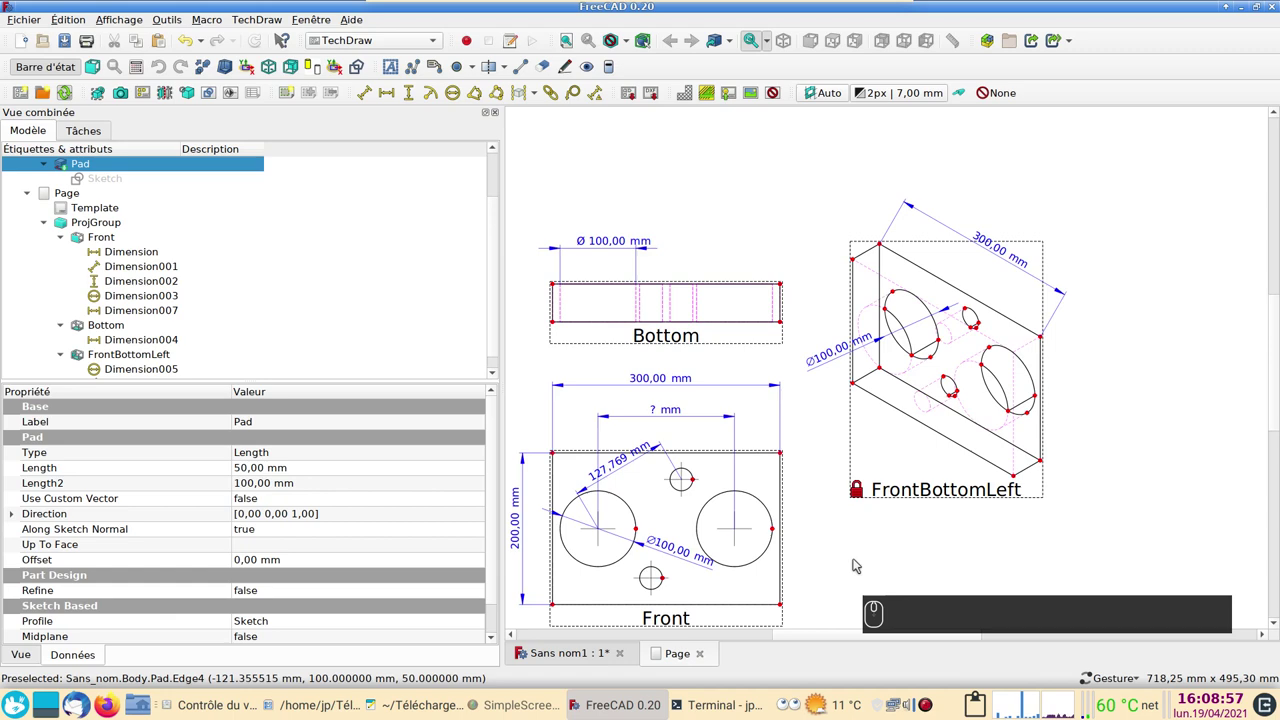
drag(858, 562, 877, 512)
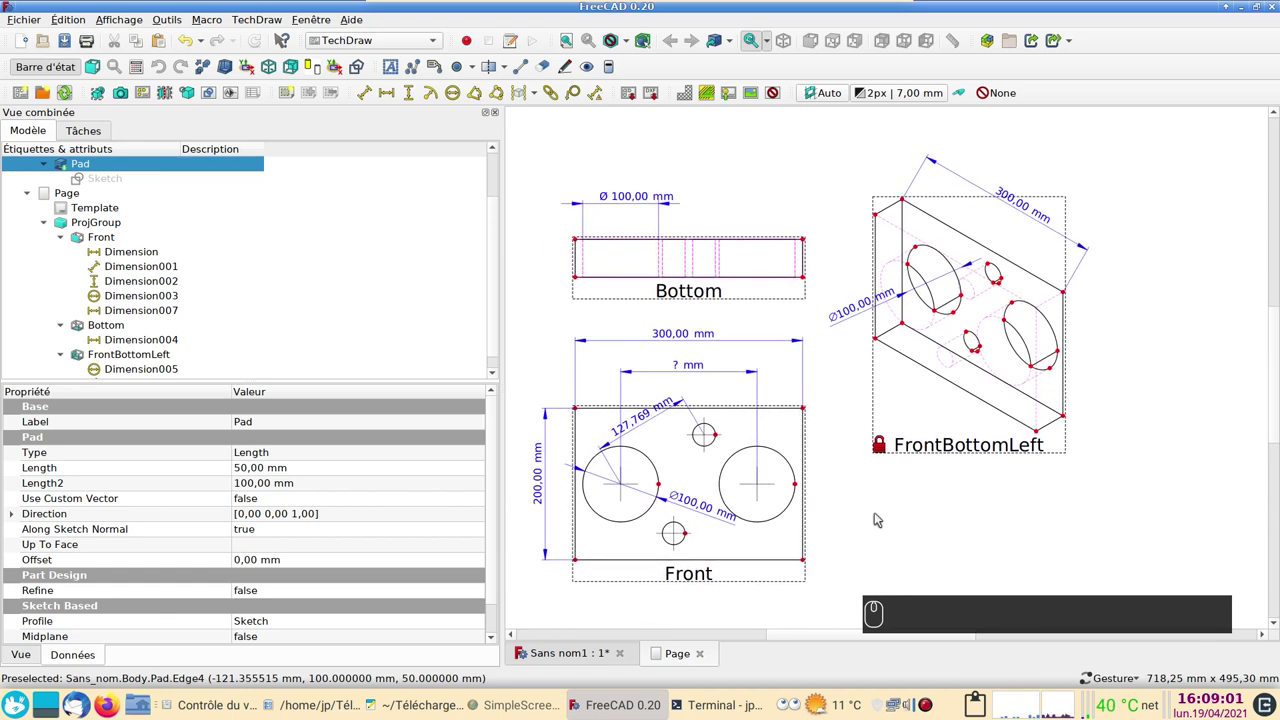
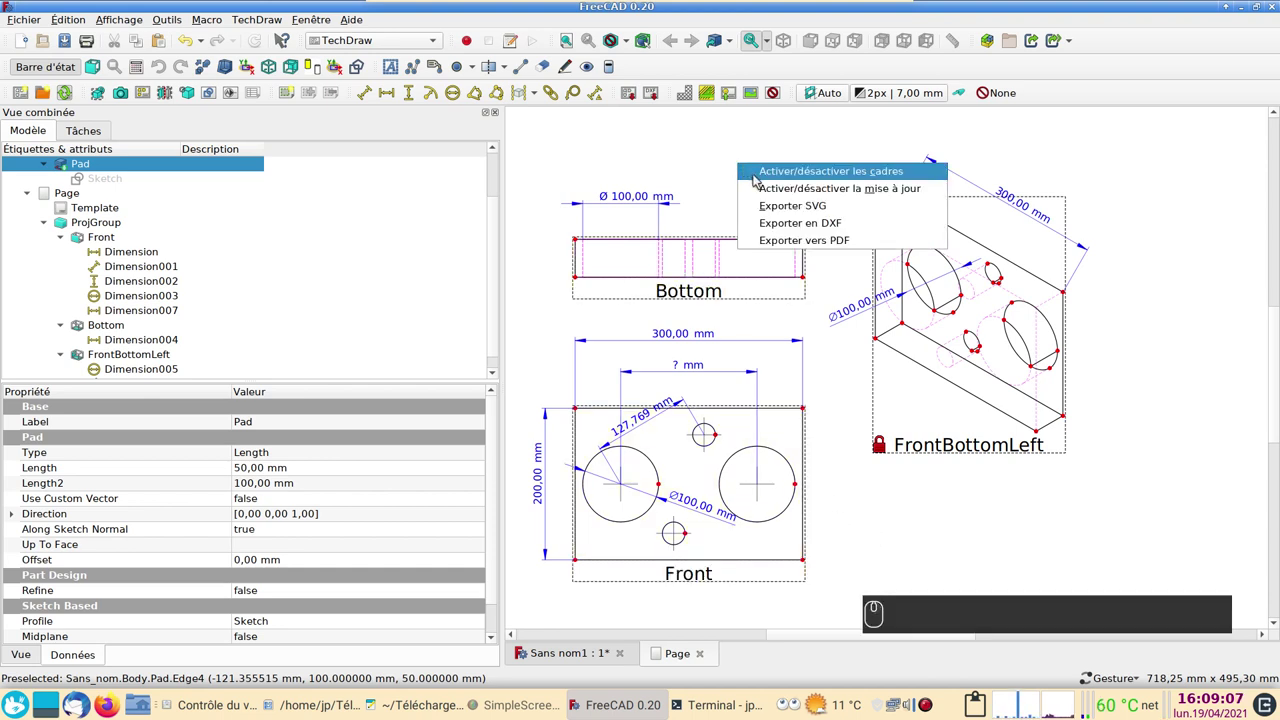
click(768, 172)
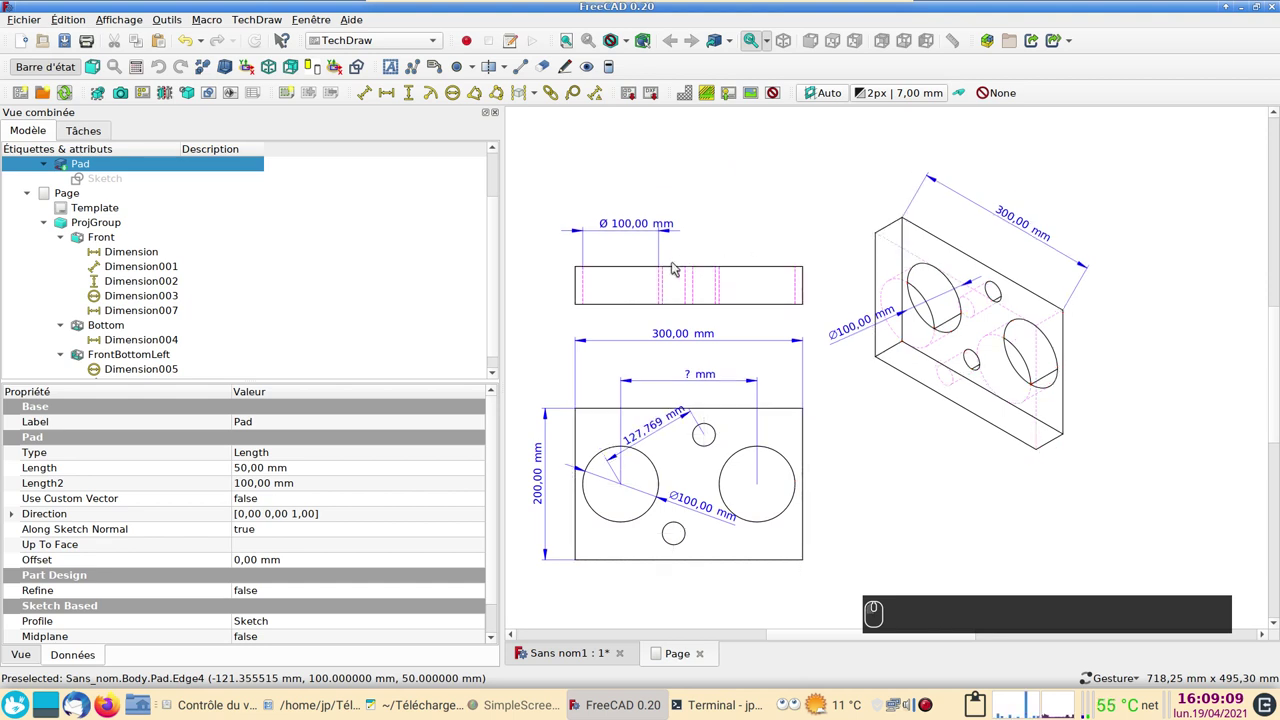
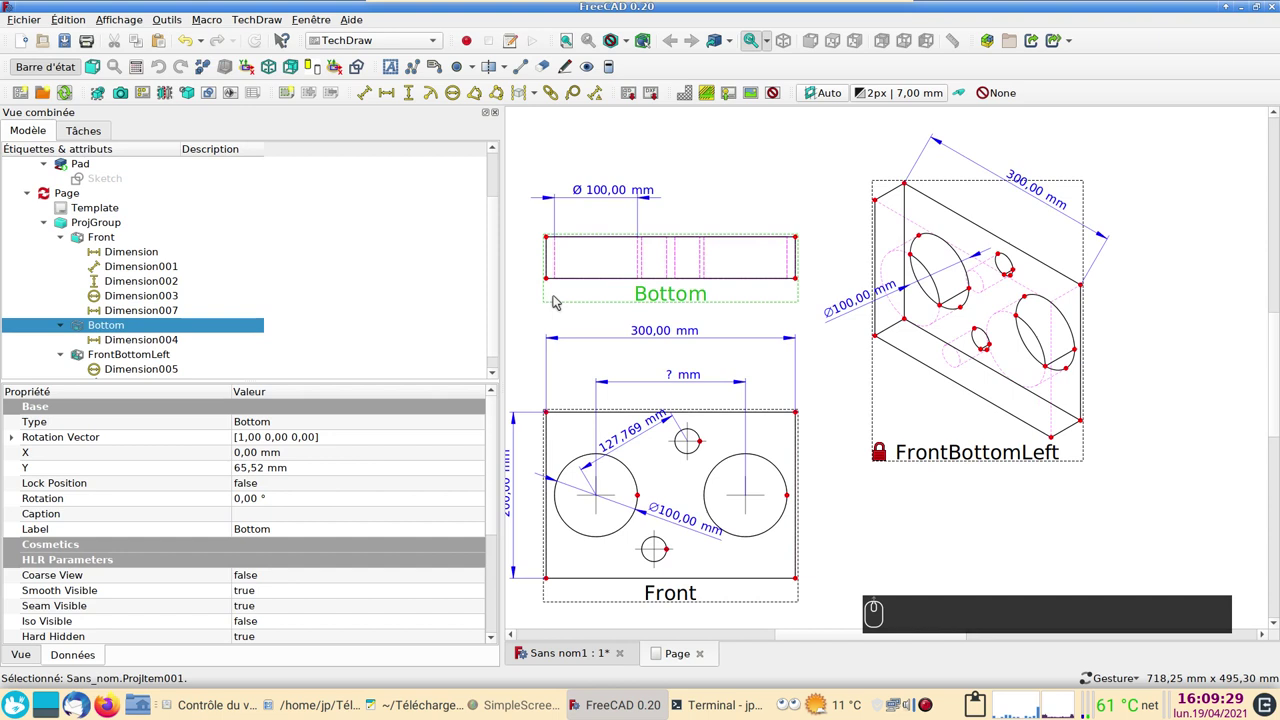
Step: Add a vertical dimension to the Bottom view's edge and recompute the page
click(569, 299)
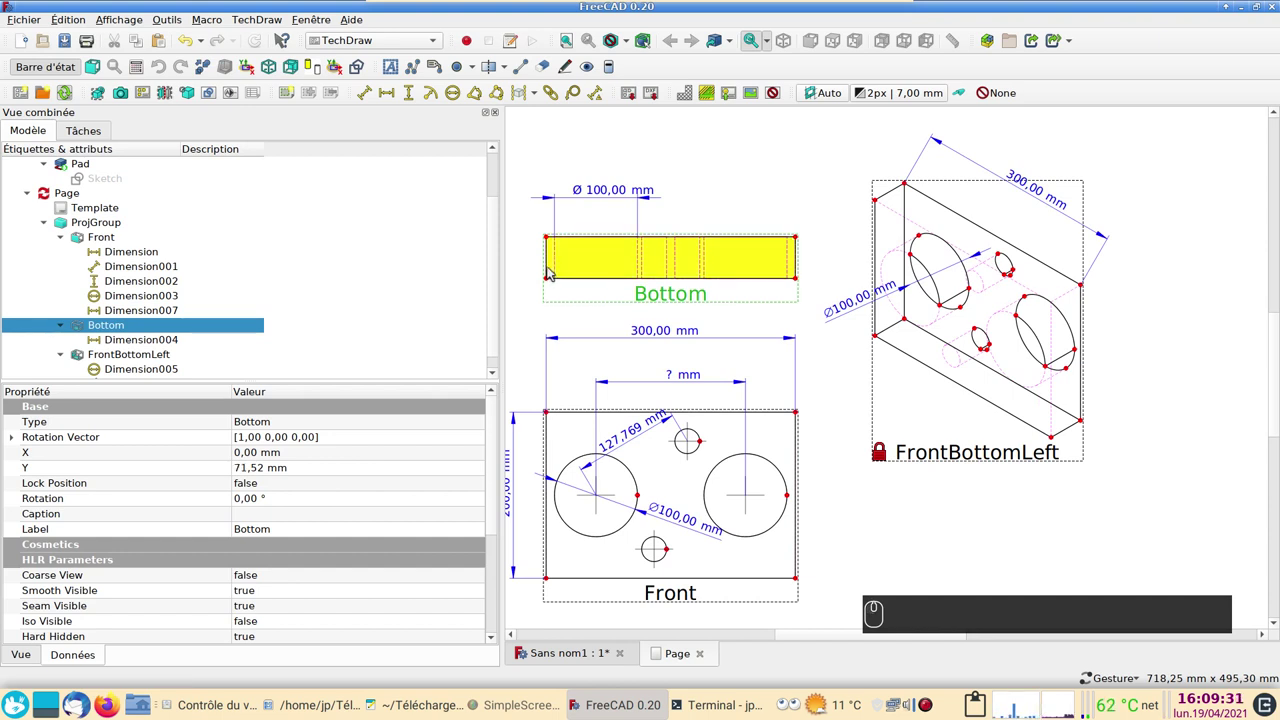
click(548, 269)
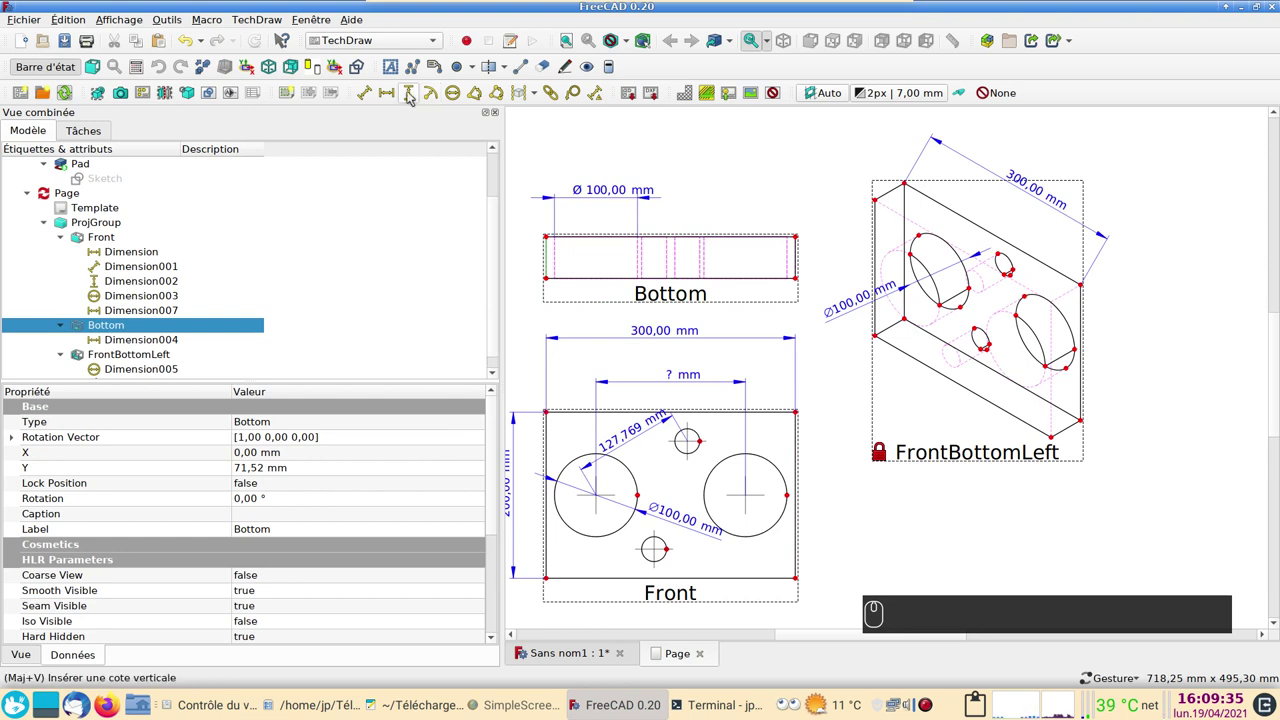
click(414, 96)
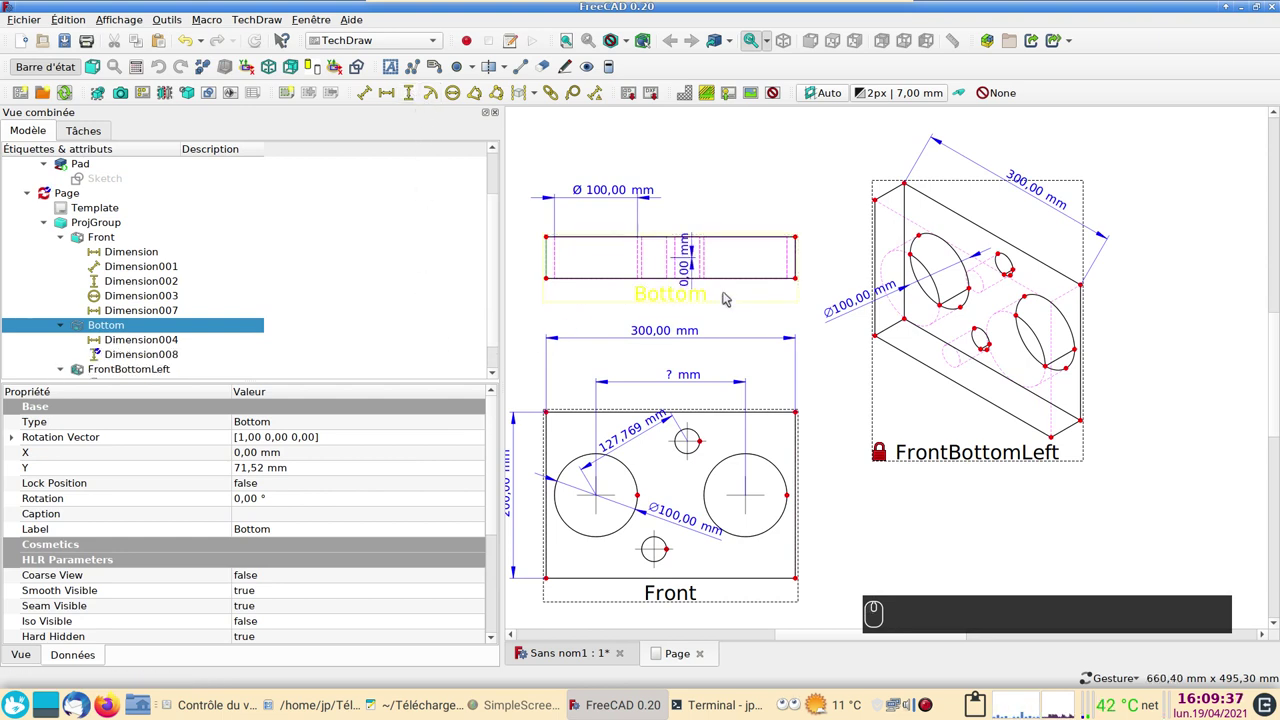
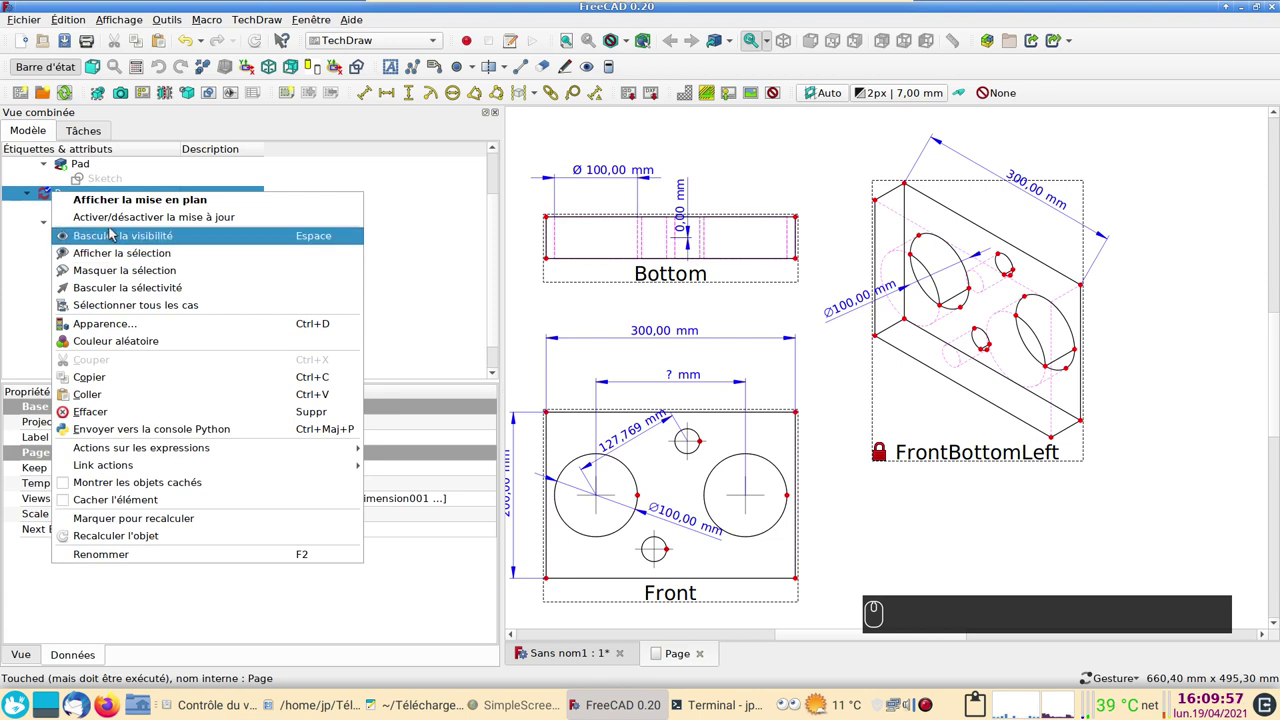
click(118, 226)
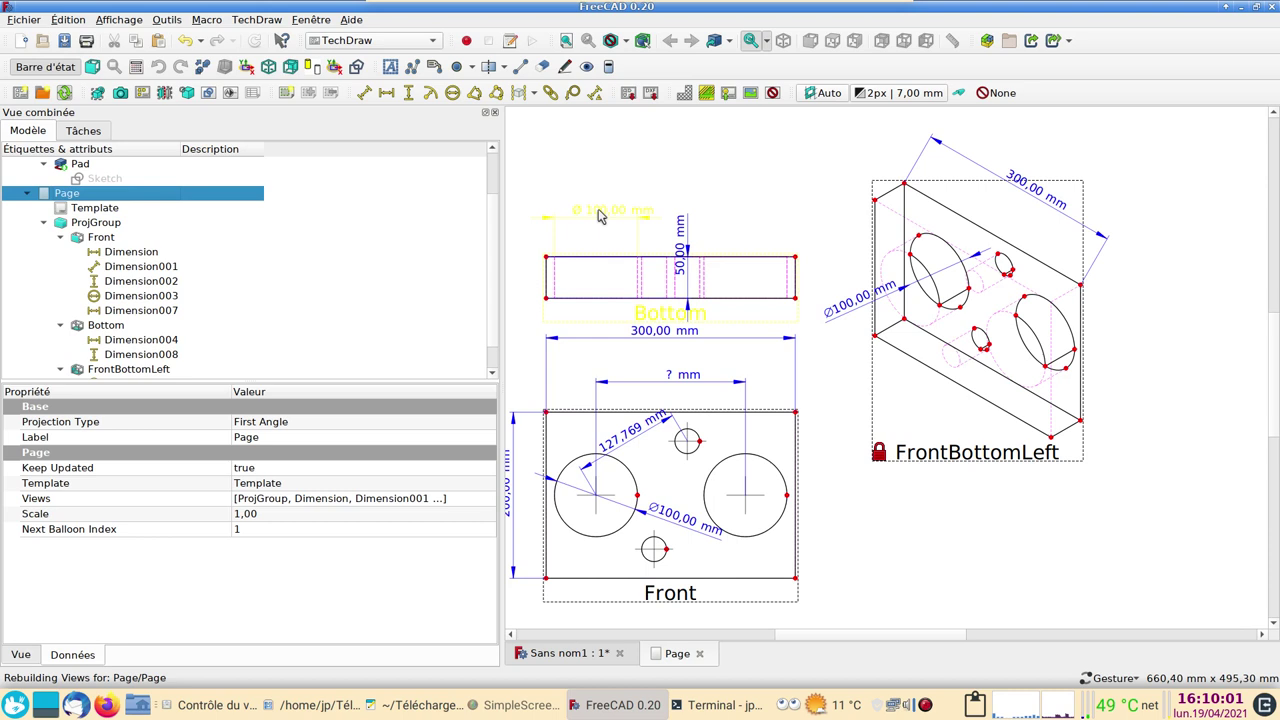
Step: Delete the Bottom view's Ø 100 mm Dimension004
drag(601, 210, 538, 310)
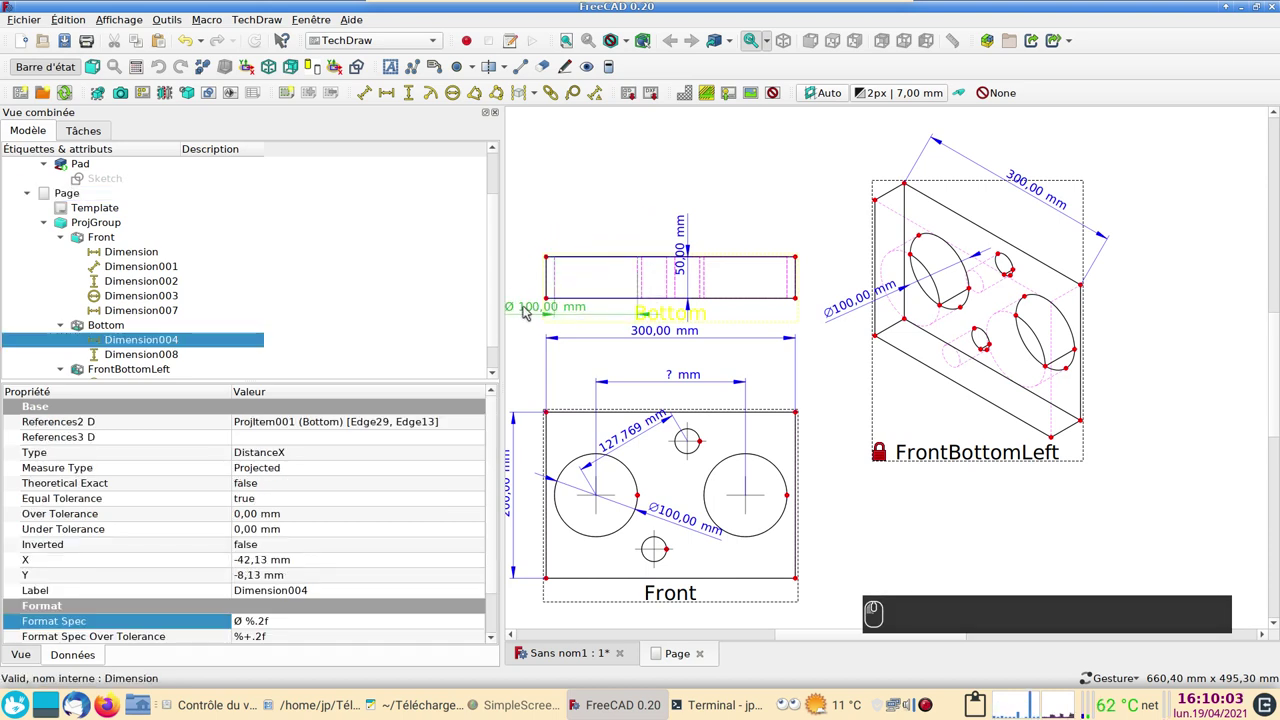
click(528, 312)
key(Delete)
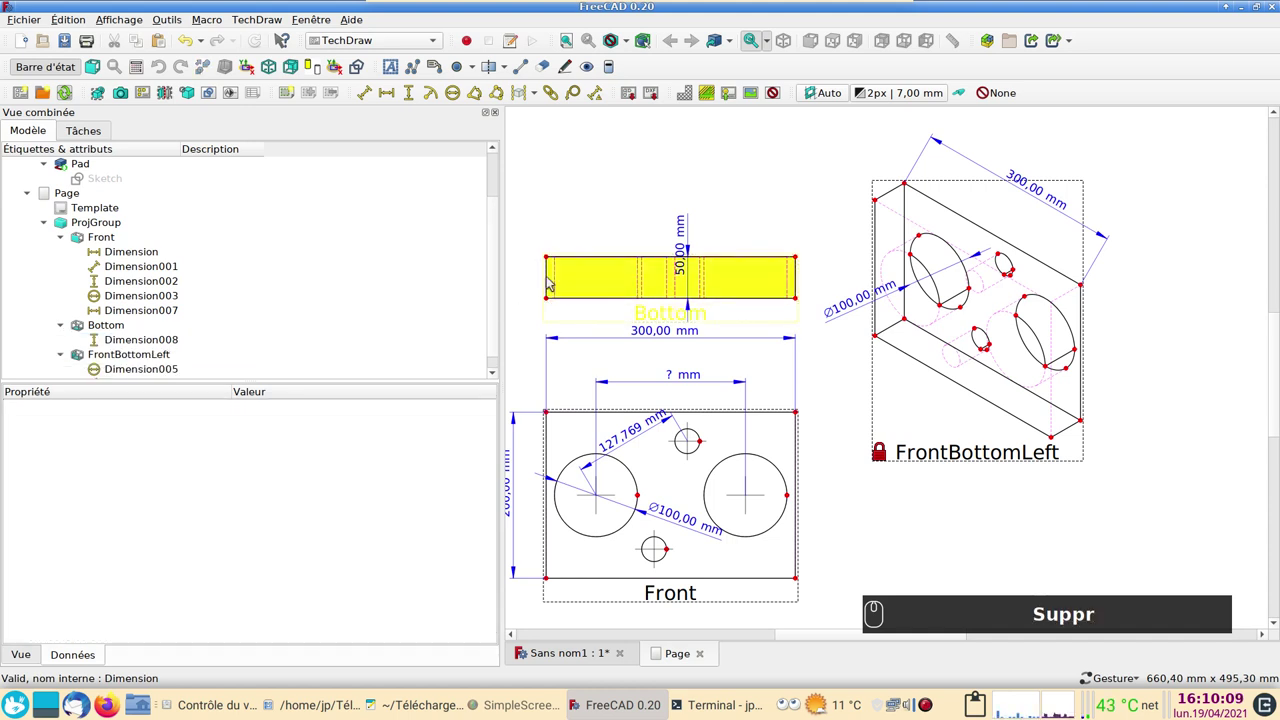
Step: Add a vertical 50,00 mm thickness dimension (Dimension009) left of the Bottom view
click(552, 283)
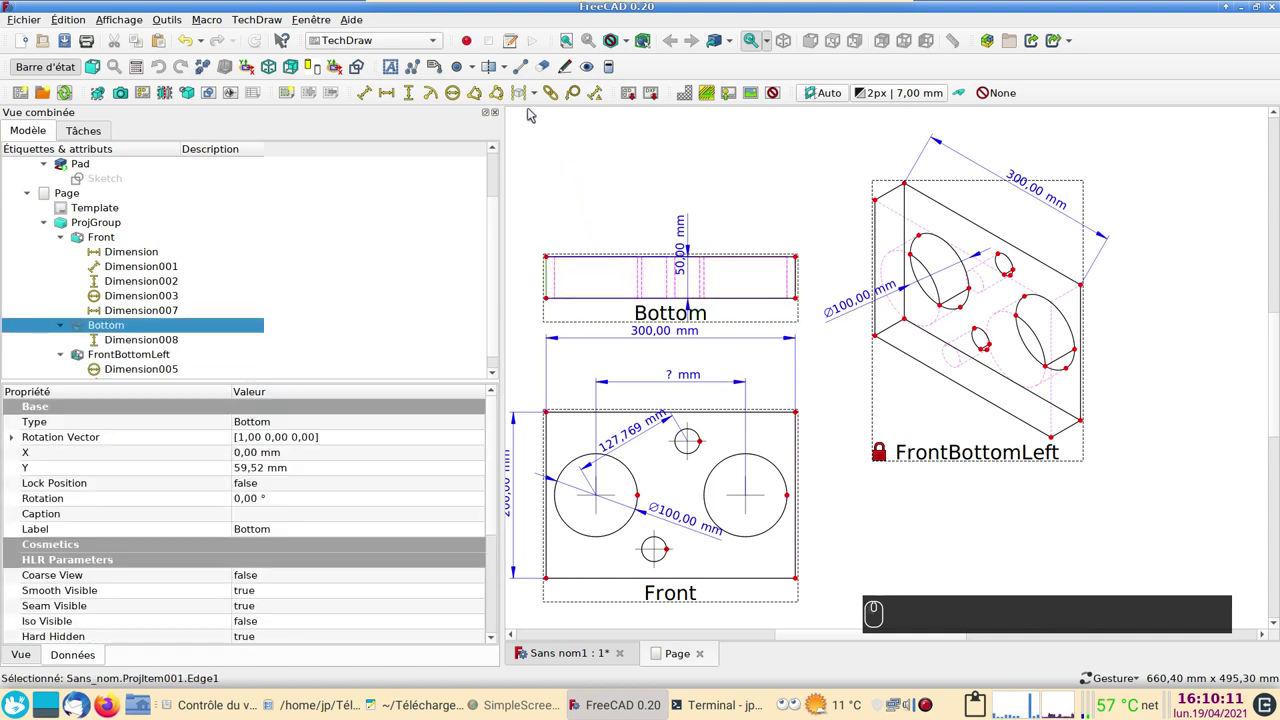
click(417, 96)
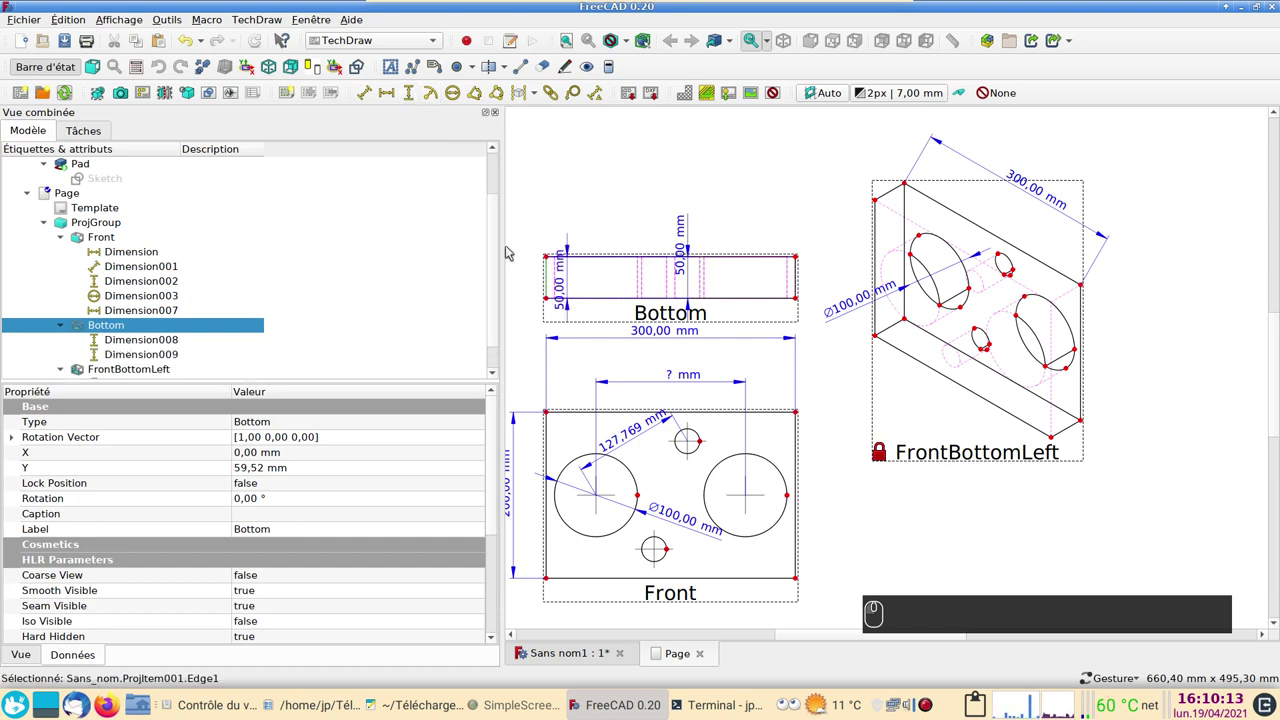
drag(568, 303, 526, 295)
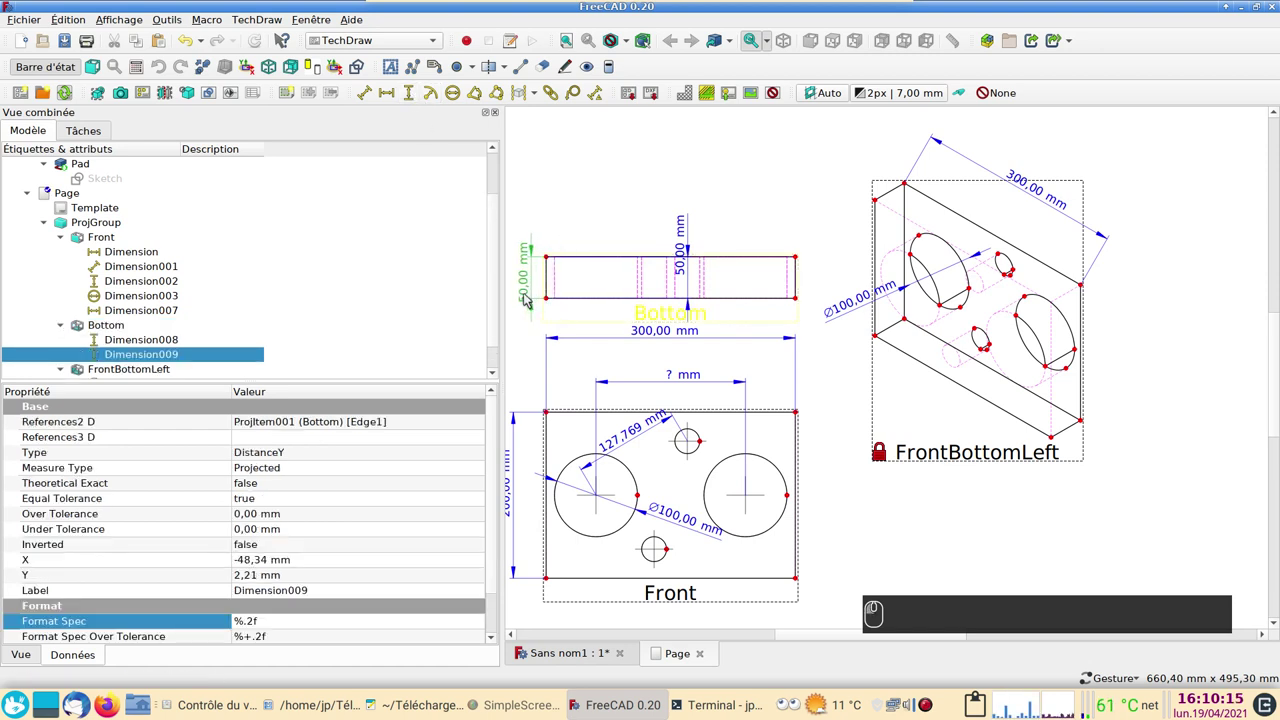